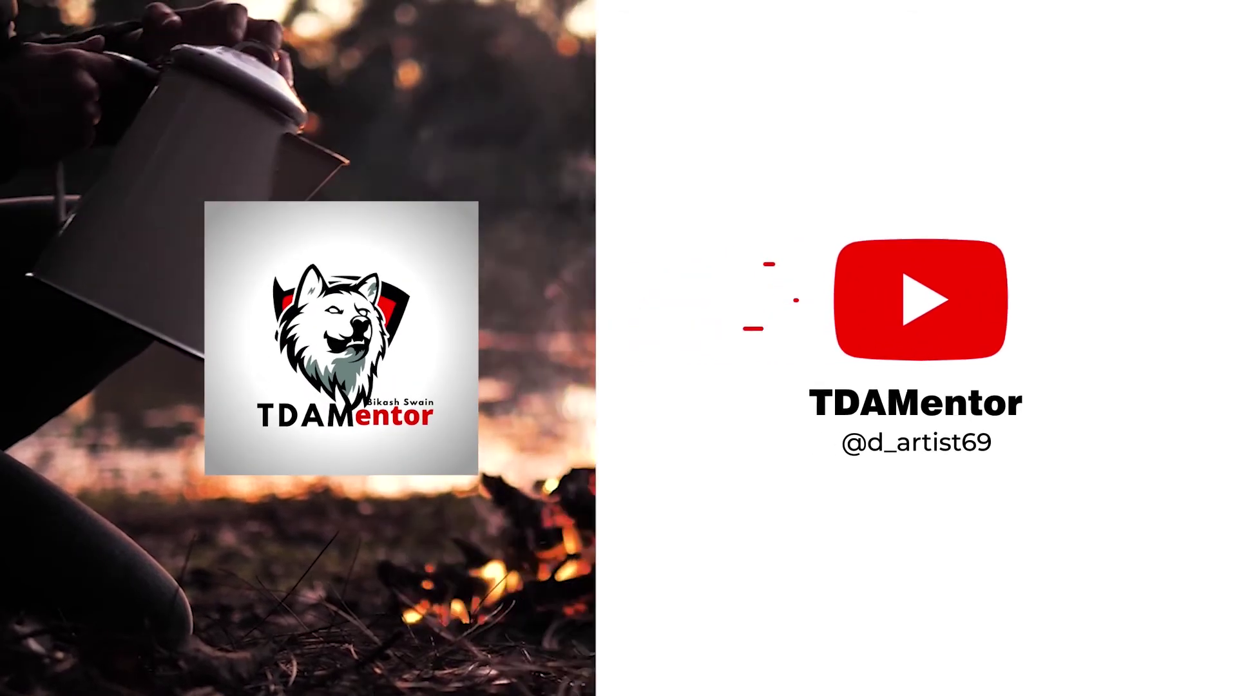
Bring the blank Untitled-3 document forward to begin work
{"action": "left_click", "coordinate": [419, 240]}
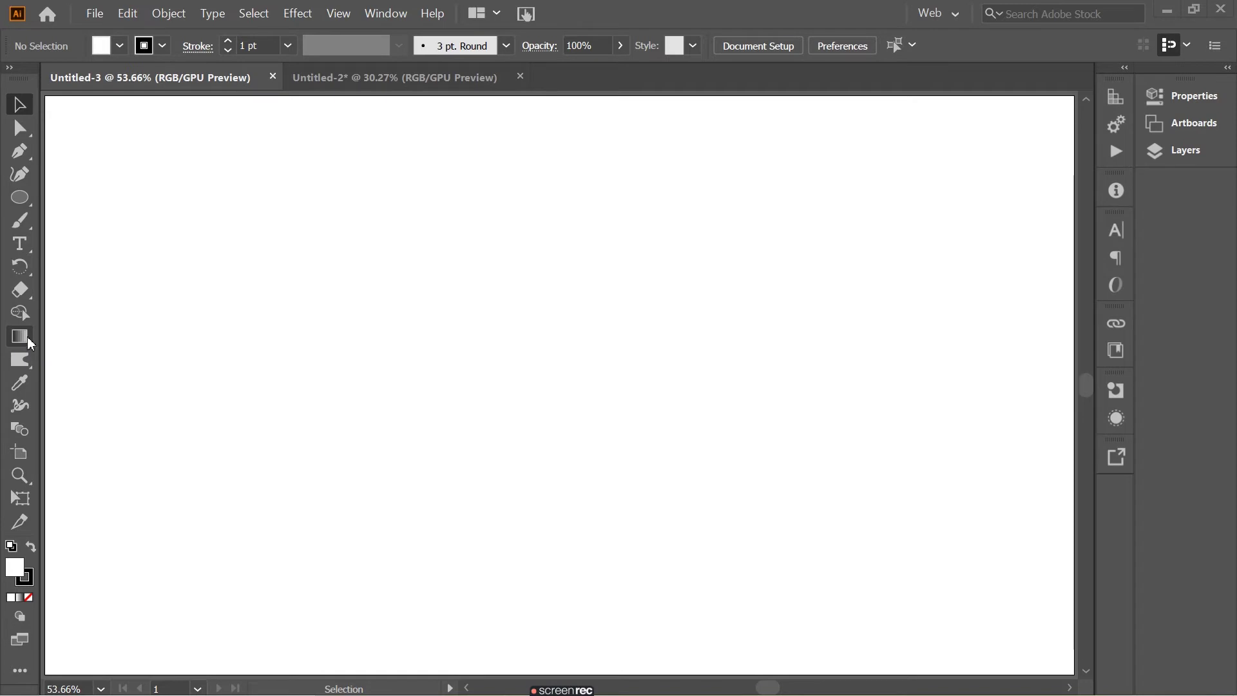
Activate the Gradient tool to edit the rectangle's gradient on the canvas
{"action": "left_click", "coordinate": [24, 343]}
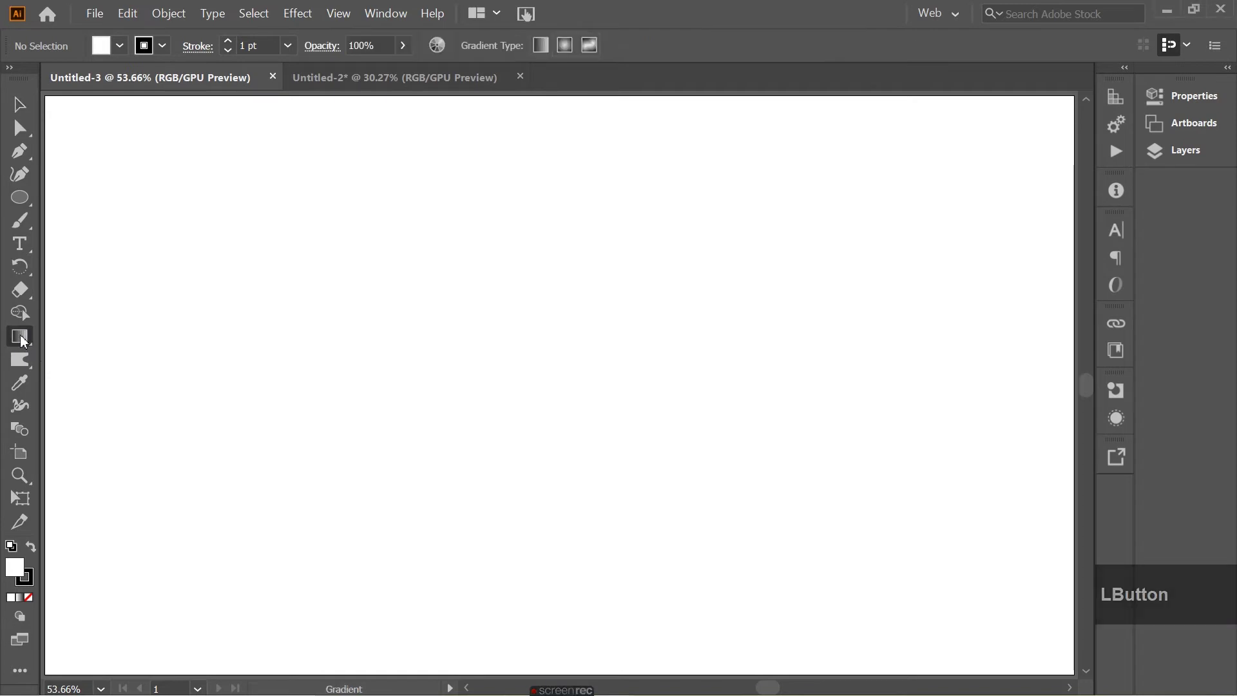
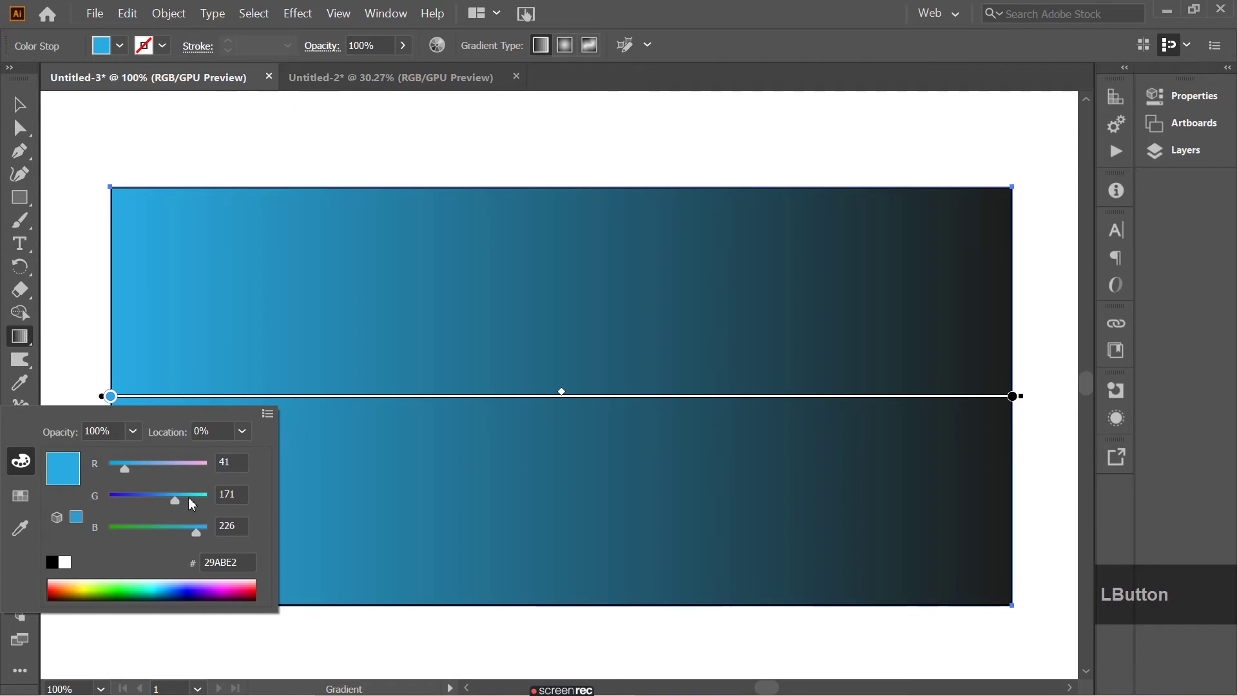
Adjust the start stop's RGB sliders and sample its colour from the canvas with the eyedropper
{"action": "left_click", "coordinate": [201, 539]}
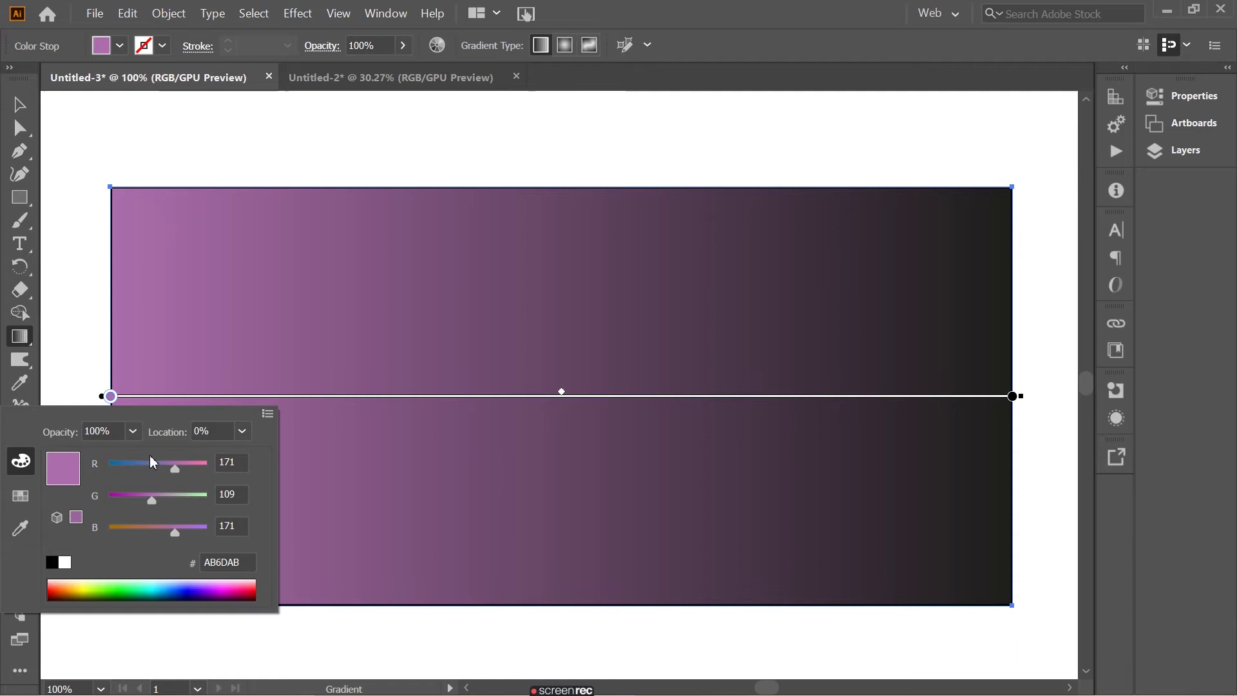
{"action": "left_click", "coordinate": [23, 535]}
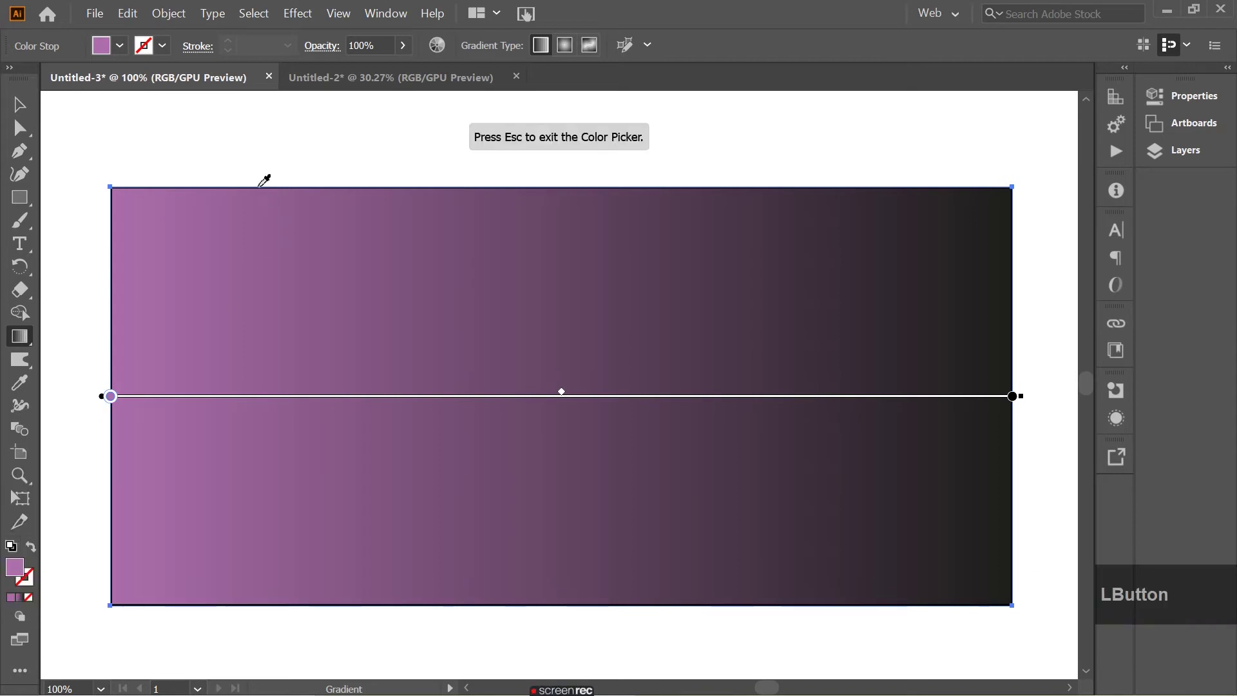
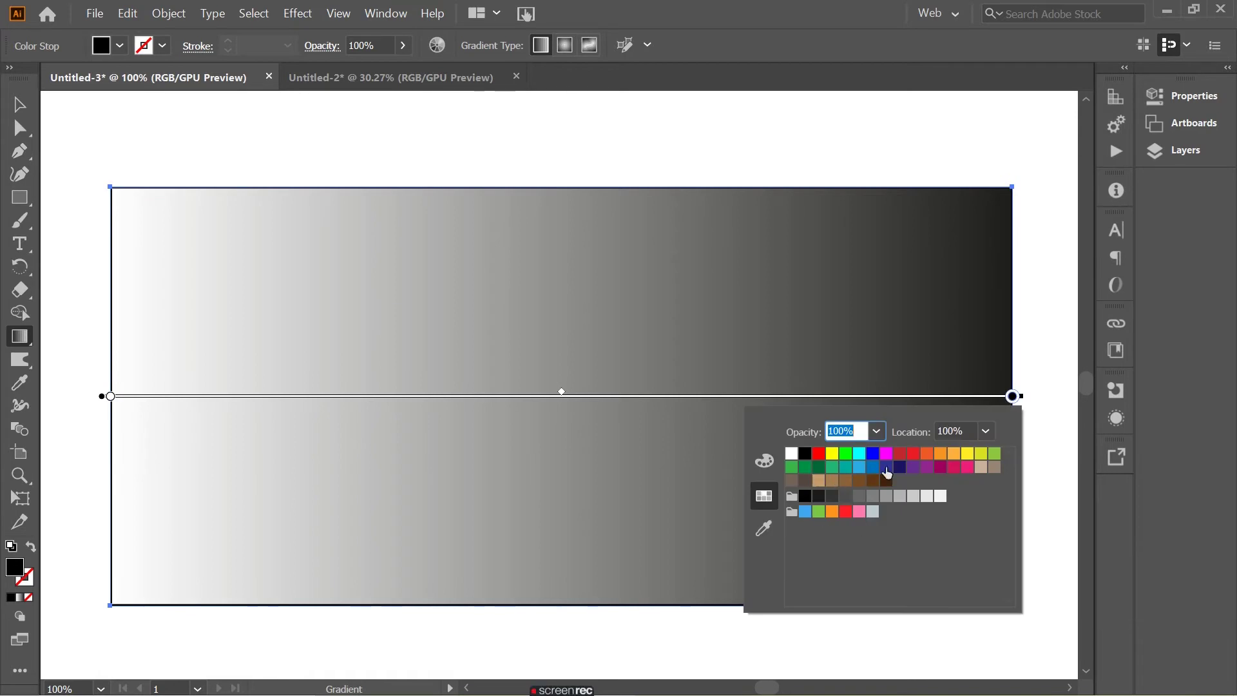
Set the gradient's ending stop to red (F04543) in the Color panel
{"action": "left_click", "coordinate": [928, 457]}
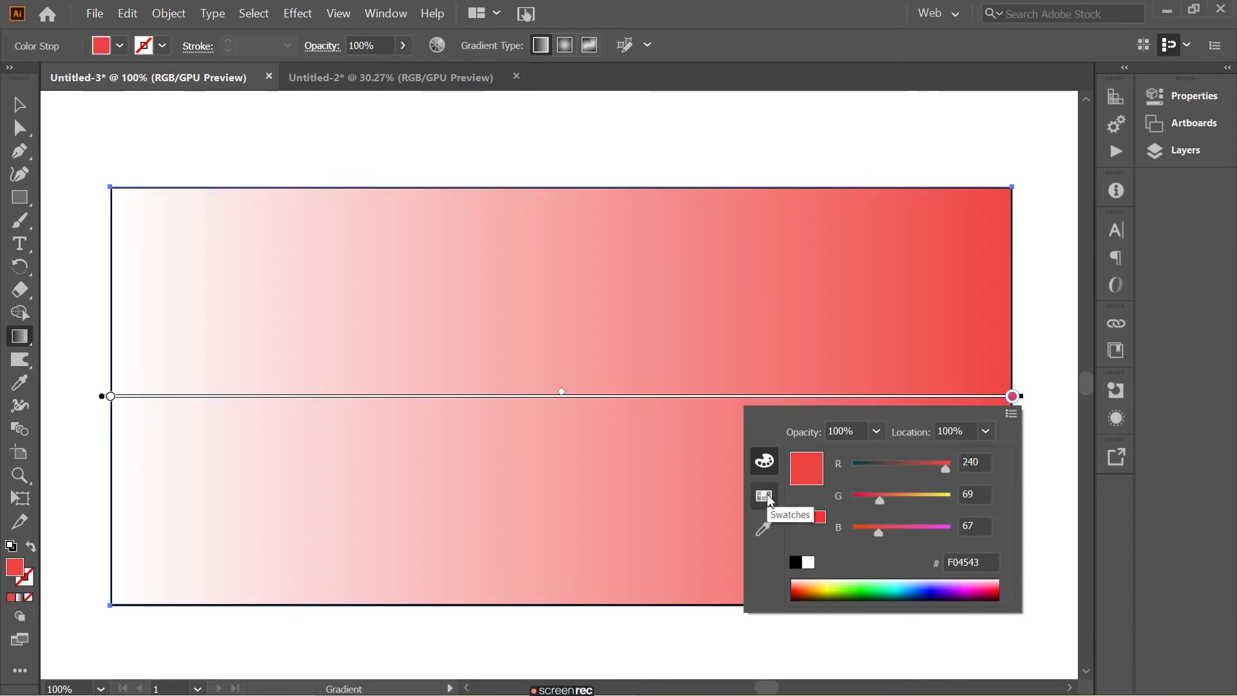
{"action": "left_click", "coordinate": [771, 538]}
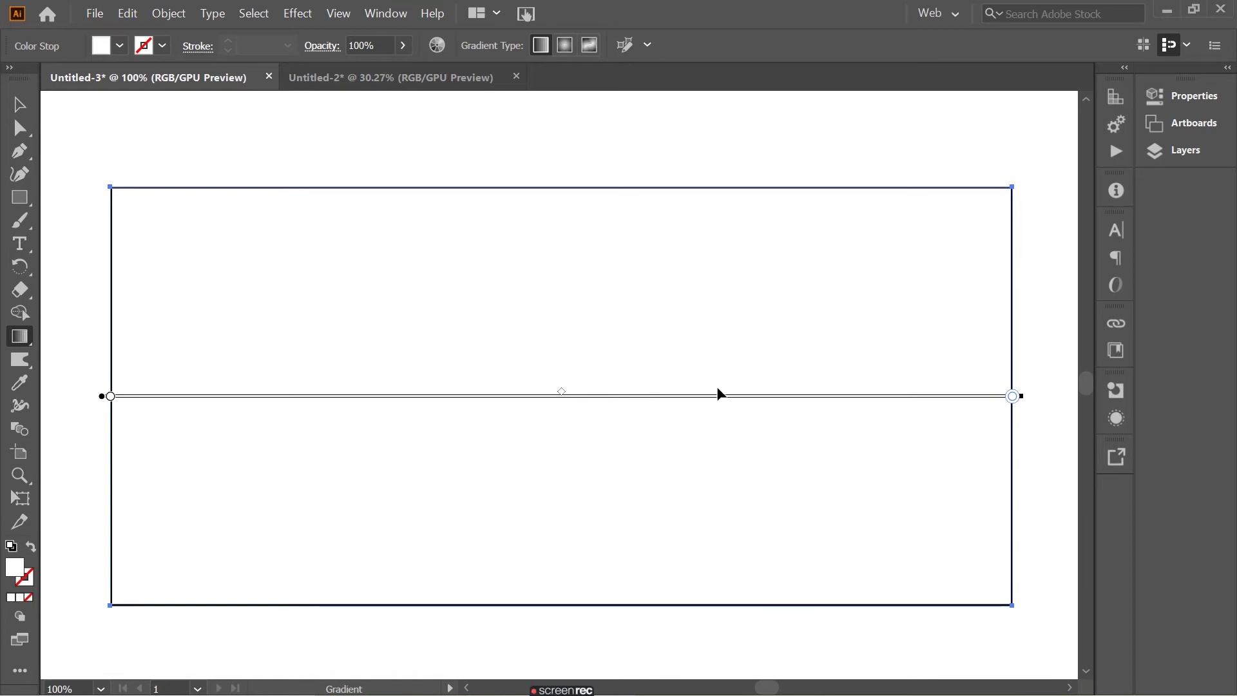
{"action": "key", "text": "ctrl+z"}
{"action": "type", "text": "zzz"}
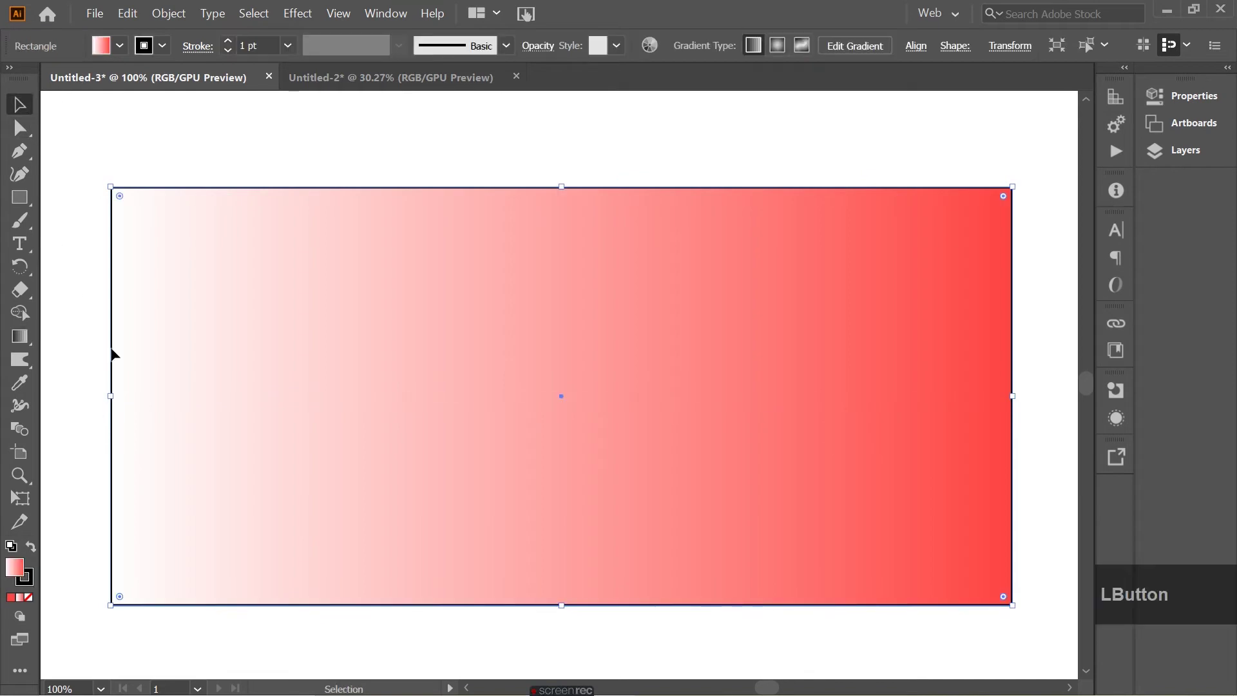
{"action": "left_click", "coordinate": [368, 257]}
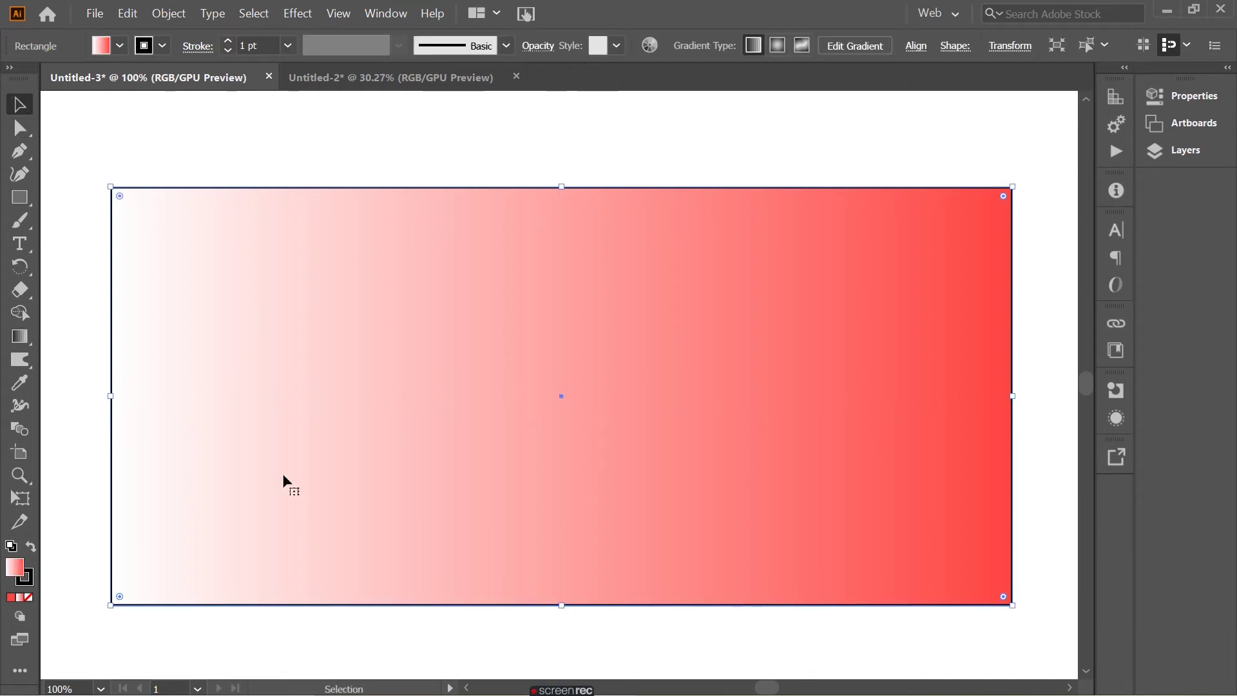
{"action": "left_click", "coordinate": [604, 135]}
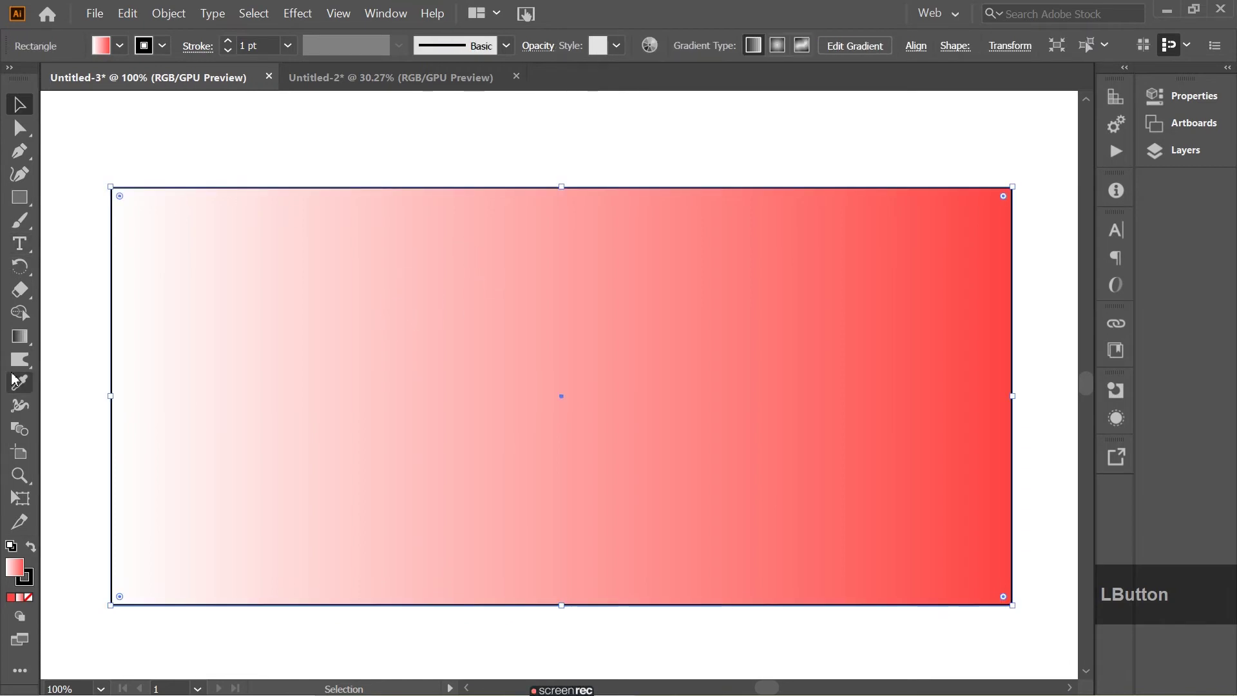
Drag the white-red blend midpoint toward the red end, then back toward the white end
{"action": "left_click", "coordinate": [20, 342]}
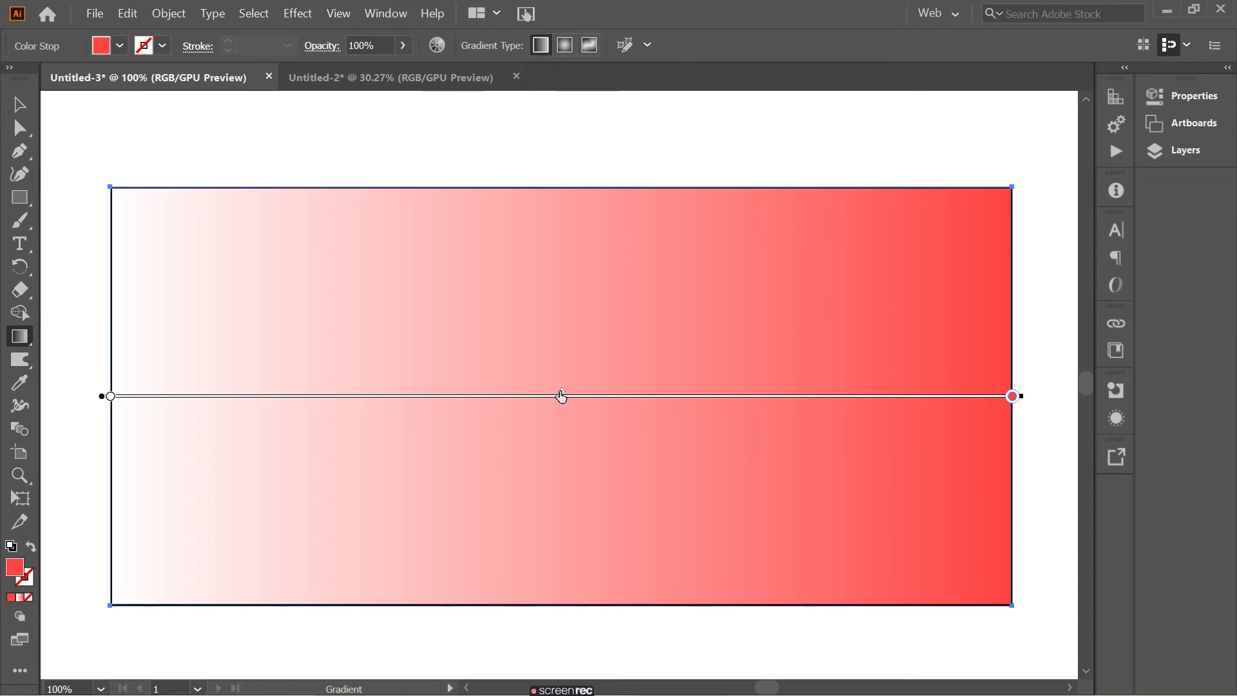
{"action": "left_click", "coordinate": [561, 394]}
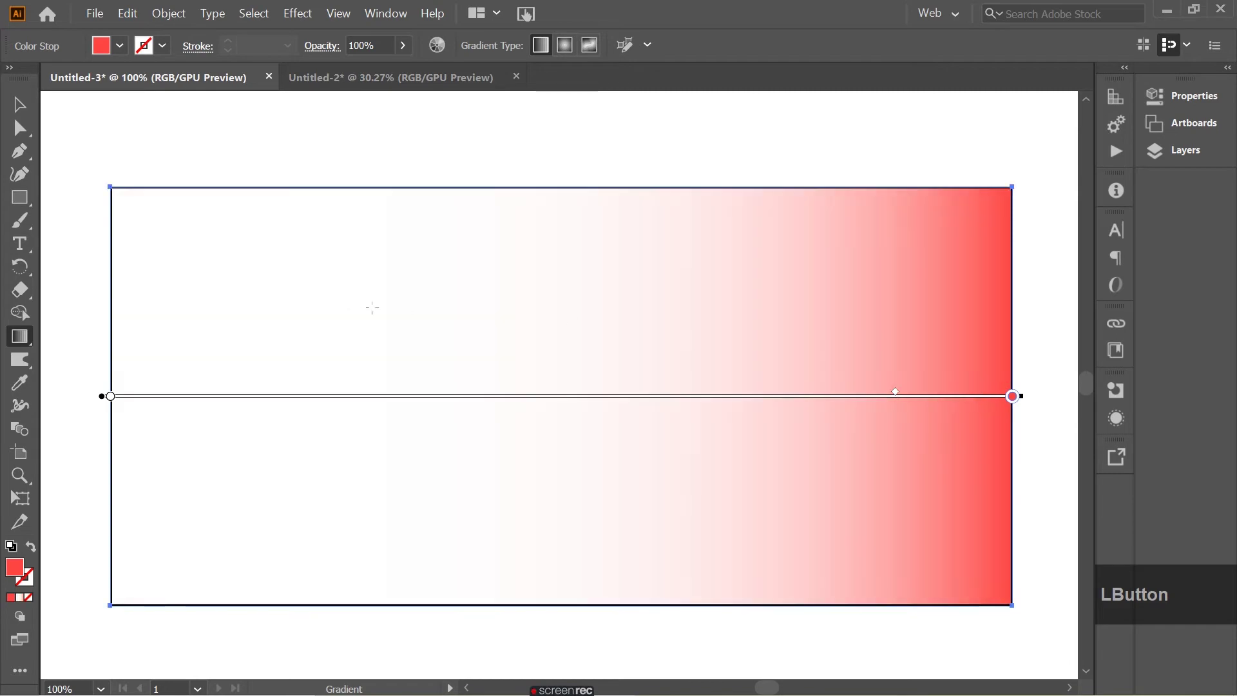
{"action": "left_click", "coordinate": [895, 391]}
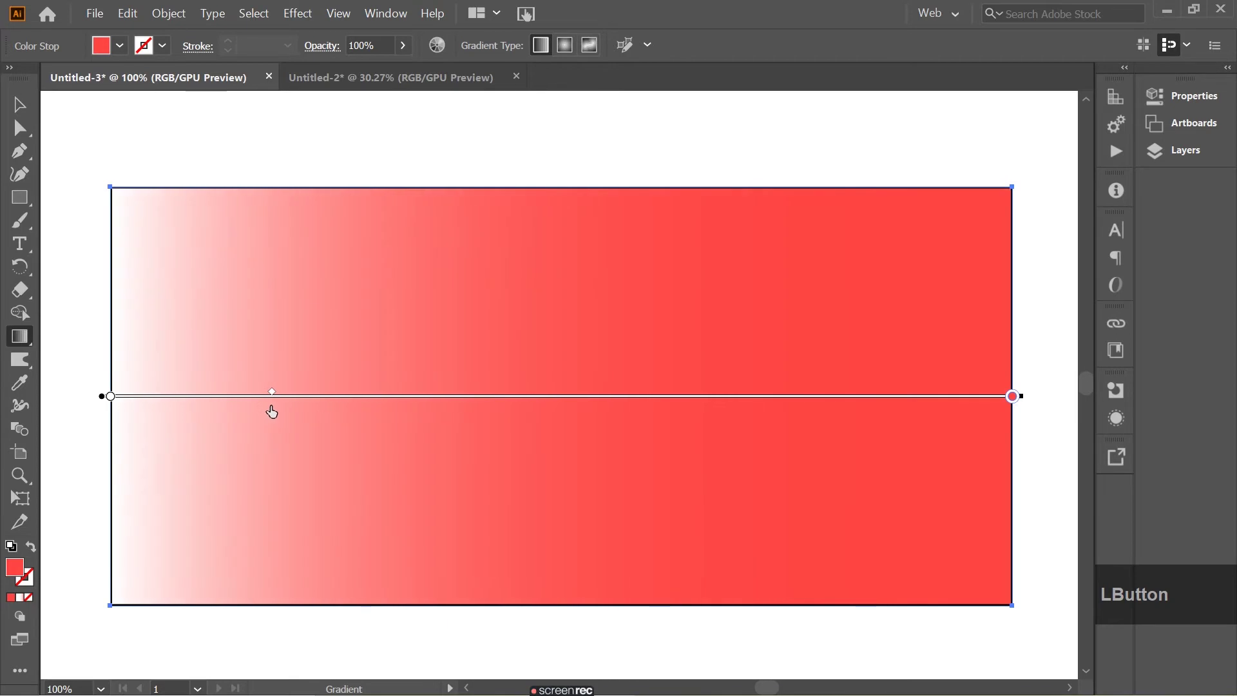
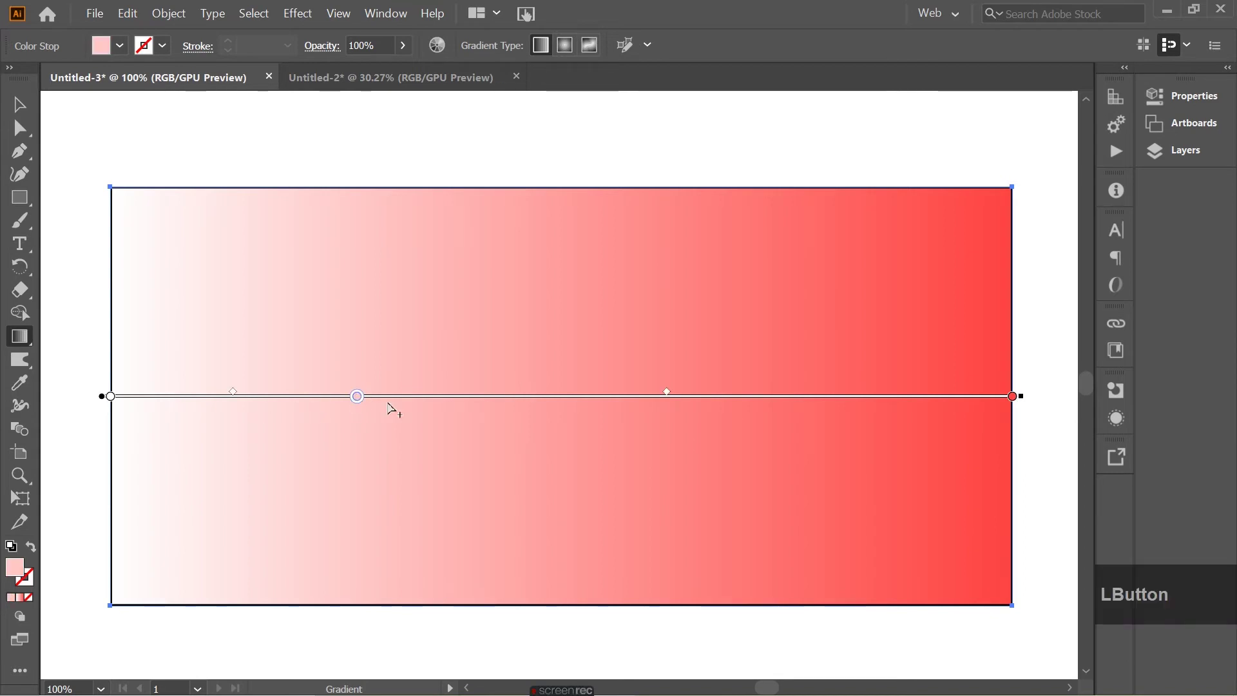
Add navy, crimson-magenta and orange colour stops along the gradient slider
{"action": "left_click", "coordinate": [355, 401]}
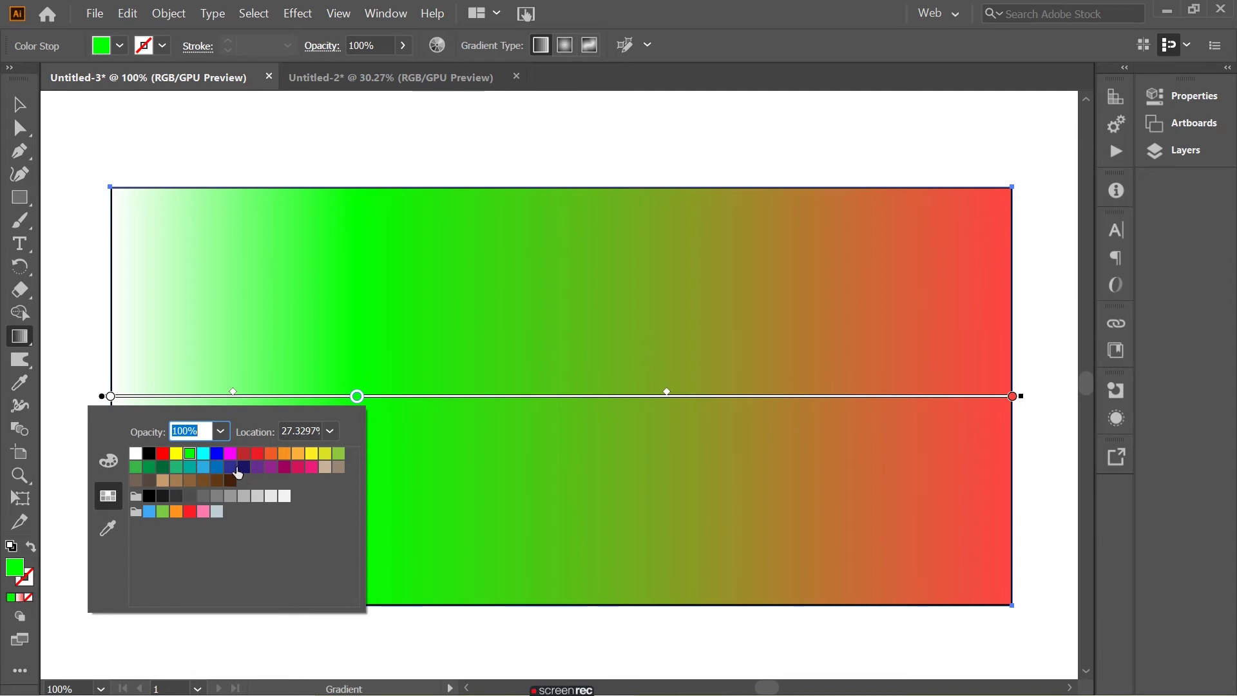
{"action": "left_click", "coordinate": [247, 472]}
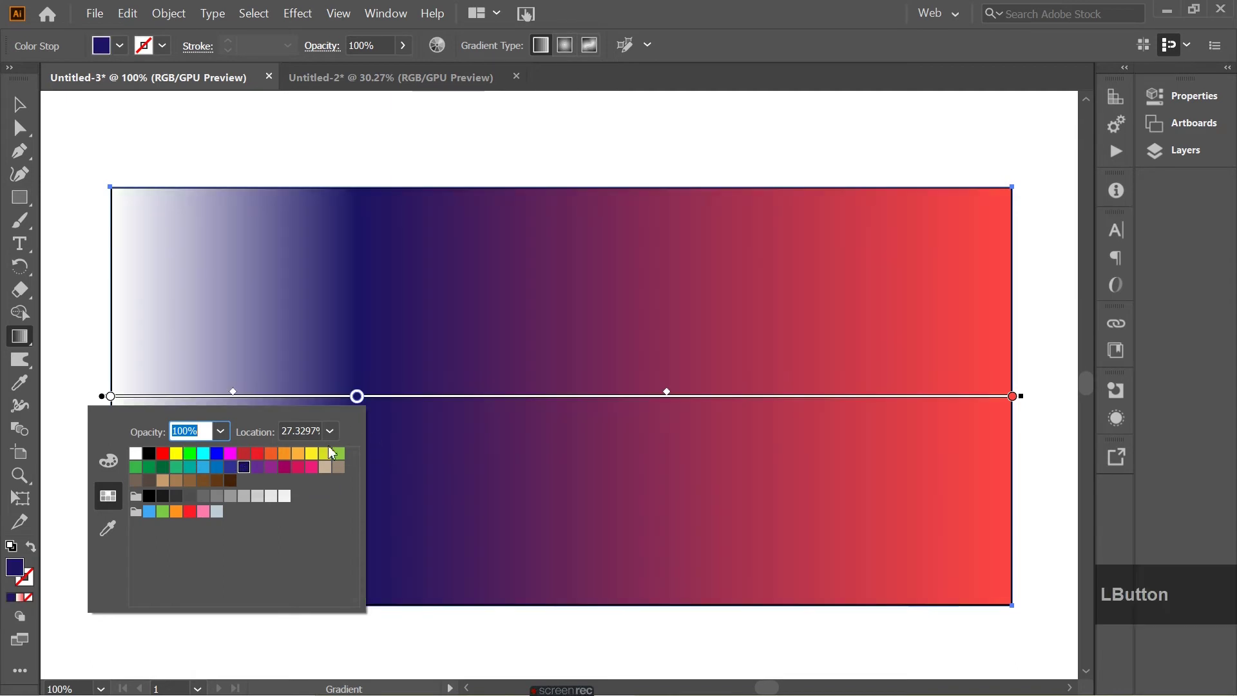
{"action": "left_click", "coordinate": [22, 112]}
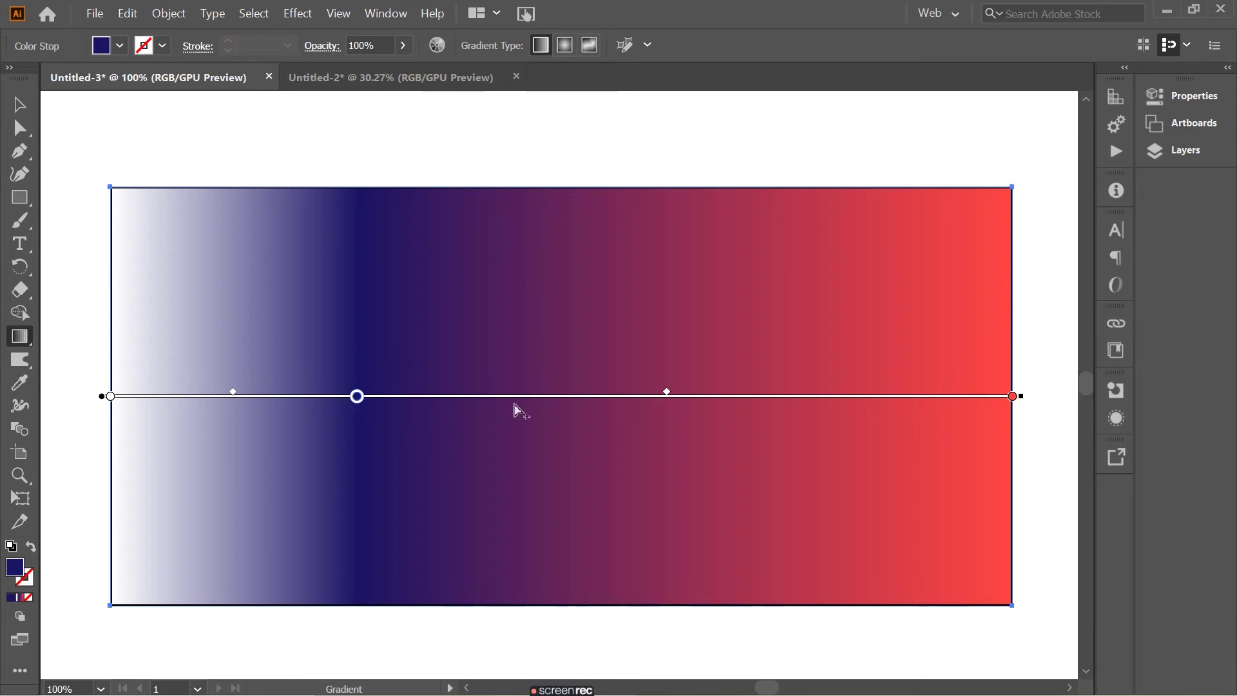
{"action": "left_click", "coordinate": [519, 411]}
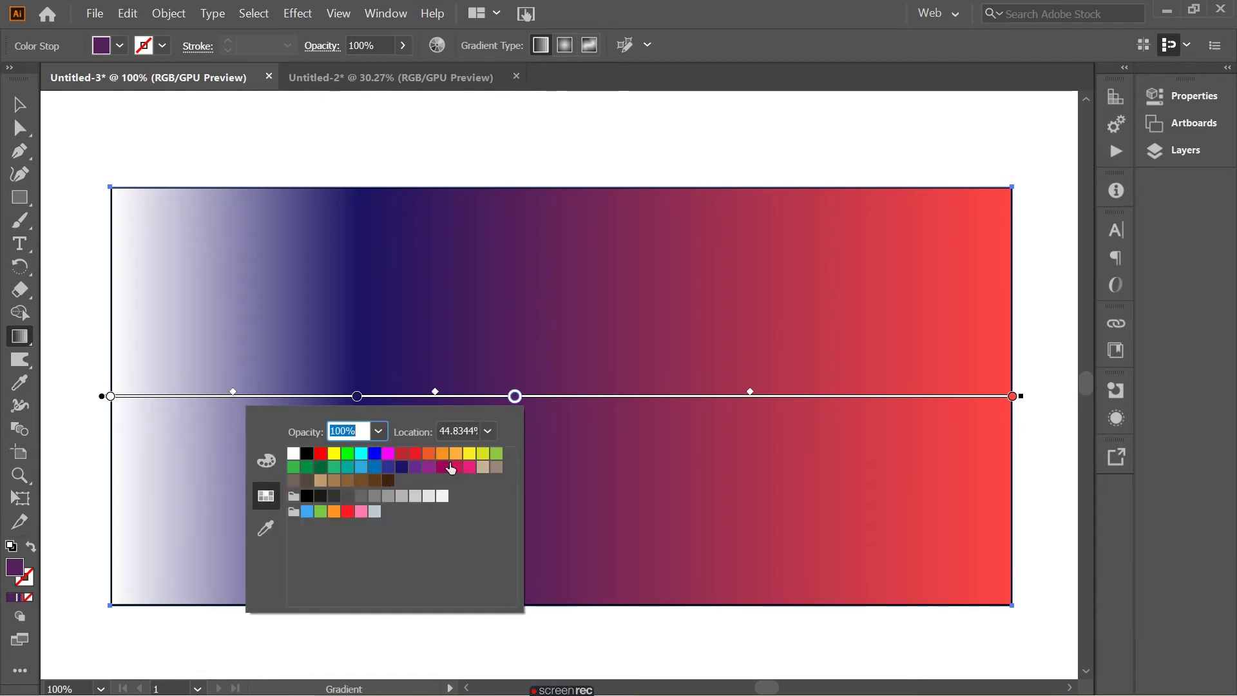
{"action": "left_click", "coordinate": [447, 471]}
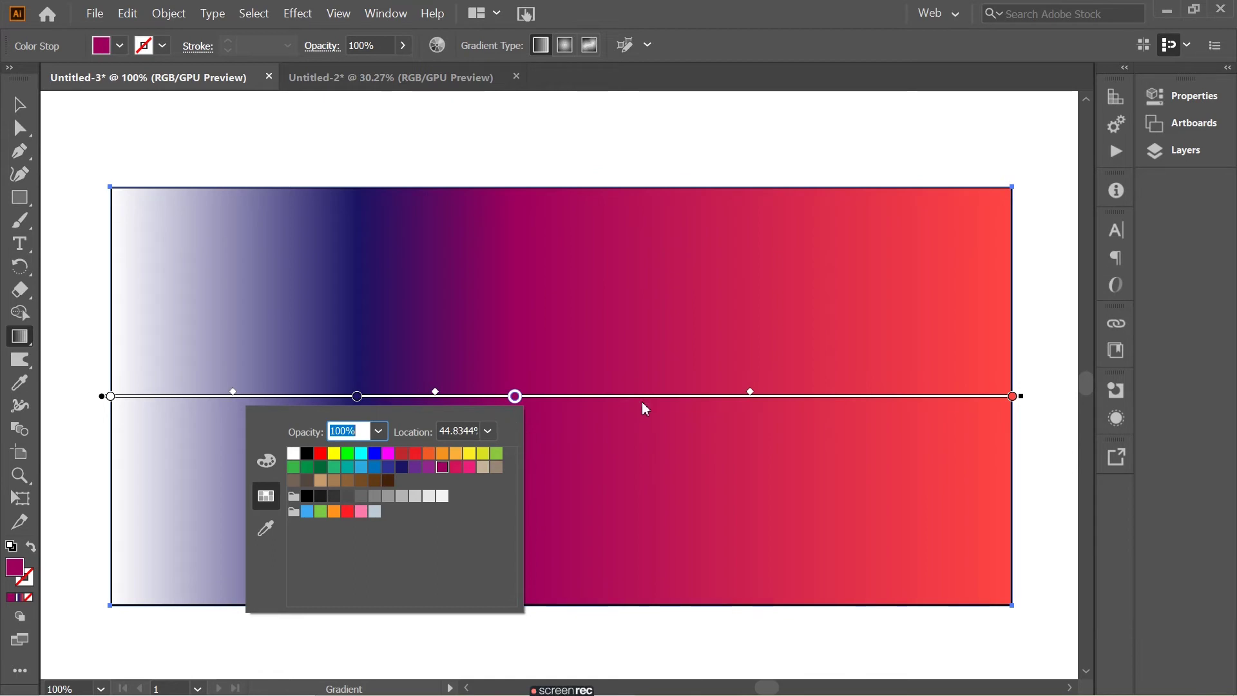
{"action": "left_click", "coordinate": [523, 375]}
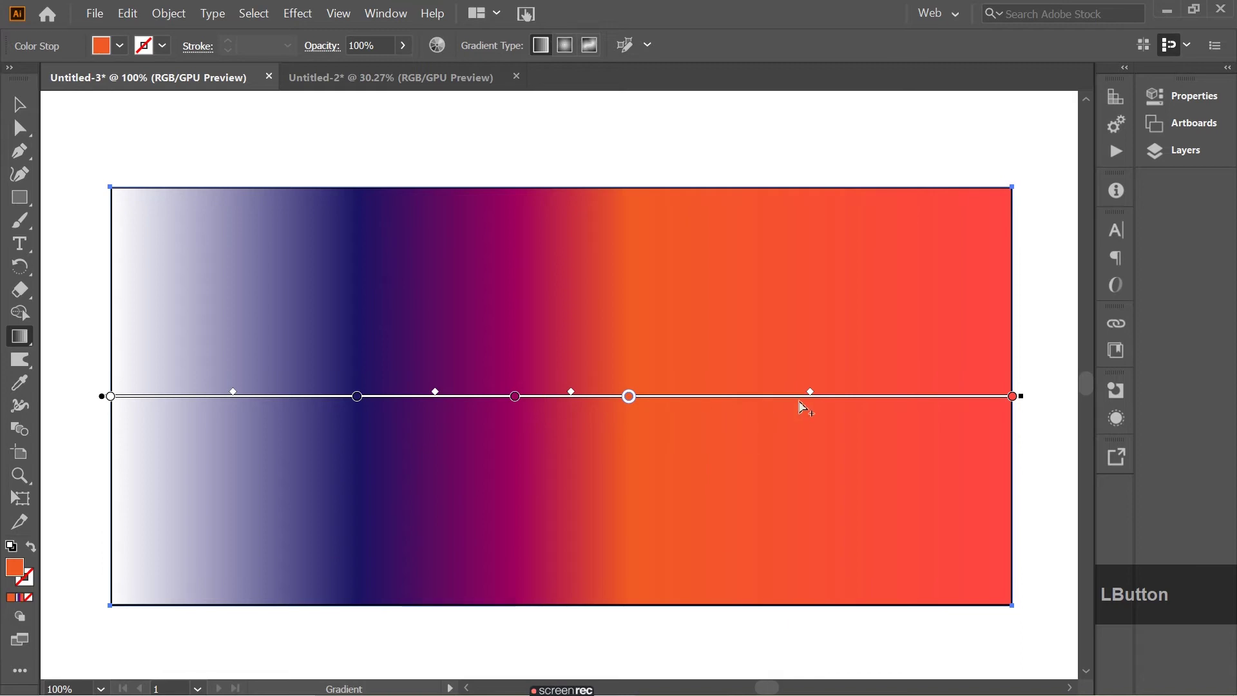
Add a hot pink stop near the red end and spread the stops evenly along the gradient
{"action": "left_click", "coordinate": [803, 408]}
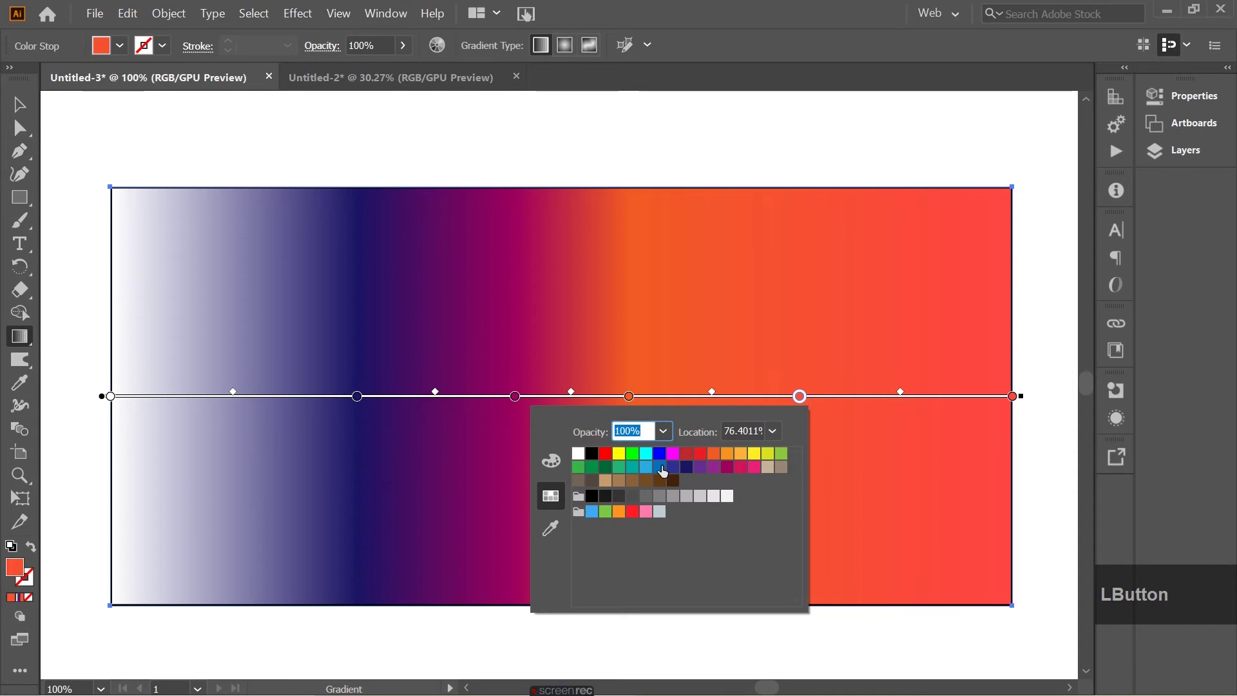
{"action": "left_click", "coordinate": [756, 472]}
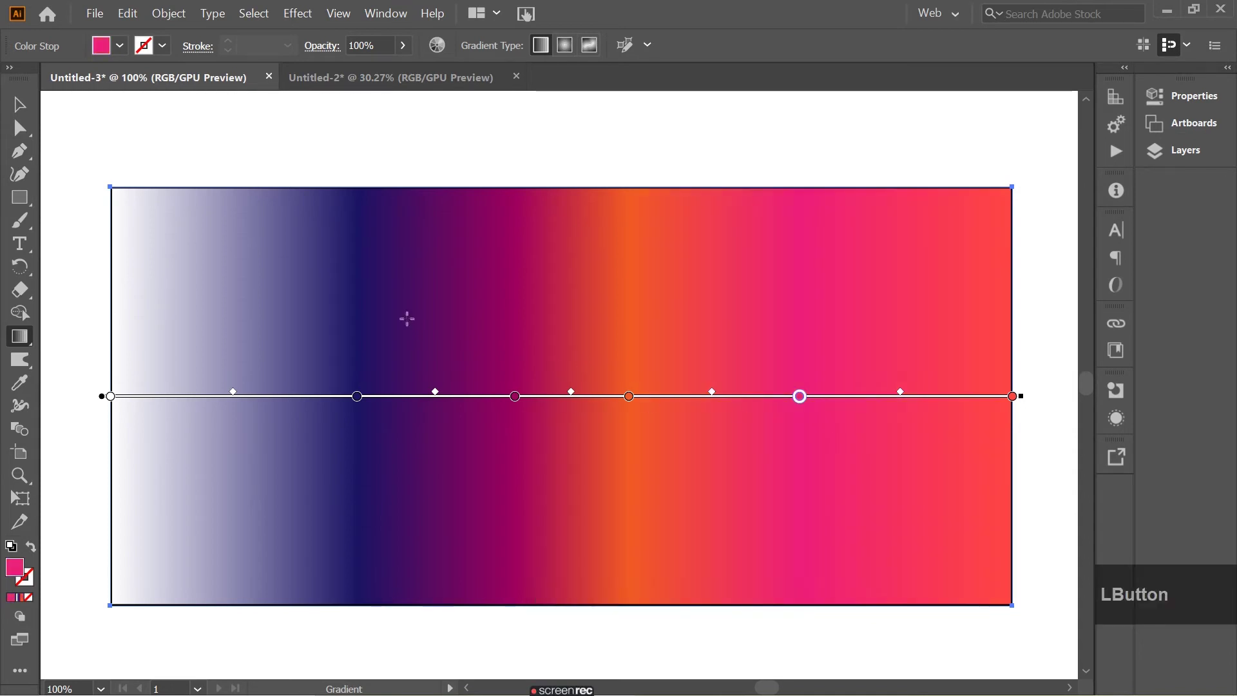
{"action": "left_click", "coordinate": [357, 405]}
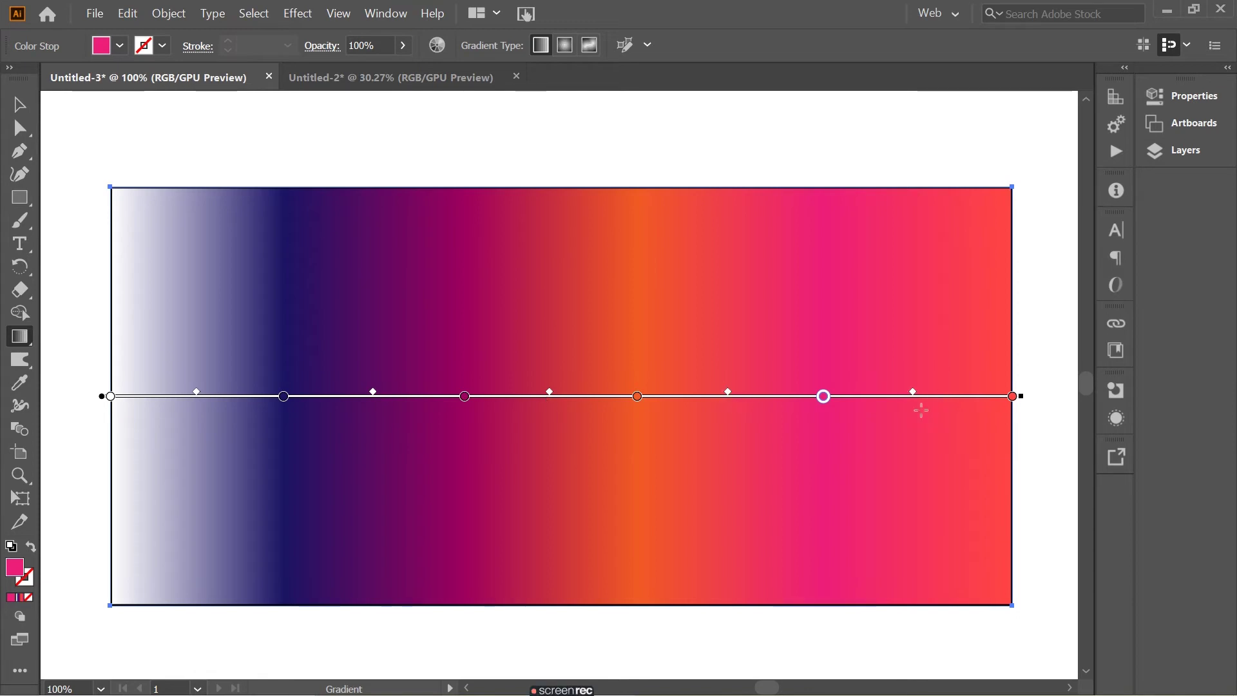
{"action": "left_click", "coordinate": [914, 399]}
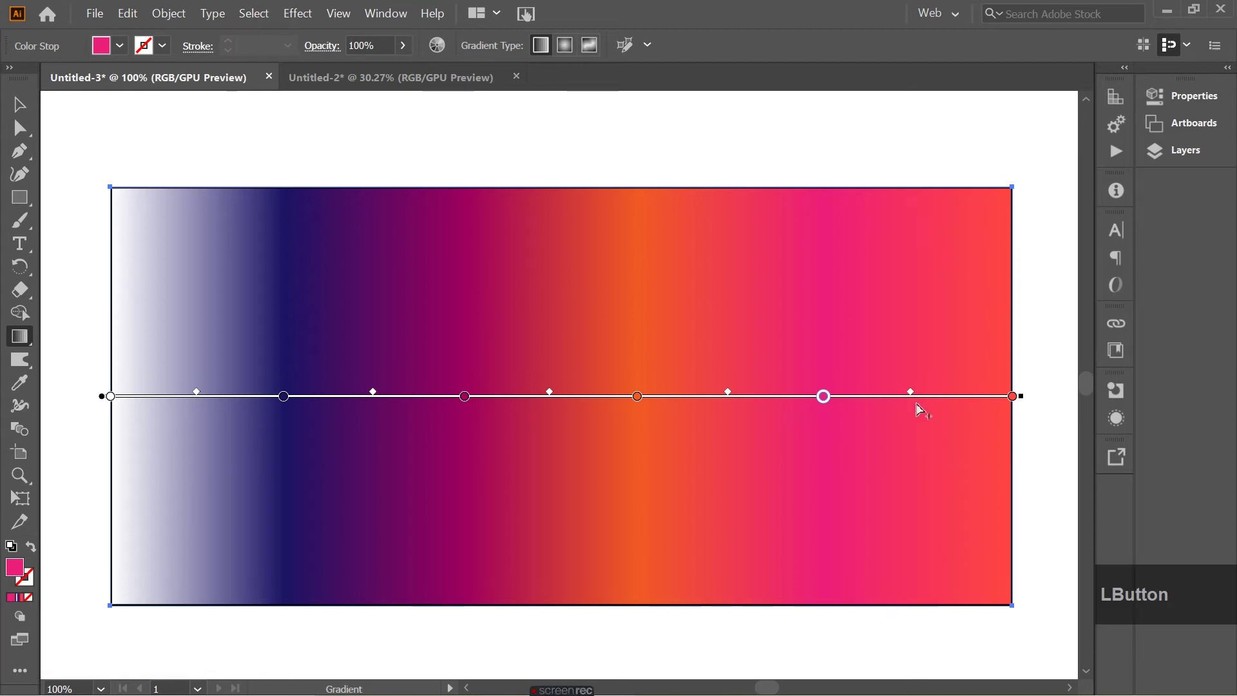
{"action": "left_click", "coordinate": [913, 397]}
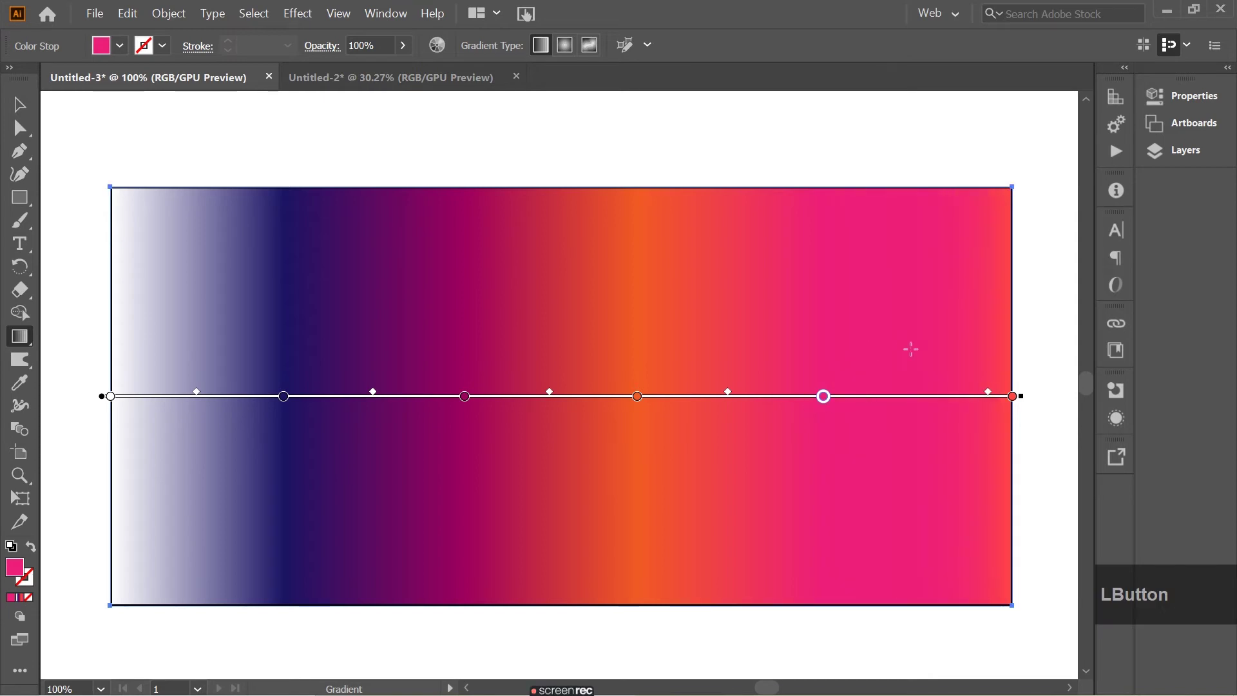
{"action": "left_click", "coordinate": [989, 397]}
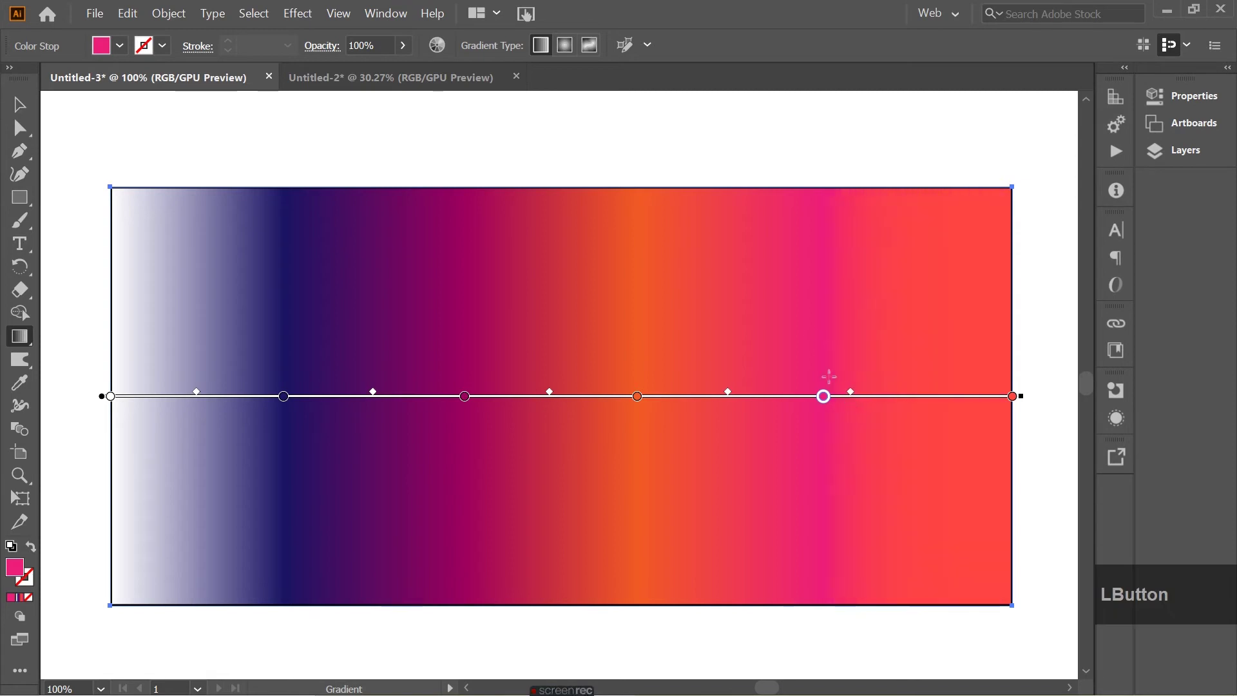
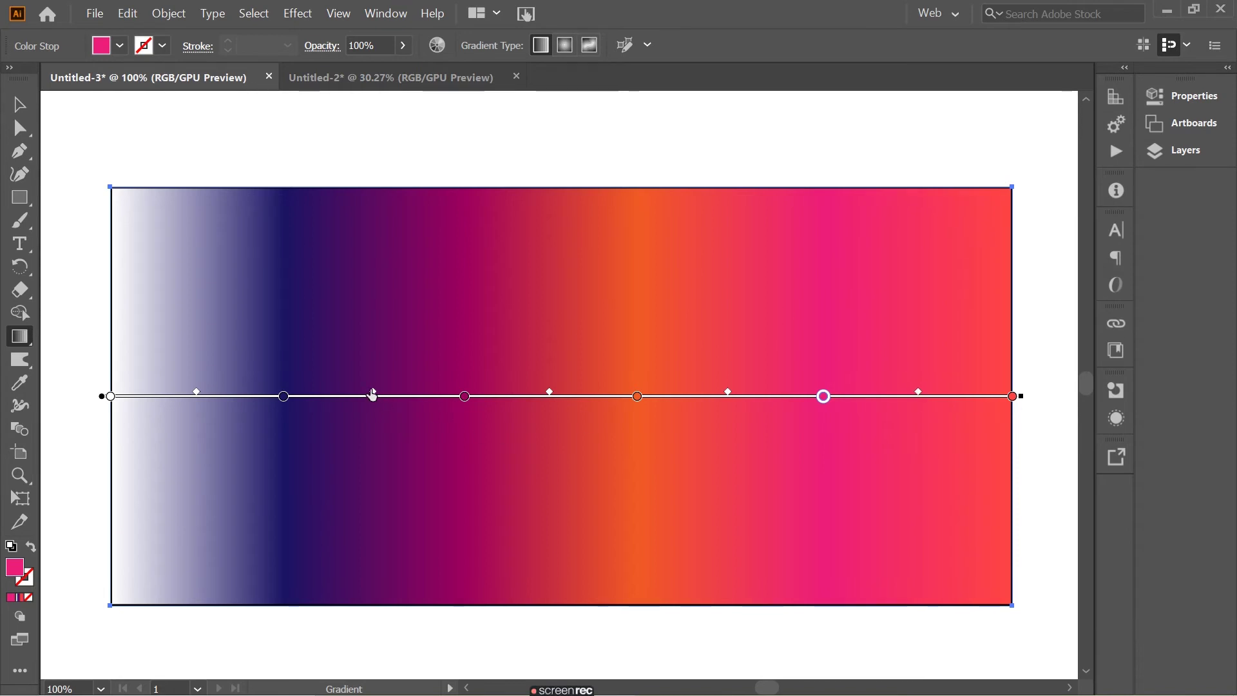
{"action": "left_click", "coordinate": [376, 397]}
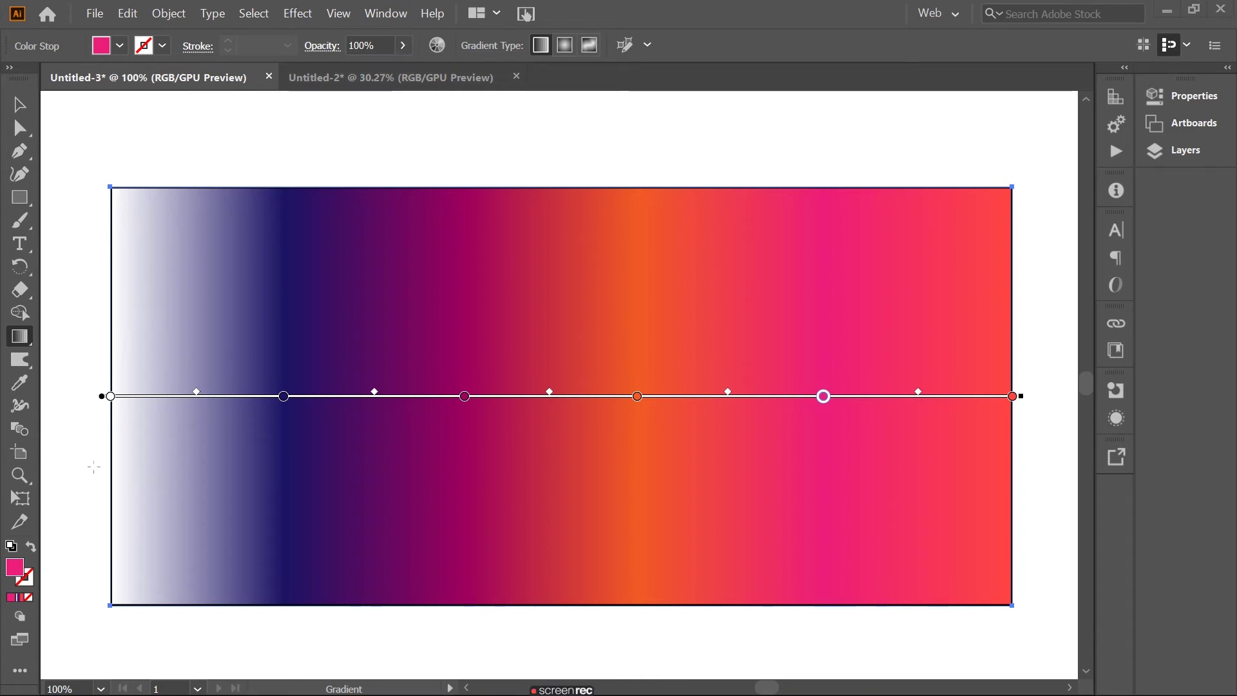
{"action": "scroll", "scroll_direction": "up", "scroll_amount": 3}
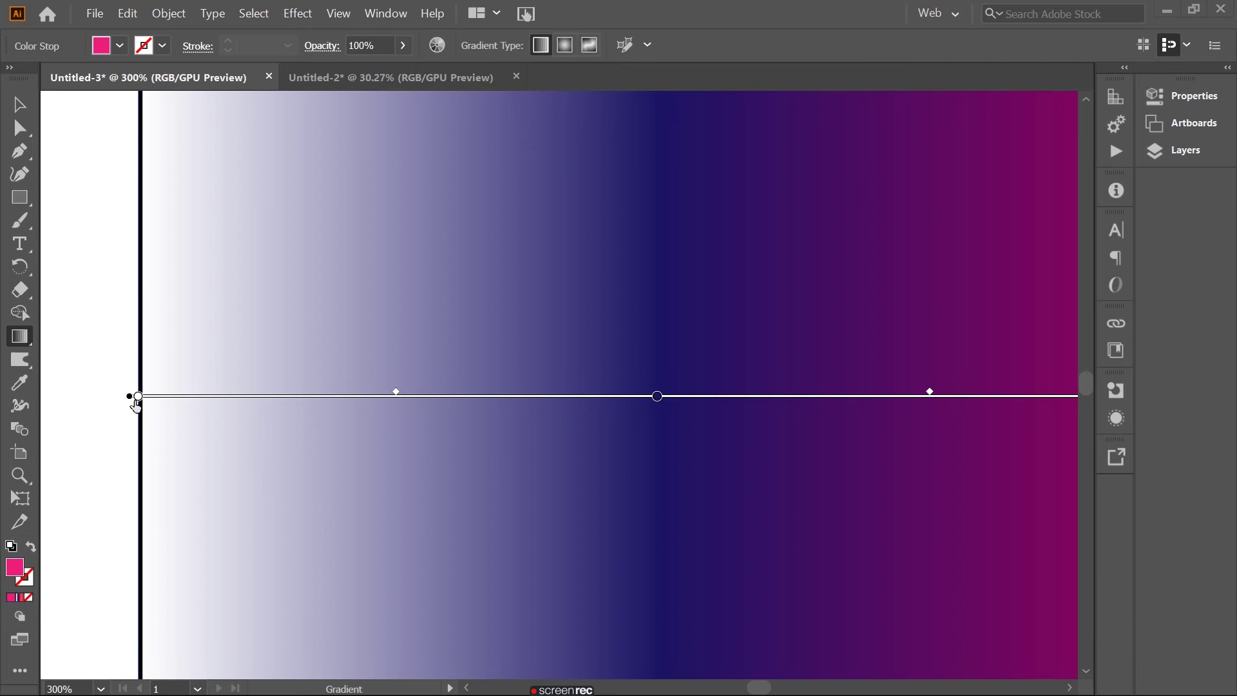
{"action": "scroll", "scroll_direction": "down", "scroll_amount": 3}
{"action": "scroll", "scroll_direction": "down", "scroll_amount": 3}
{"action": "scroll", "scroll_direction": "up", "scroll_amount": 3}
{"action": "scroll", "scroll_direction": "down", "scroll_amount": 3}
{"action": "scroll", "scroll_direction": "up", "scroll_amount": 3}
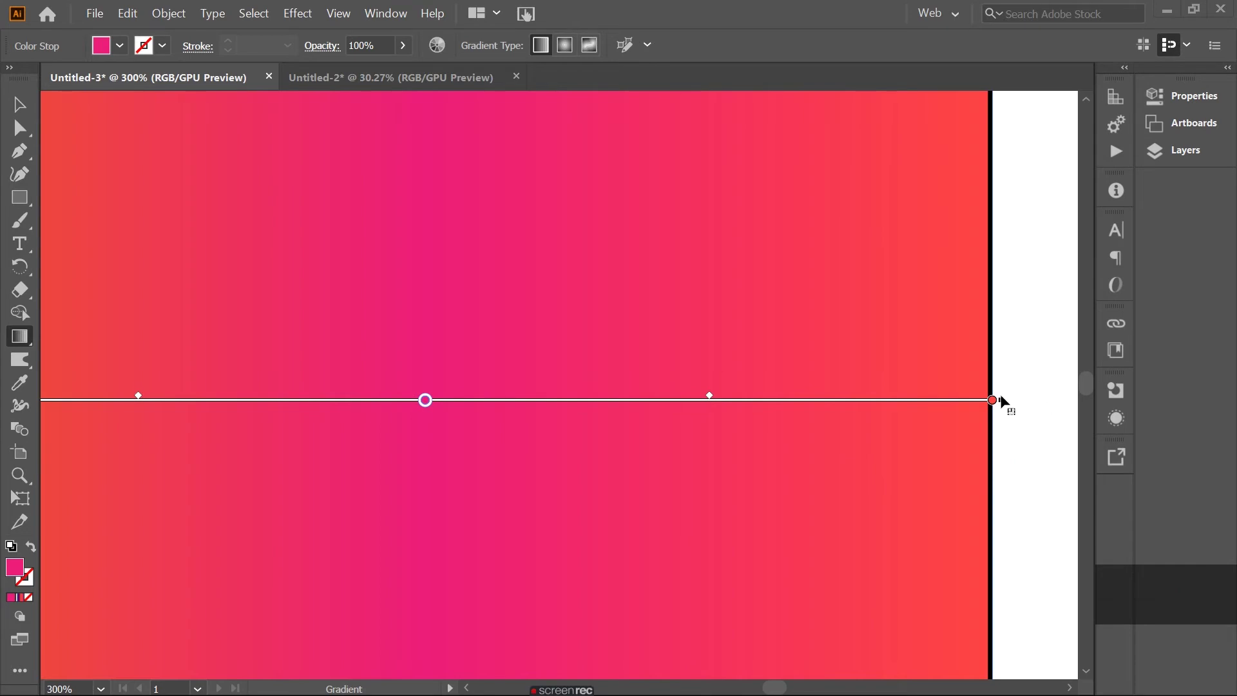
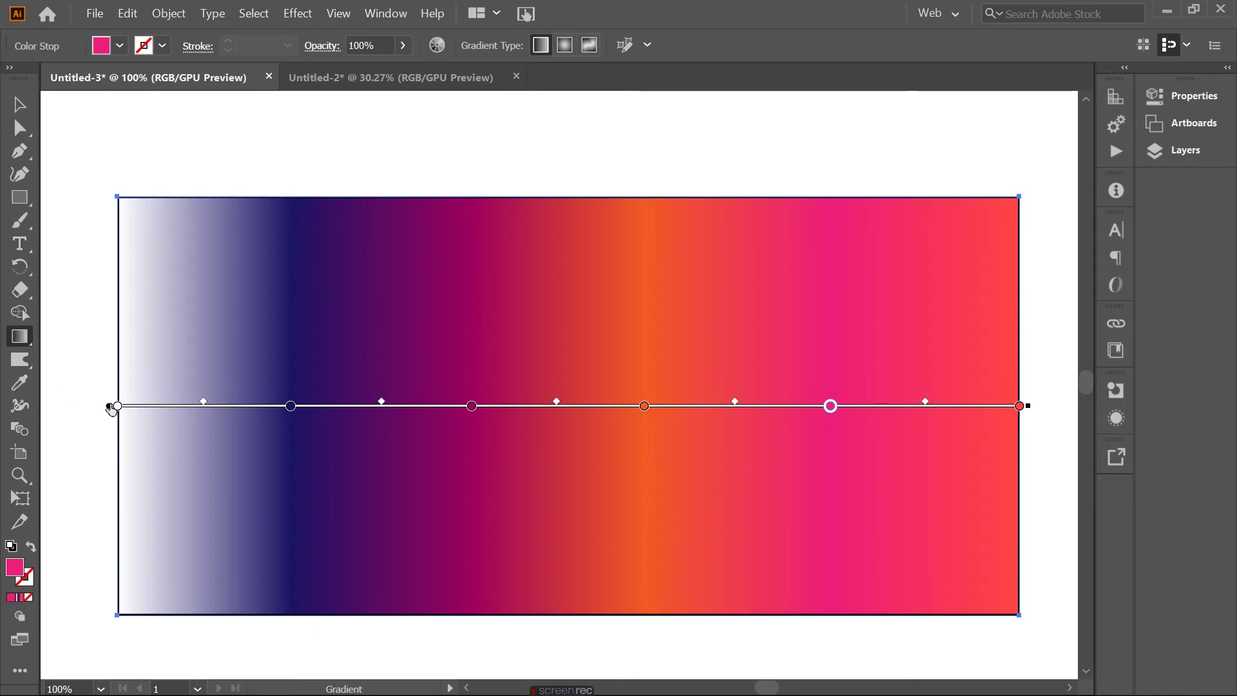
Shift the gradient right and drag its red end stop well past the rectangle's right edge at 50% zoom
{"action": "left_click", "coordinate": [112, 409]}
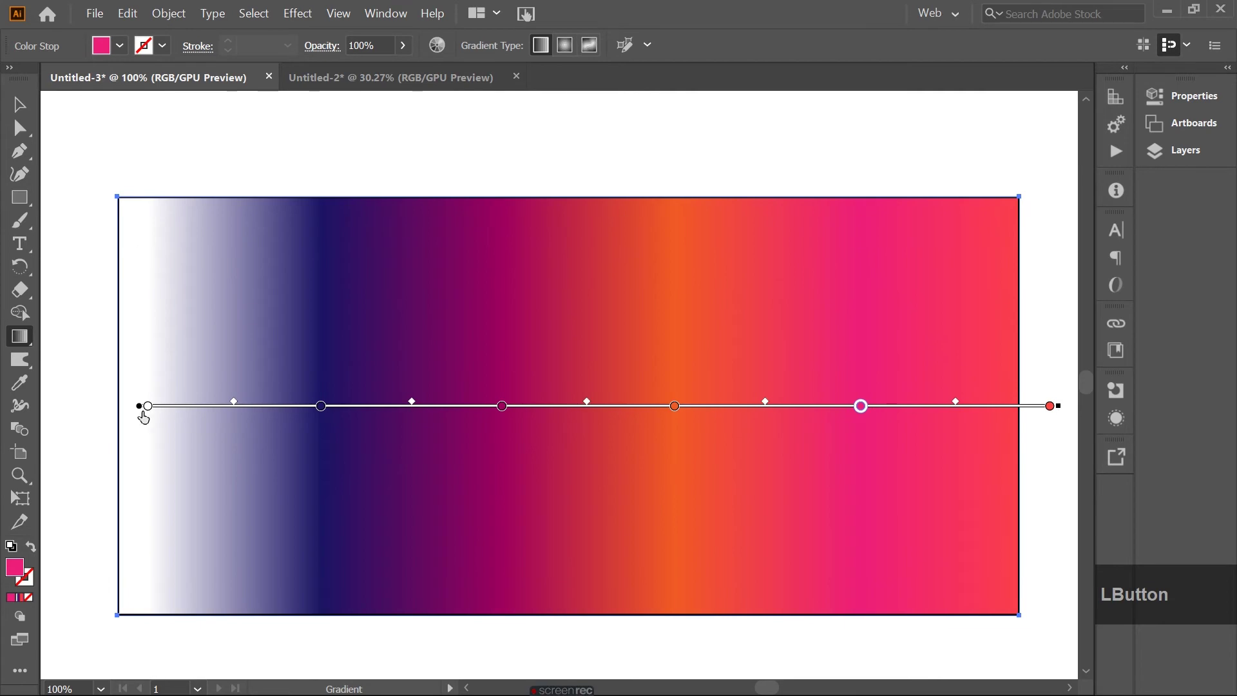
{"action": "left_click", "coordinate": [141, 409]}
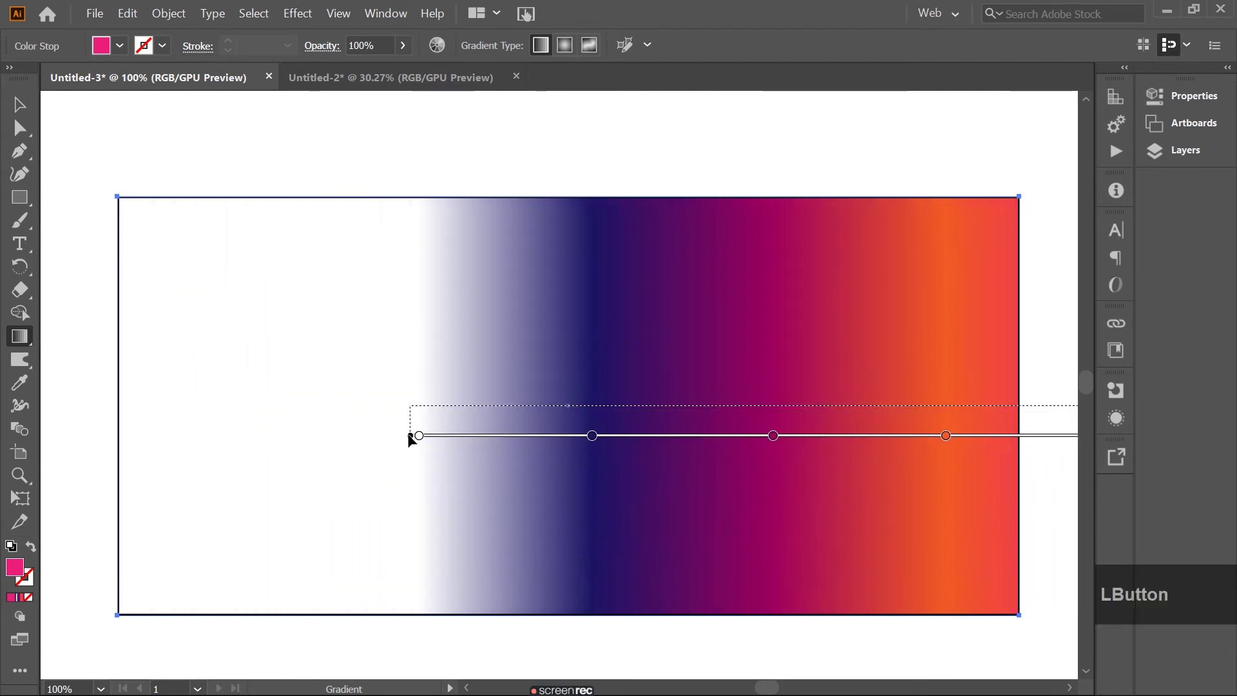
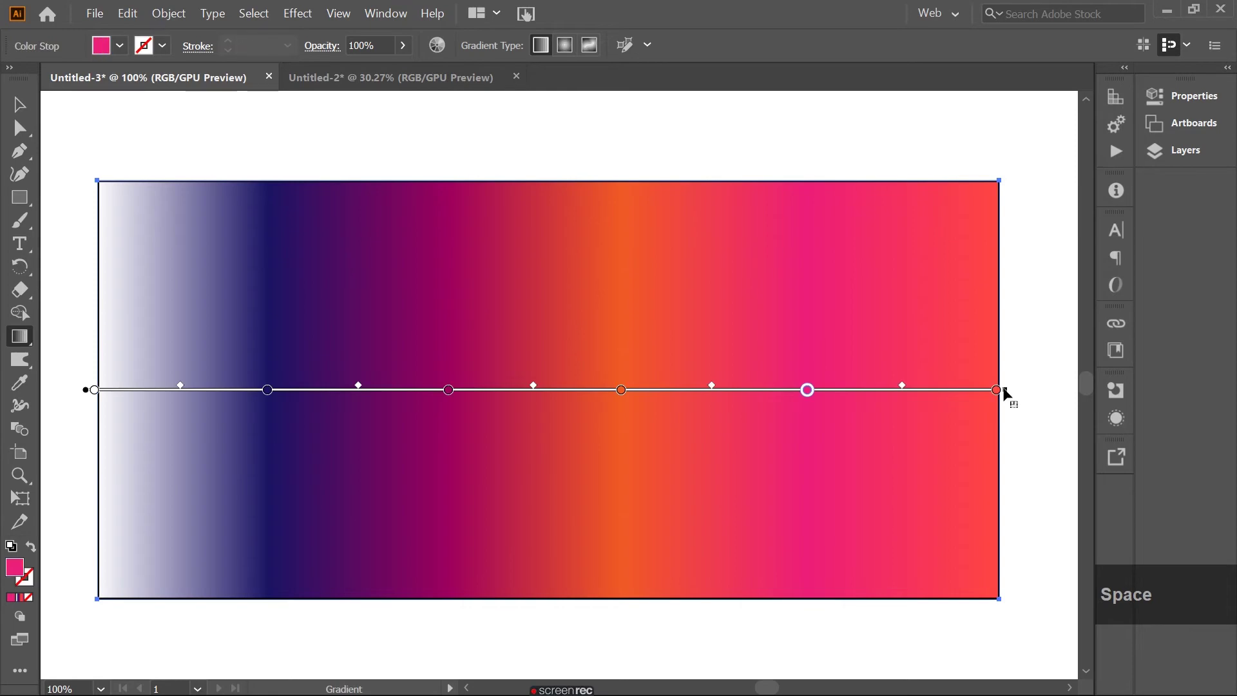
{"action": "left_click", "coordinate": [1009, 393]}
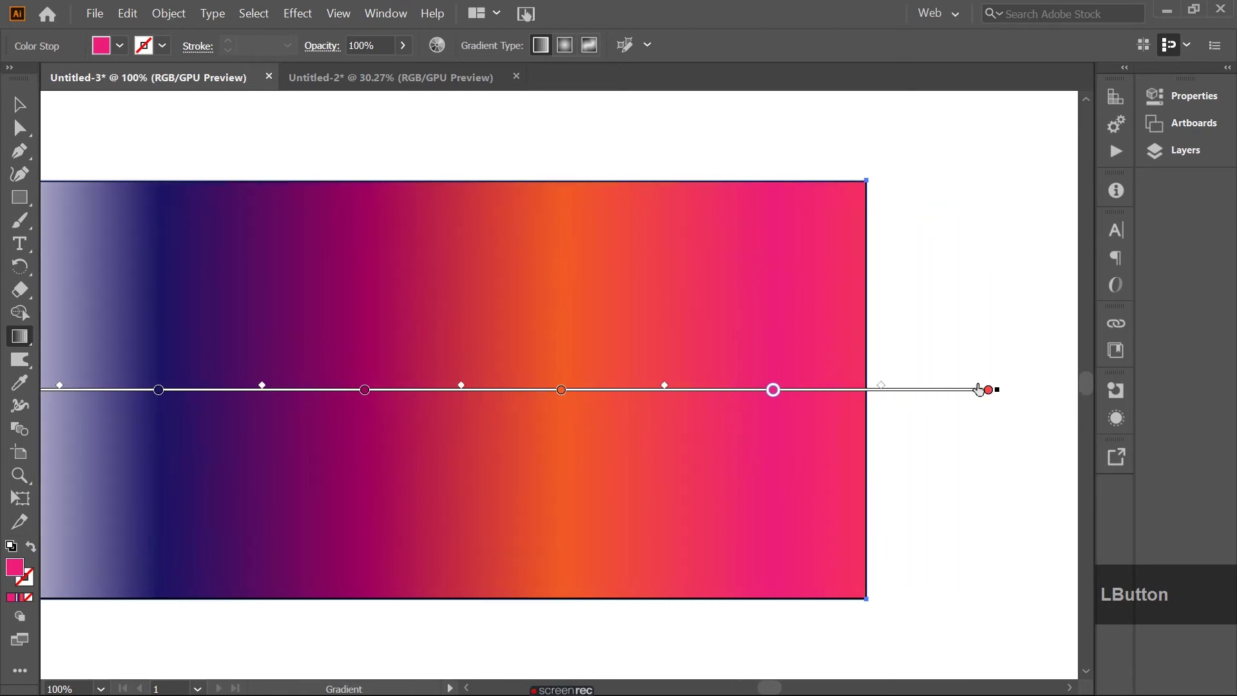
{"action": "scroll", "scroll_direction": "down", "scroll_amount": 3}
{"action": "left_click", "coordinate": [784, 383]}
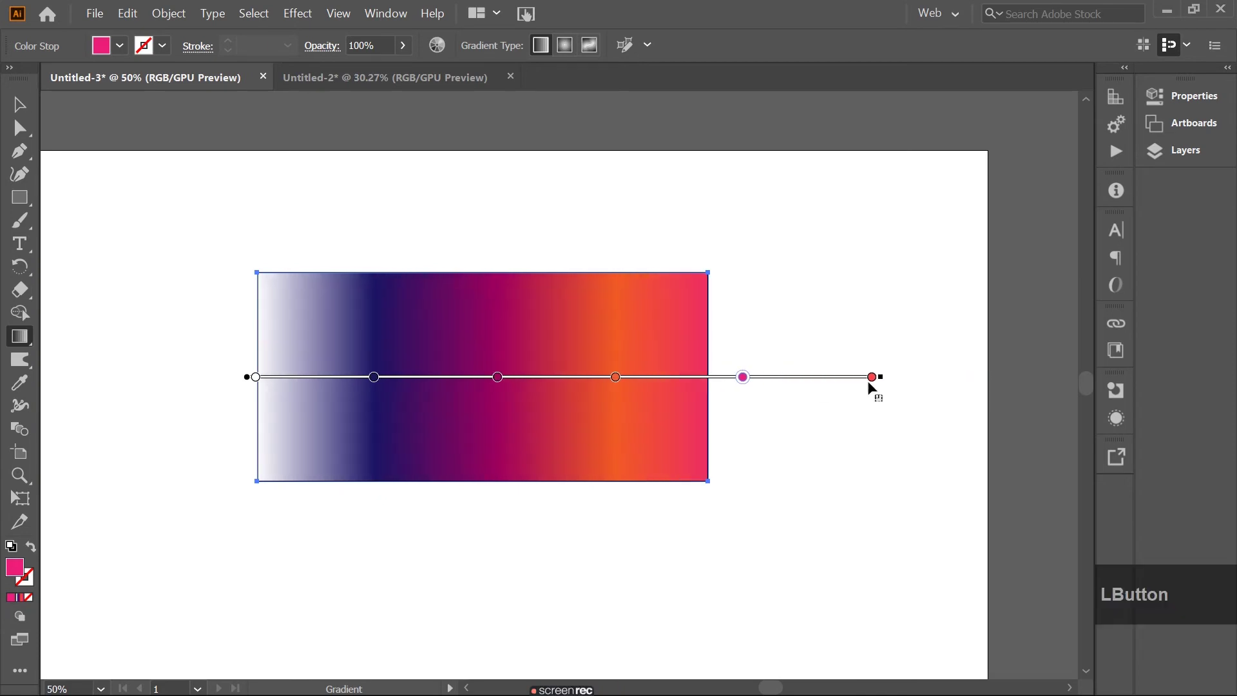
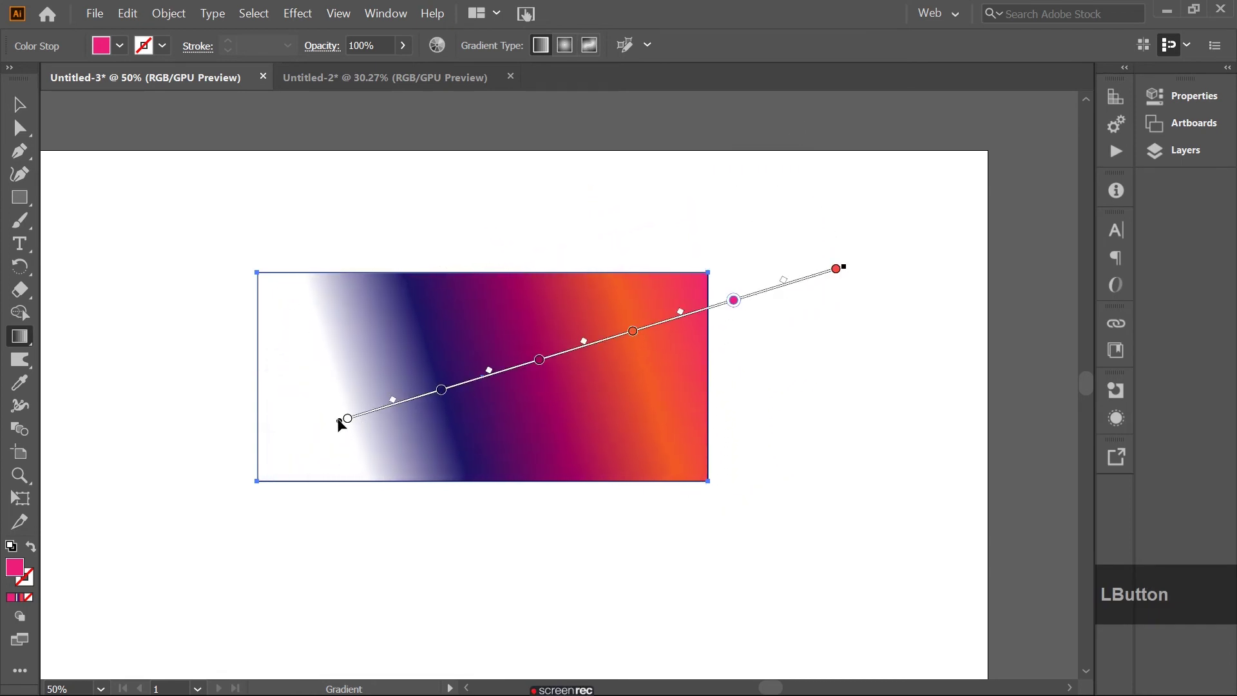
Angle the gradient from below the lower-left corner up past the upper-right corner
{"action": "left_click", "coordinate": [342, 423]}
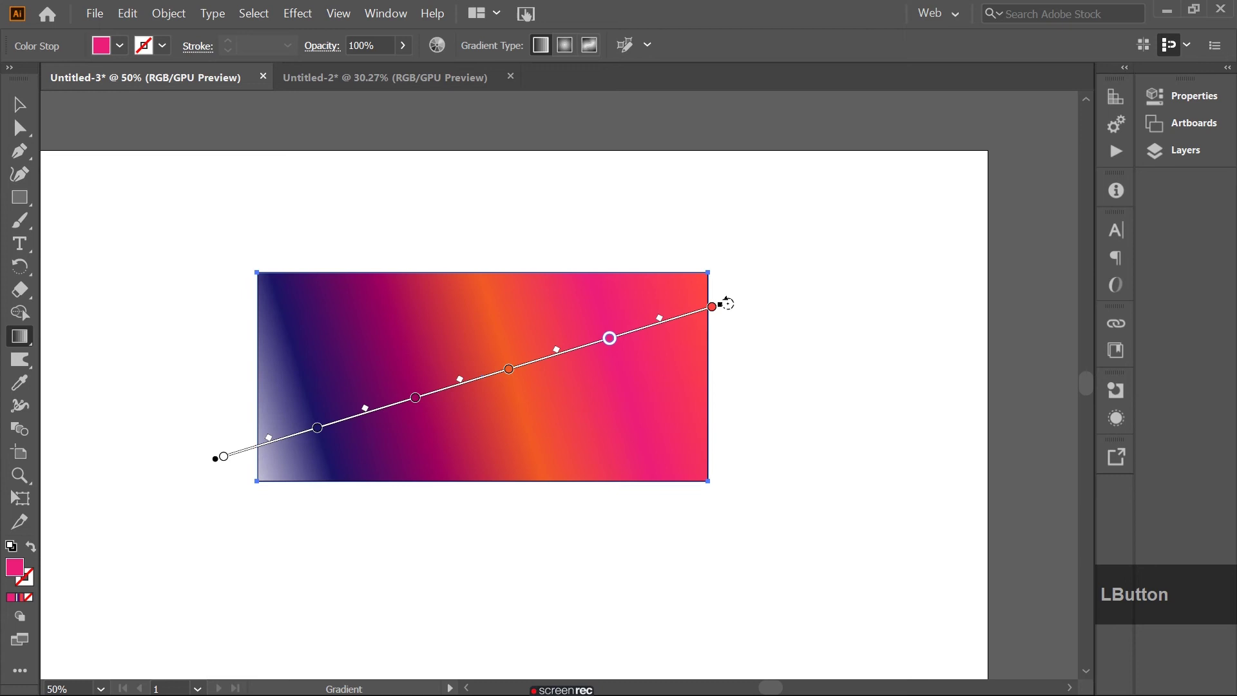
{"action": "left_click", "coordinate": [725, 310]}
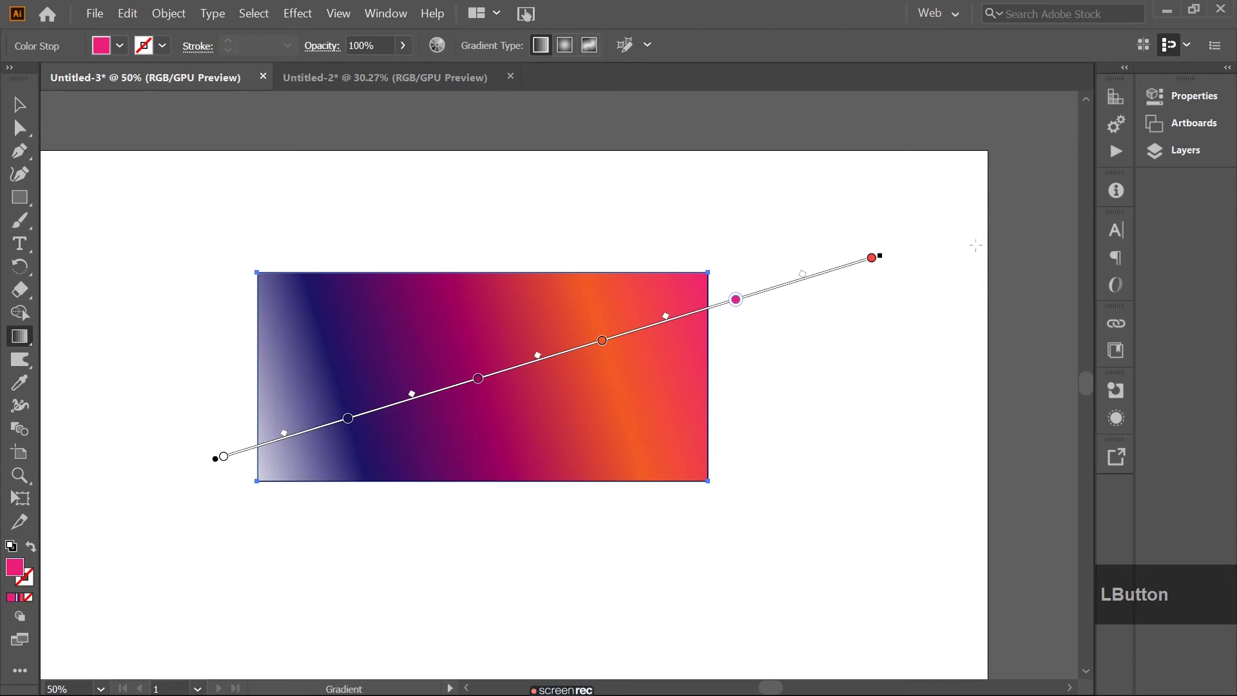
{"action": "scroll", "scroll_direction": "up", "scroll_amount": 3}
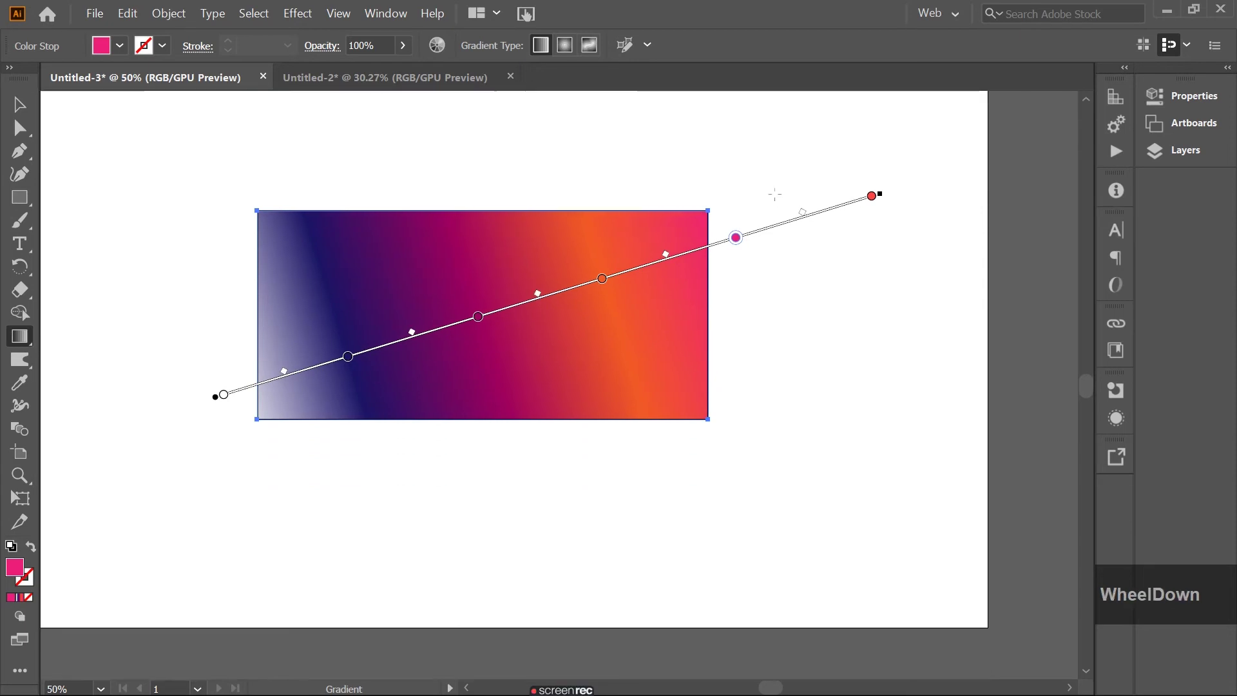
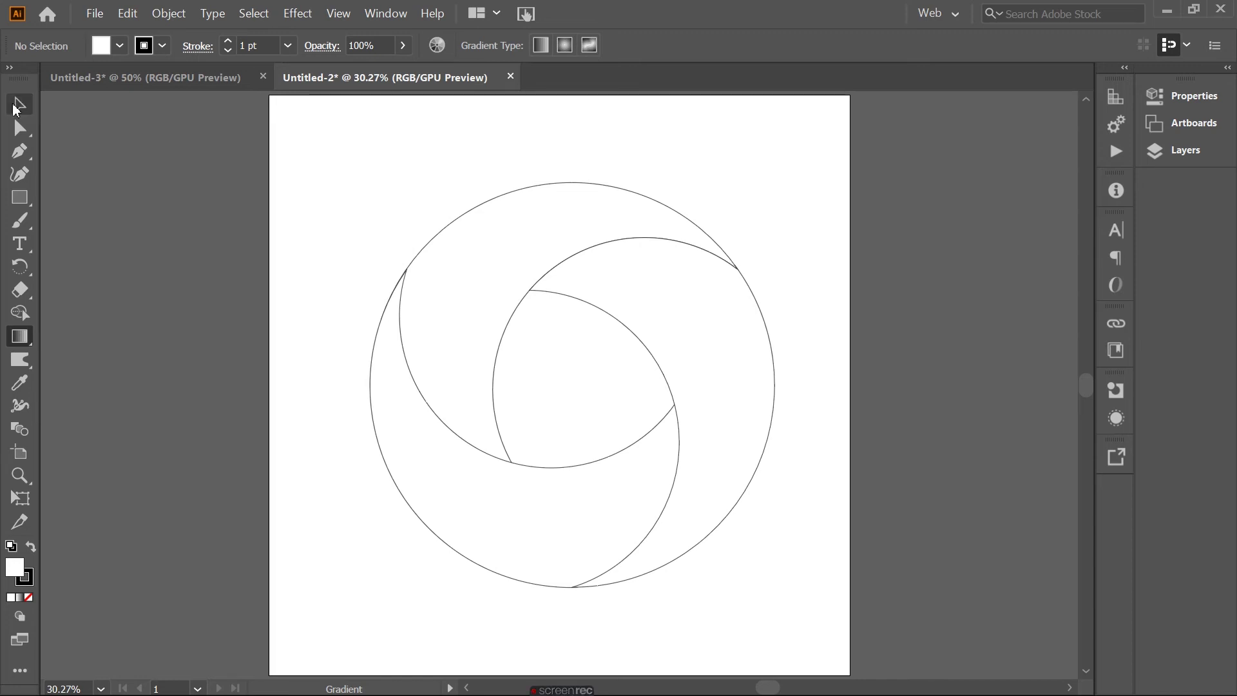
Select the top crescent of the swirl ring and fill it with the default white-to-black gradient
{"action": "left_click", "coordinate": [16, 109]}
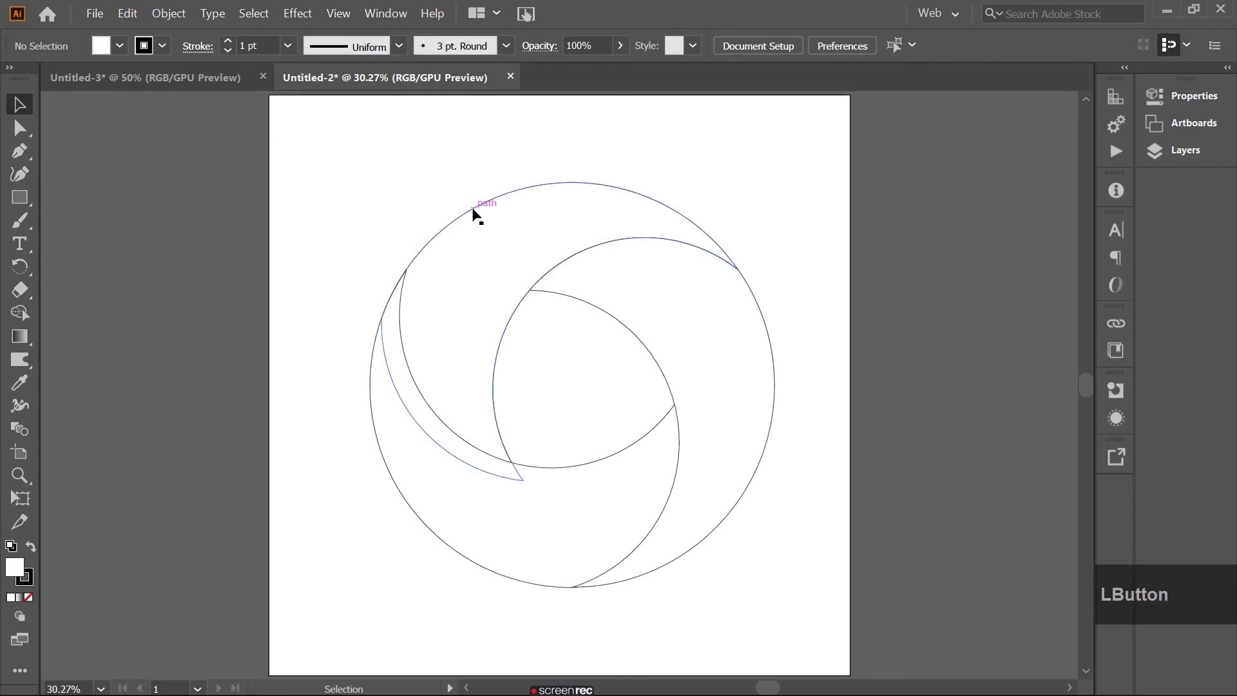
{"action": "left_click", "coordinate": [476, 213]}
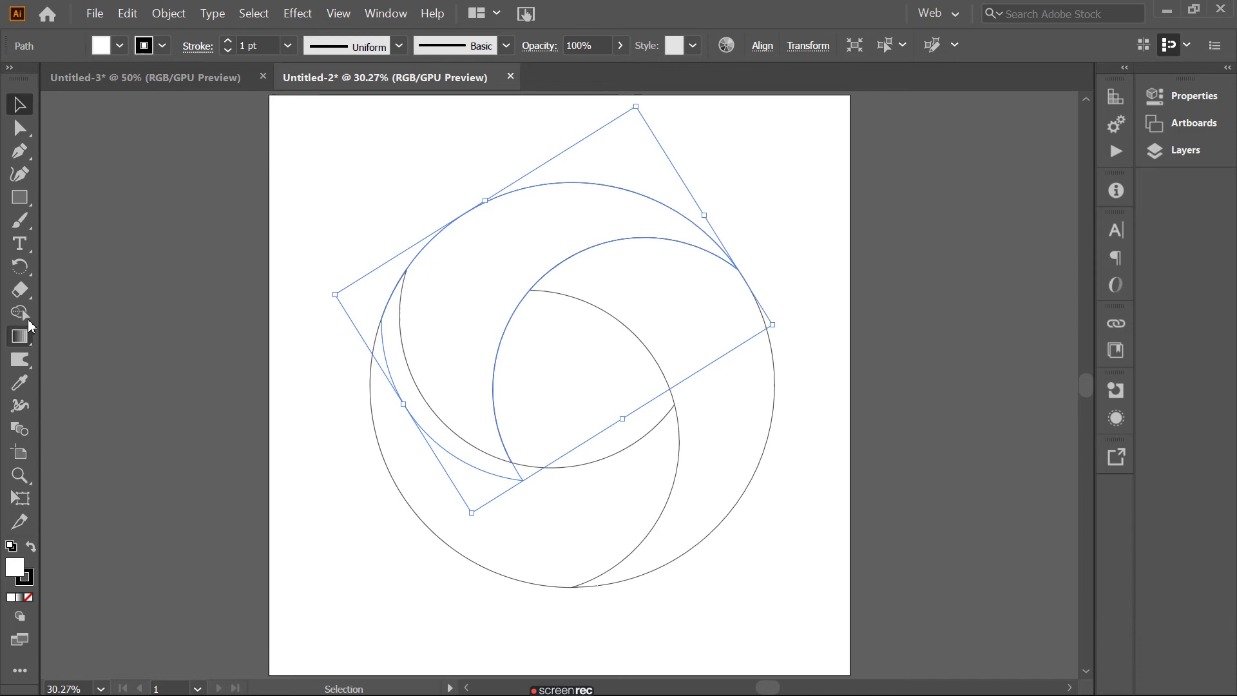
{"action": "left_click", "coordinate": [21, 348]}
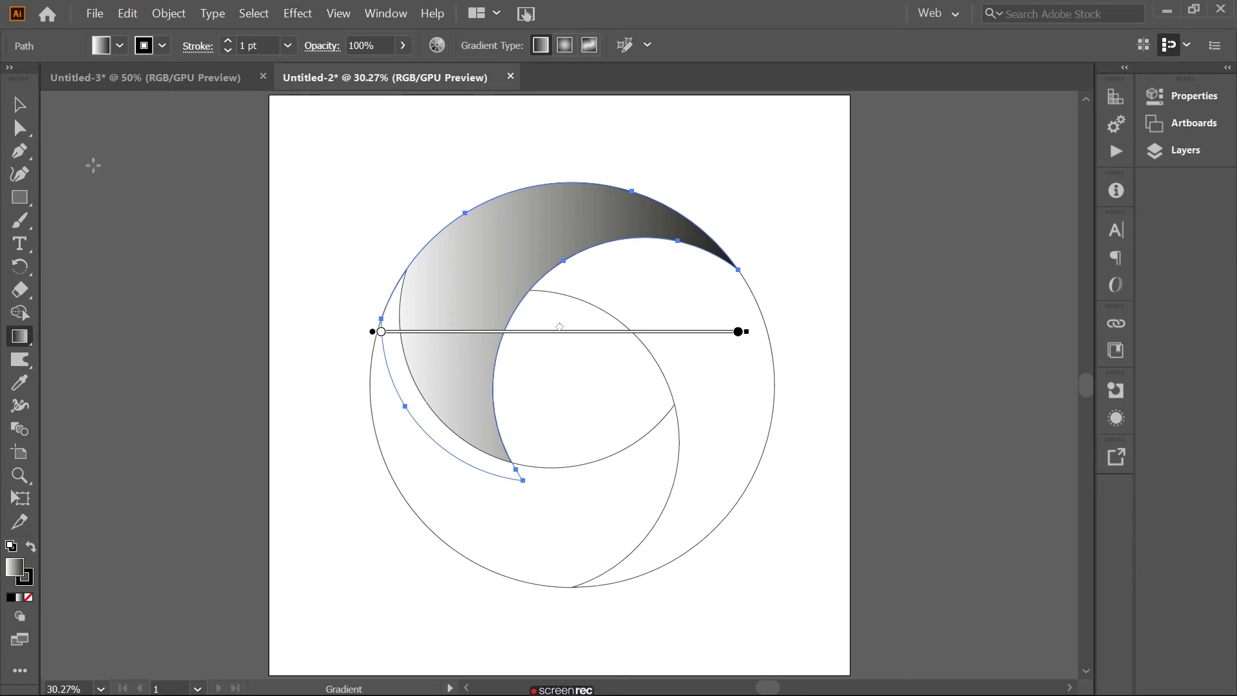
{"action": "left_click", "coordinate": [29, 112]}
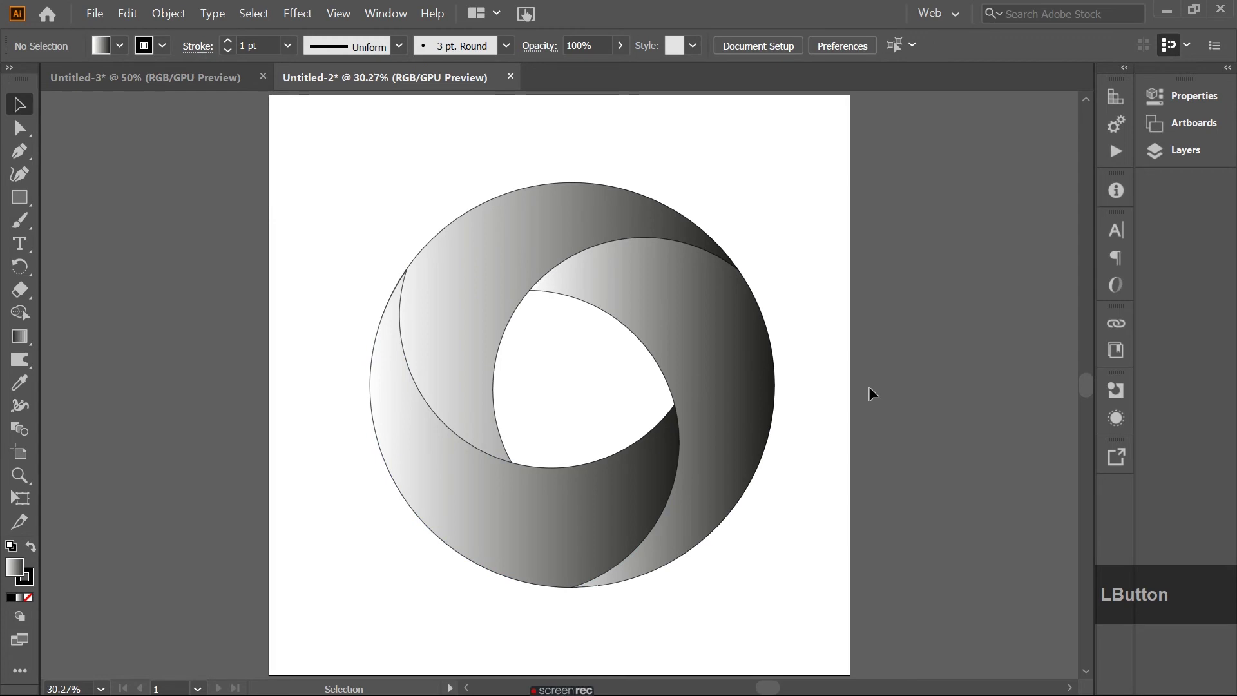
Change the top crescent's start stop to blue (RGB 0/113/188) in the Color panel
{"action": "left_click", "coordinate": [464, 295]}
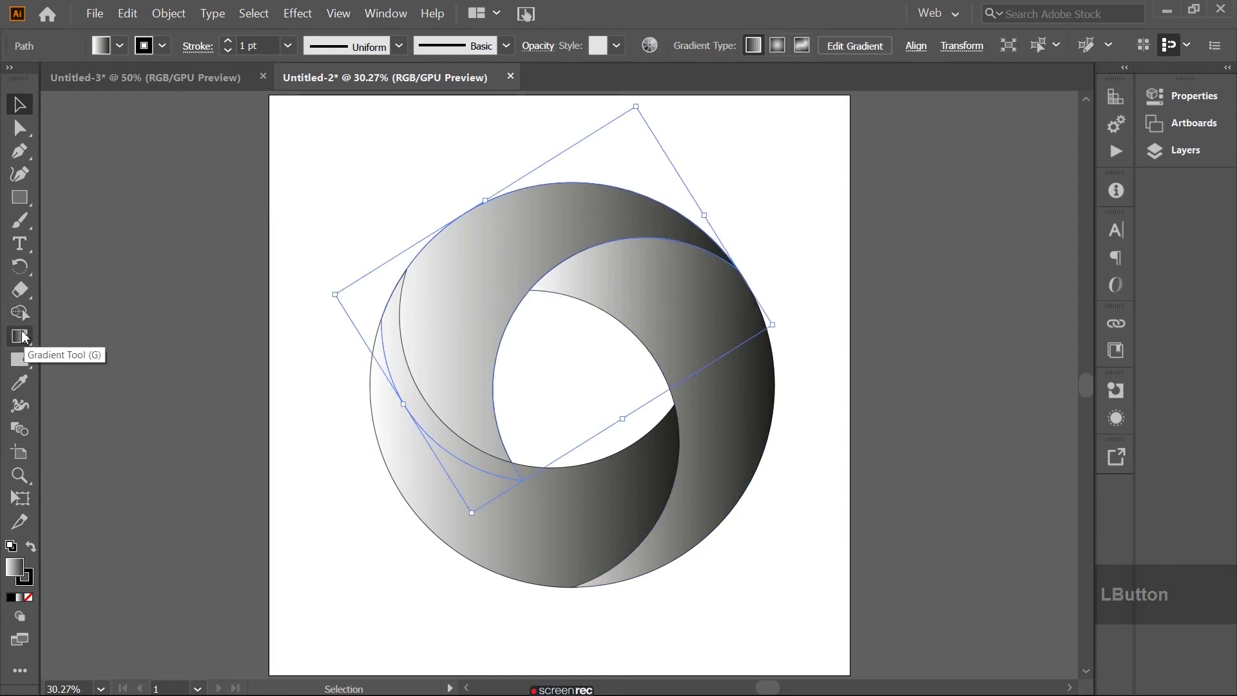
{"action": "left_click", "coordinate": [26, 341]}
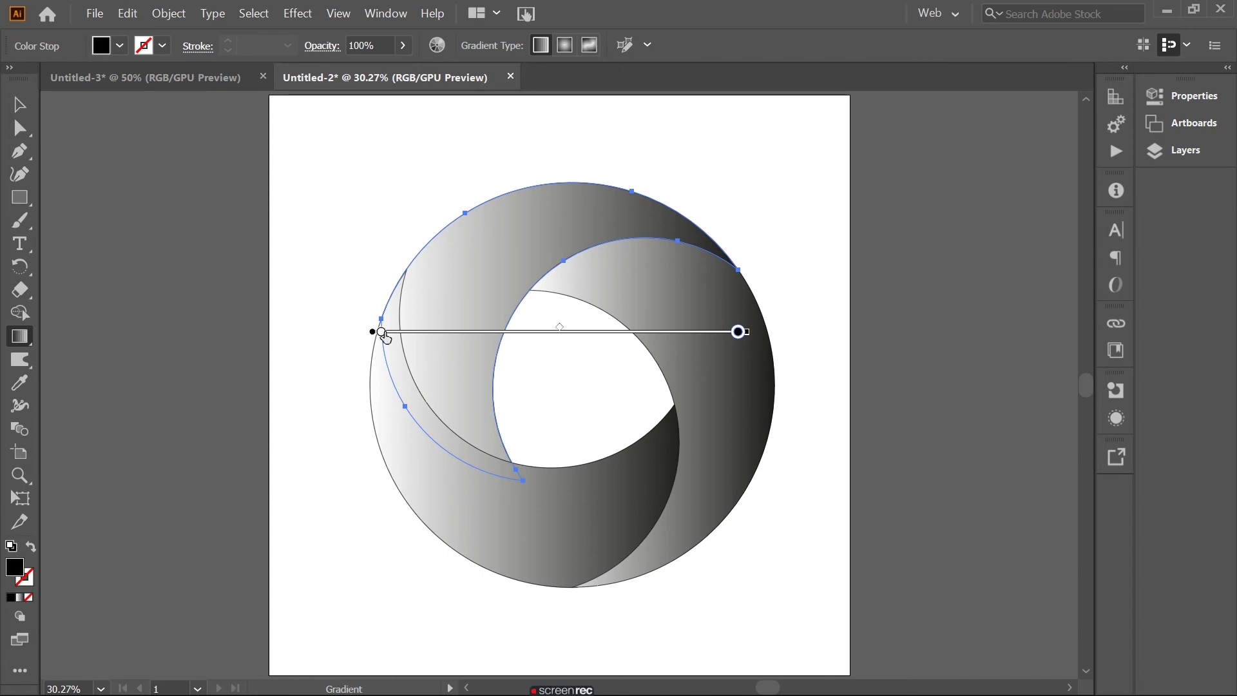
{"action": "left_click", "coordinate": [380, 335]}
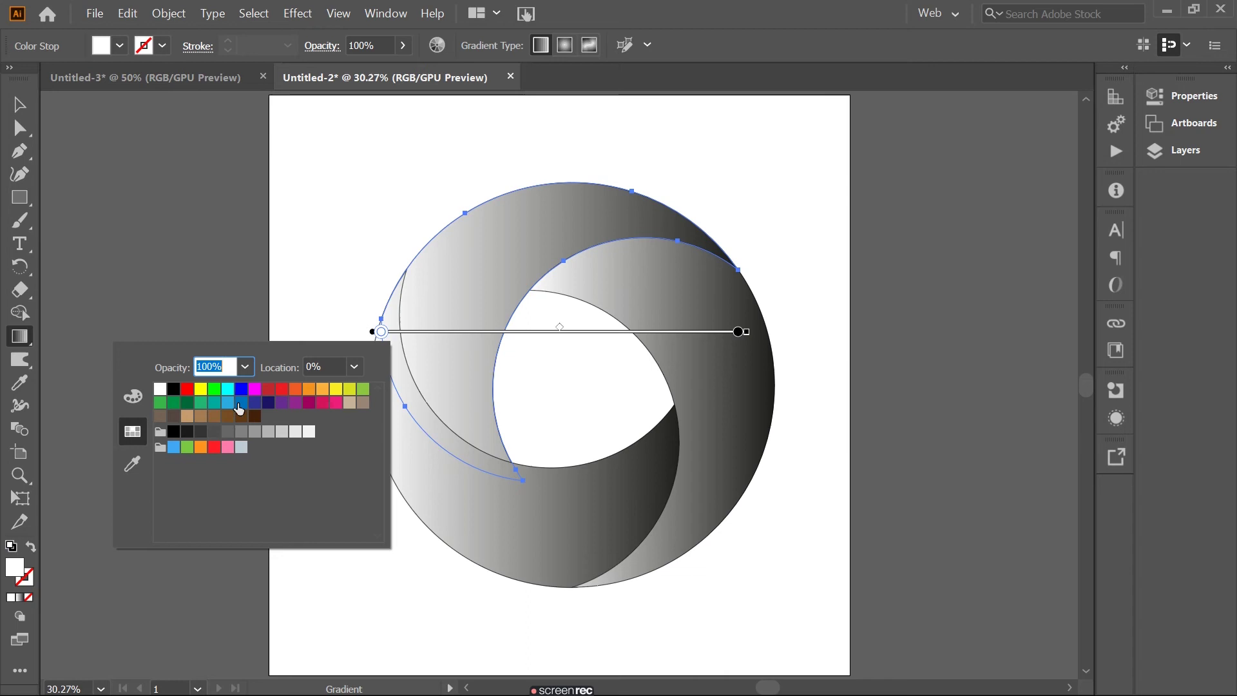
{"action": "left_click", "coordinate": [243, 410]}
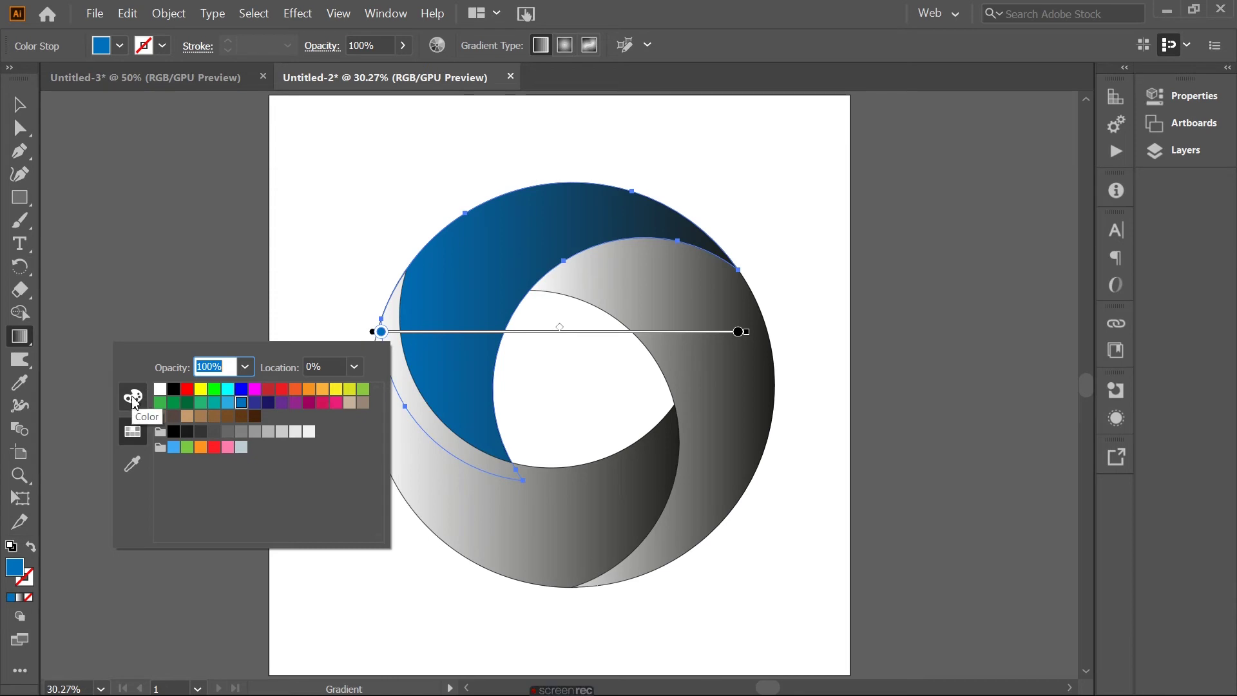
{"action": "left_click", "coordinate": [135, 405]}
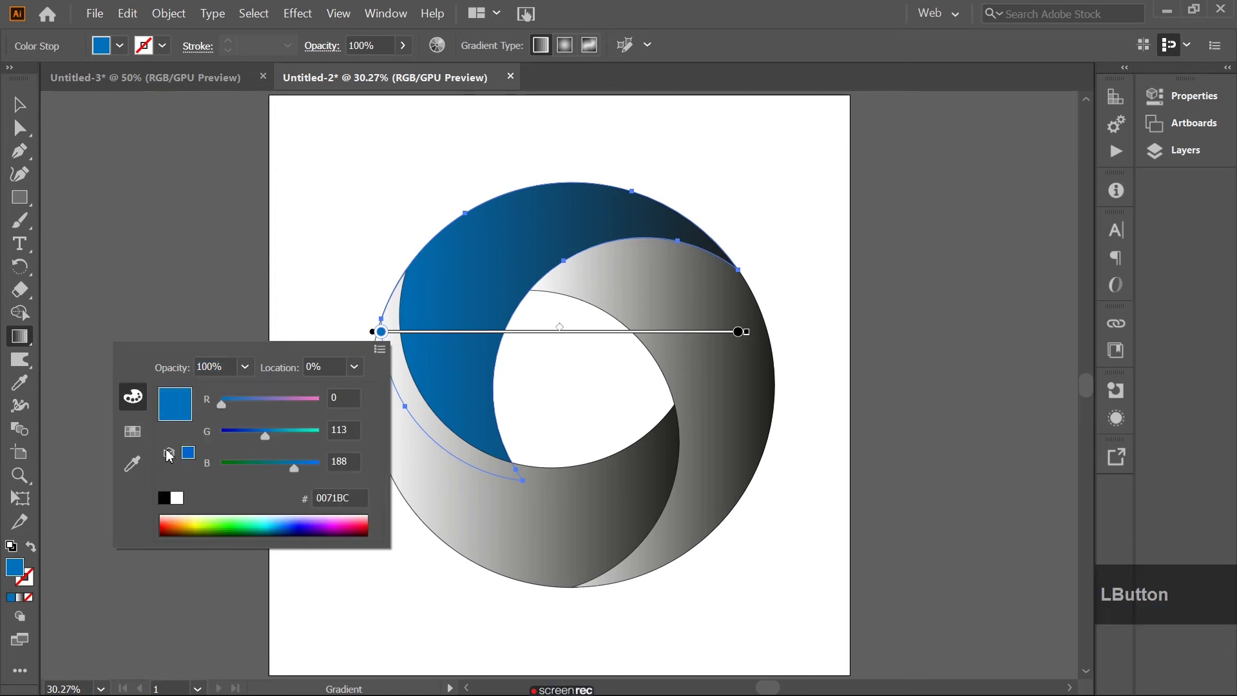
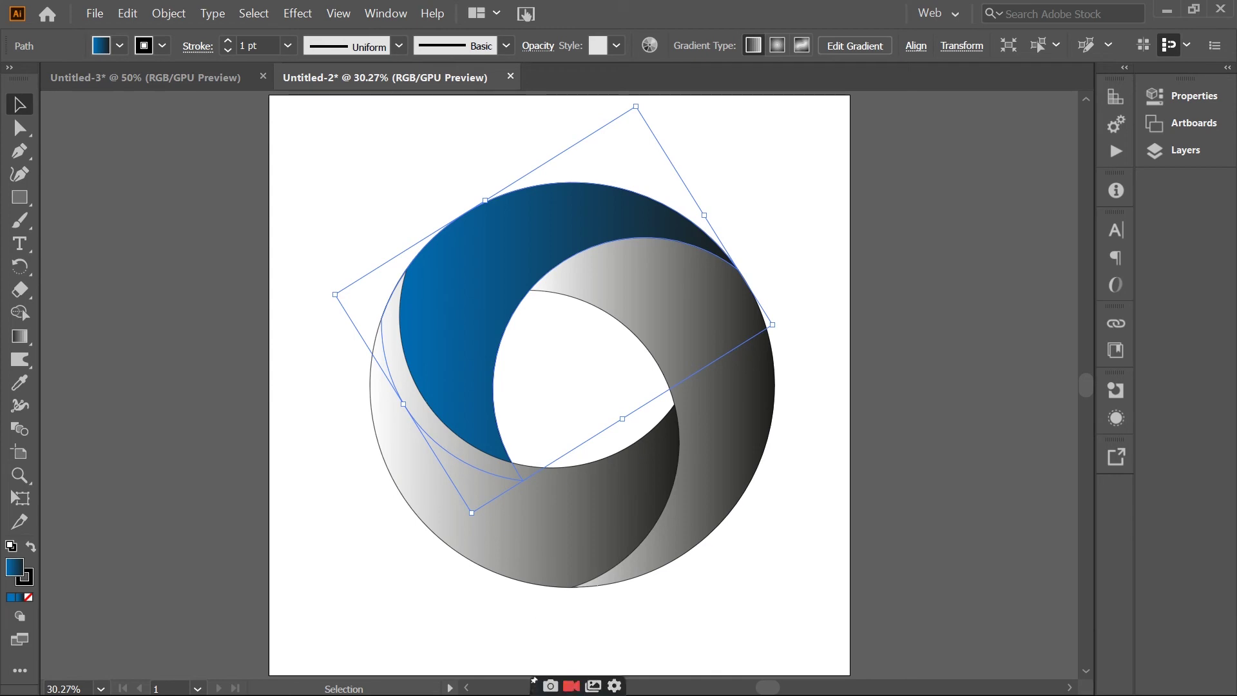
Switch to the browser and browse the full uiGradients collection toward Witching Hour
{"action": "left_click", "coordinate": [1170, 20]}
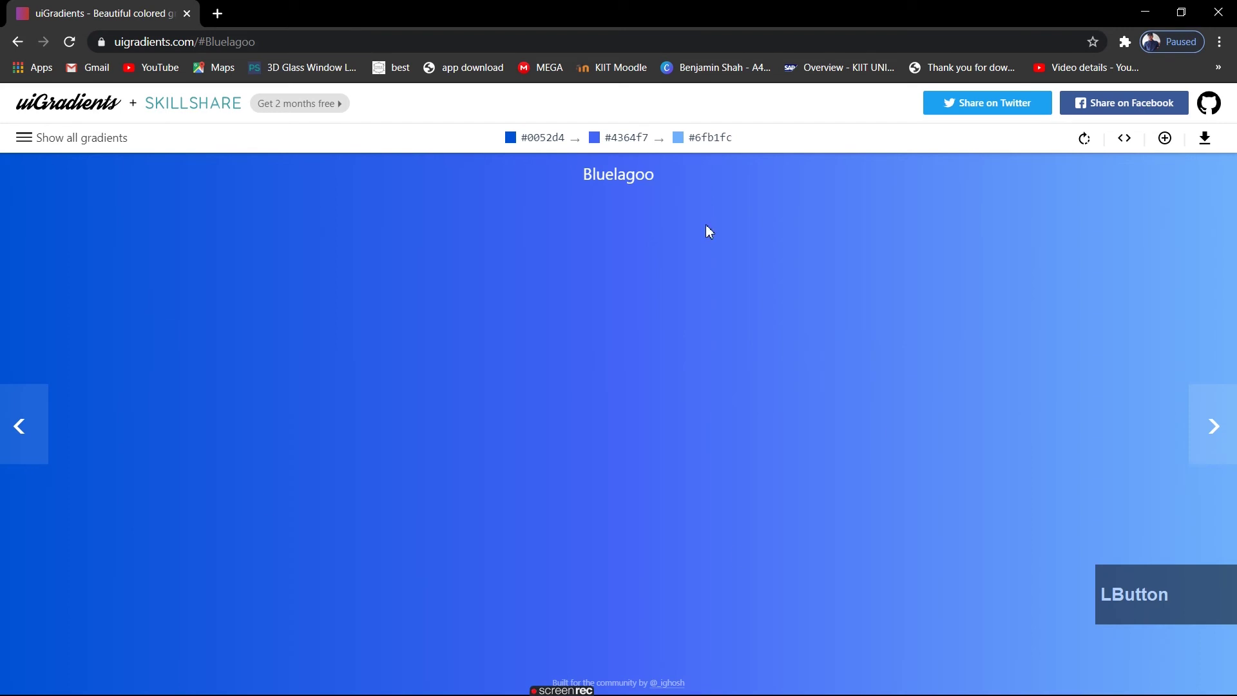
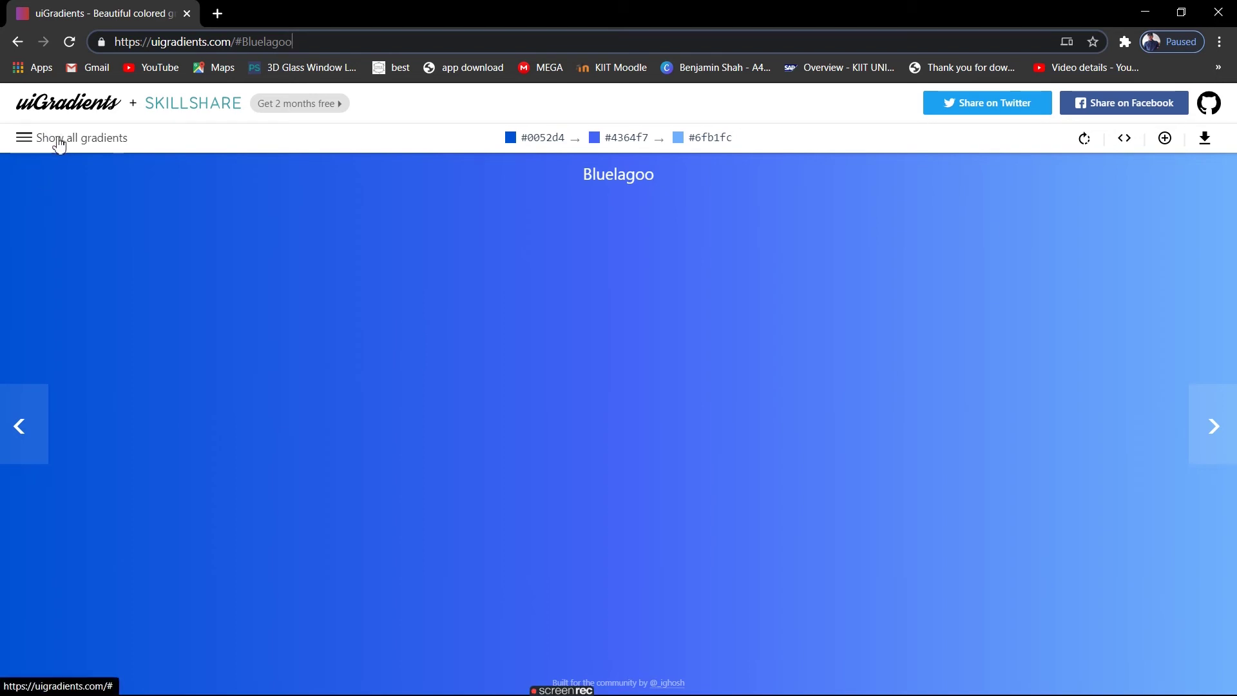
{"action": "left_click", "coordinate": [28, 141]}
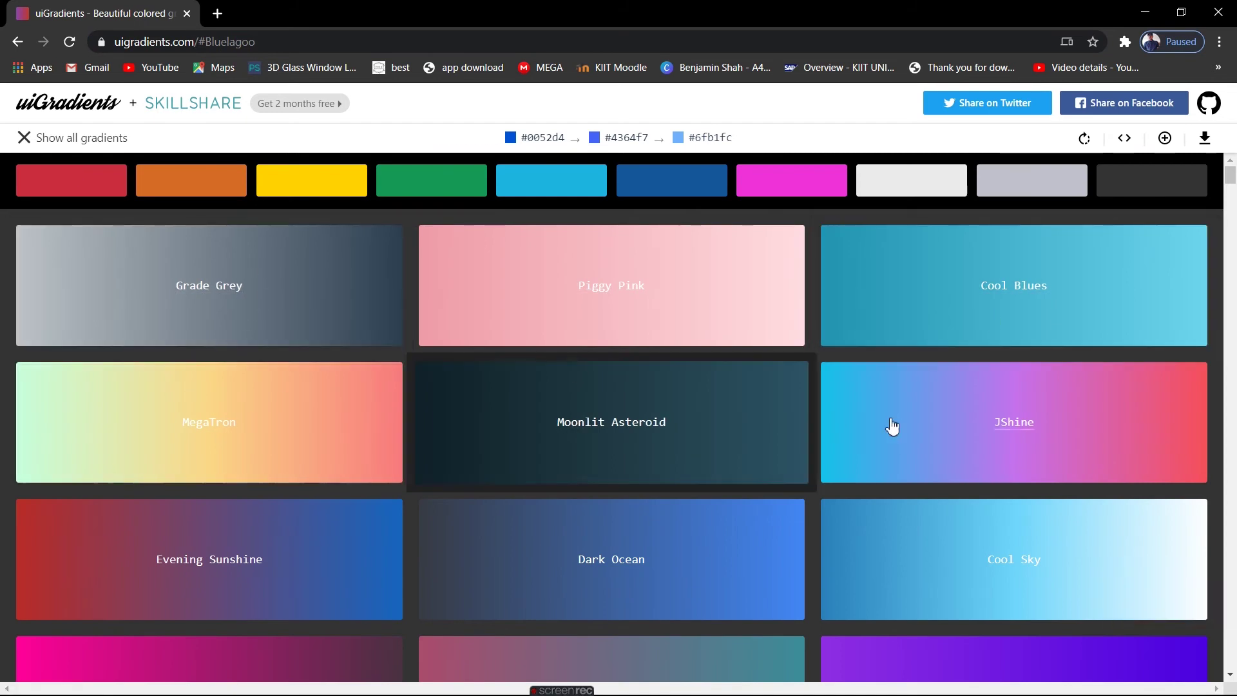
{"action": "scroll", "scroll_direction": "down", "scroll_amount": 3}
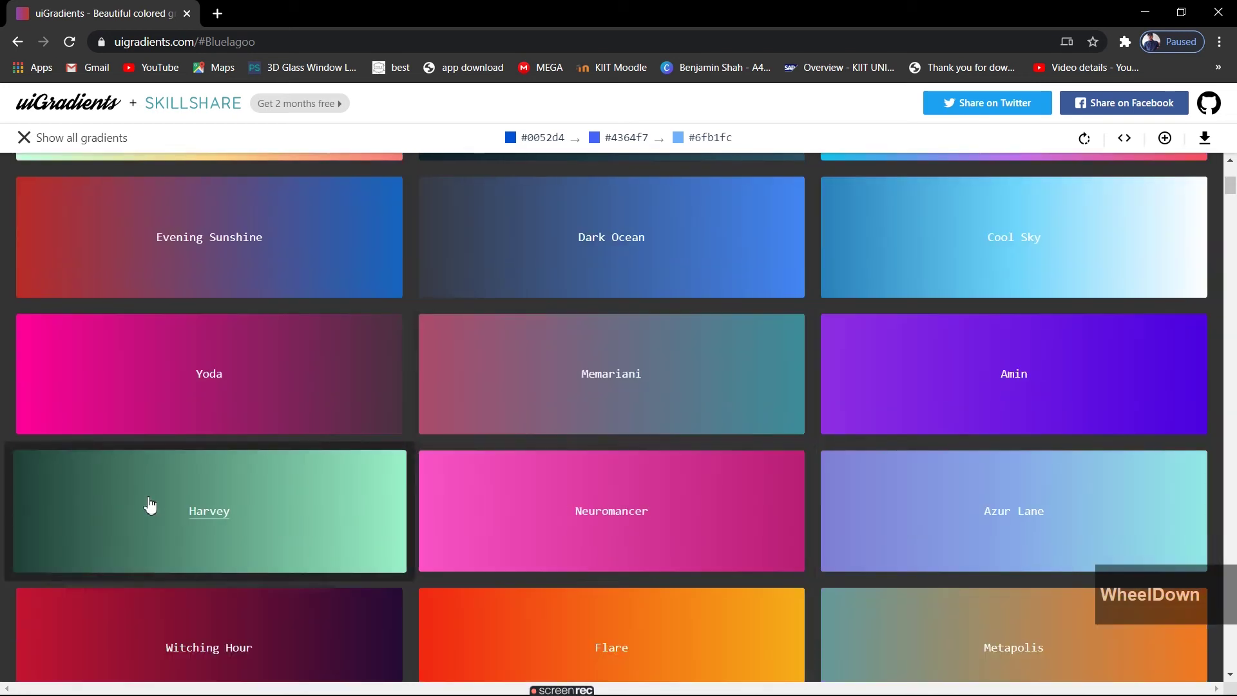
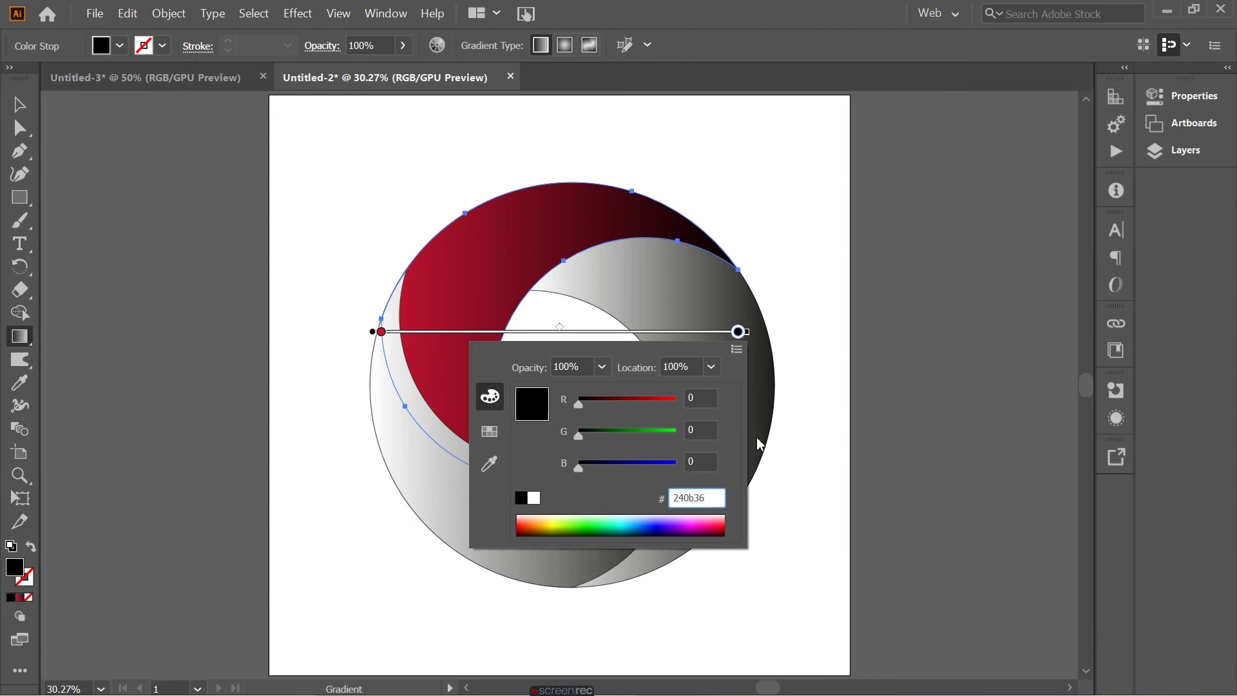
Set the top piece's end stop to dark purple 240b36 in RGB, then leave Illustrator
{"action": "left_click", "coordinate": [739, 357]}
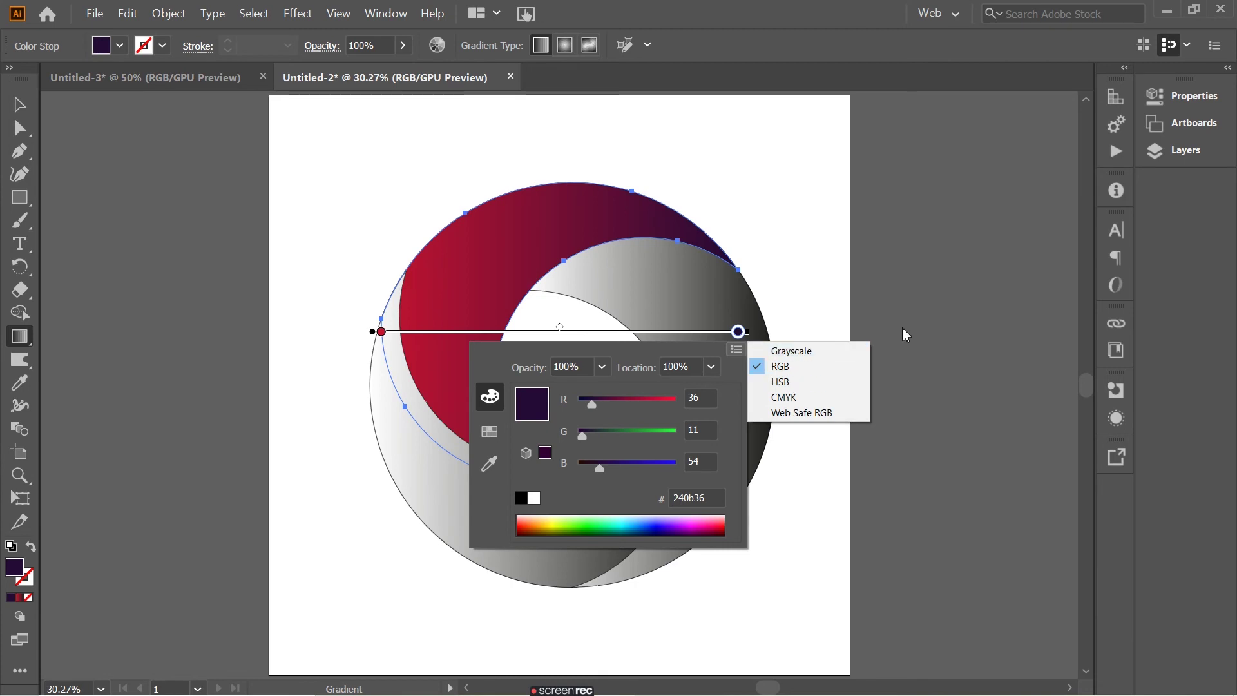
{"action": "left_click", "coordinate": [907, 334]}
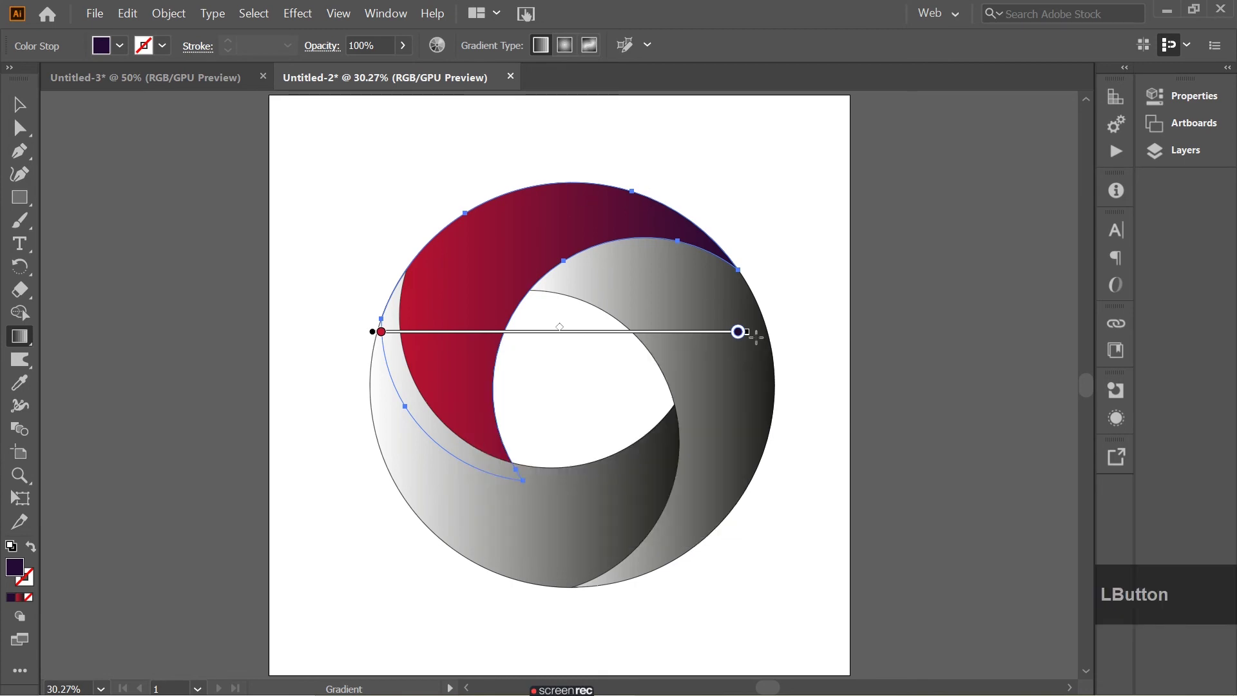
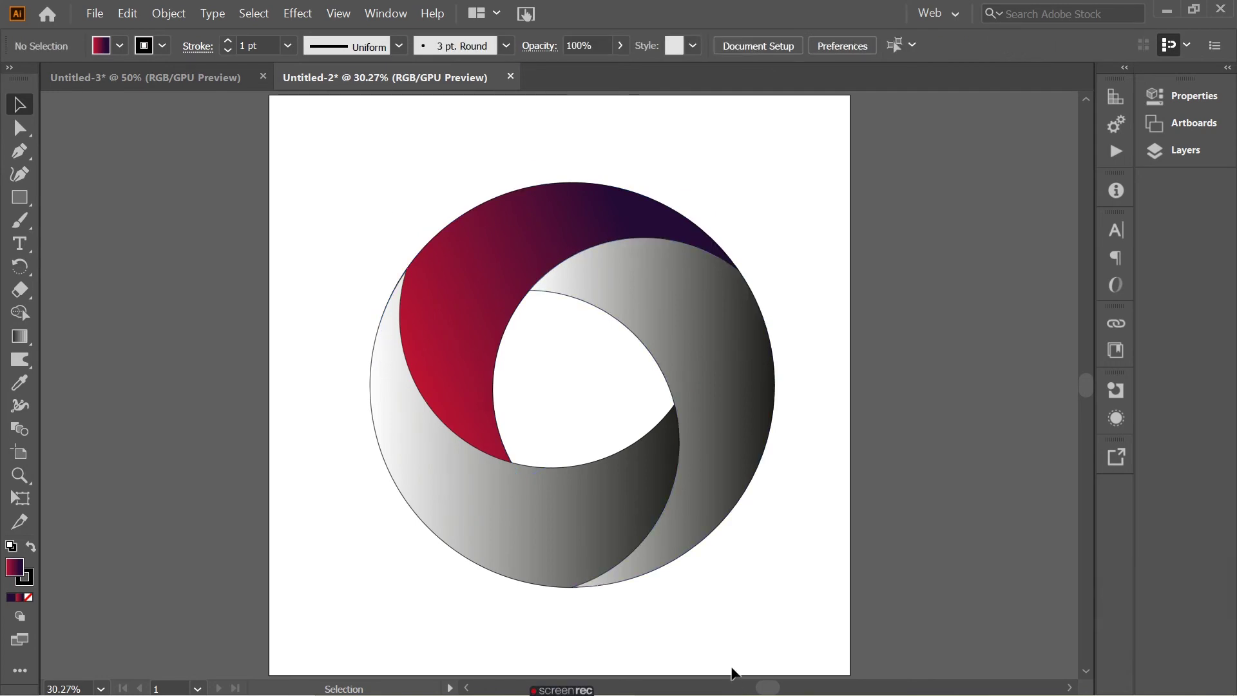
{"action": "left_click", "coordinate": [1167, 10]}
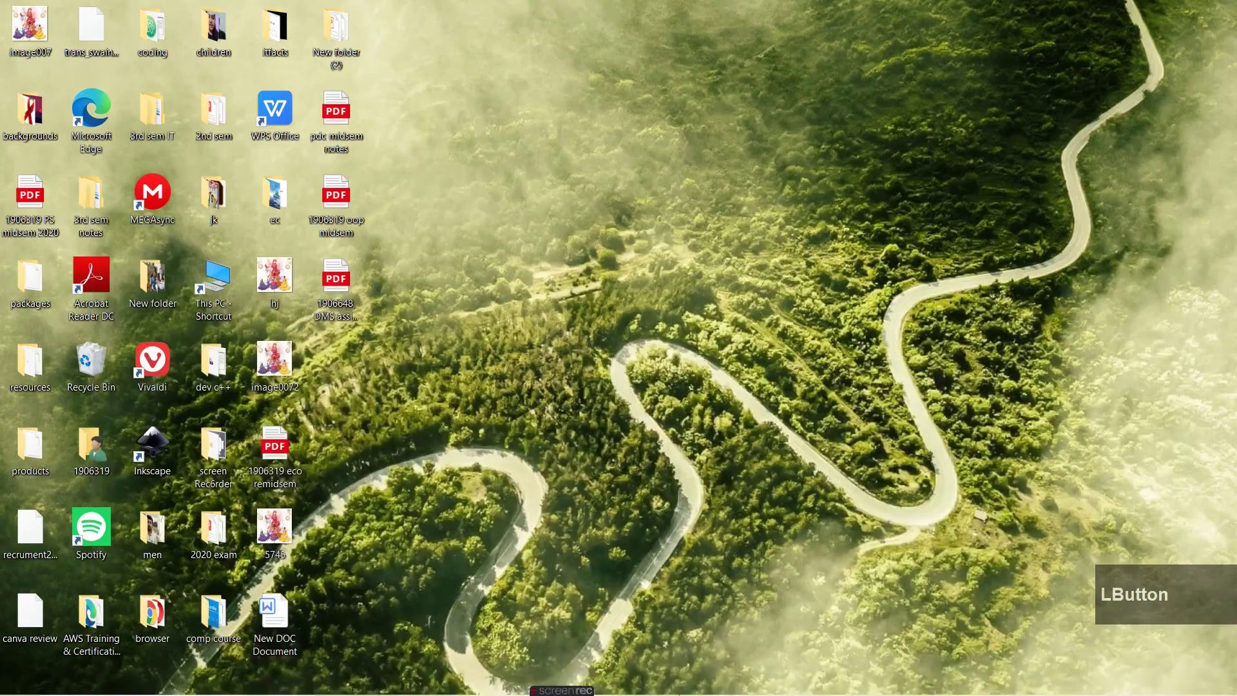
Restore the browser and open the teal-to-green Quepal gradient from the grid
{"action": "left_click", "coordinate": [813, 603]}
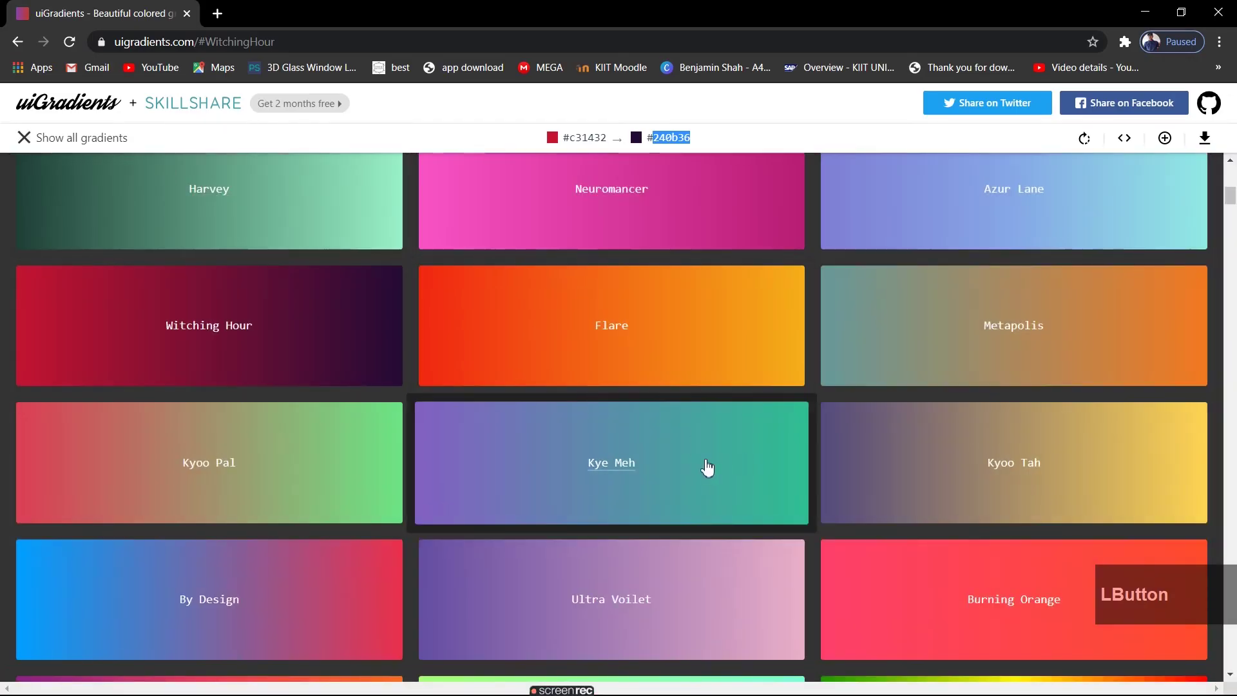
{"action": "scroll", "scroll_direction": "up", "scroll_amount": 3}
{"action": "scroll", "scroll_direction": "down", "scroll_amount": 3}
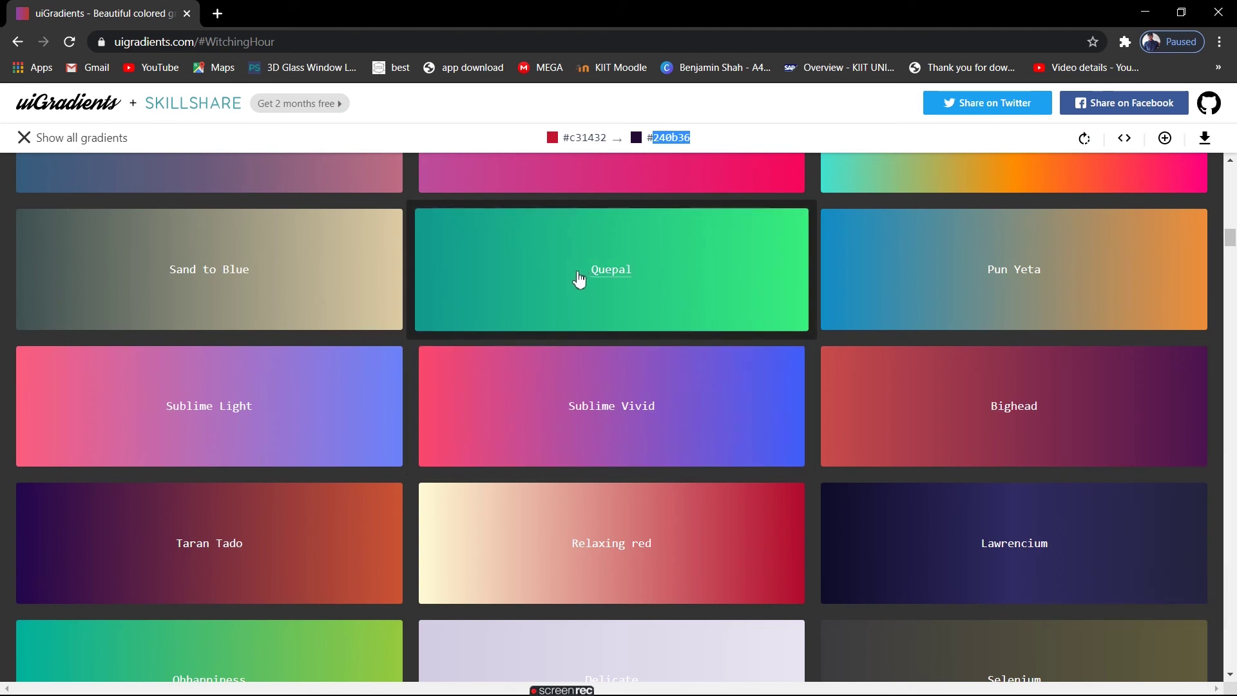
{"action": "left_click", "coordinate": [625, 289]}
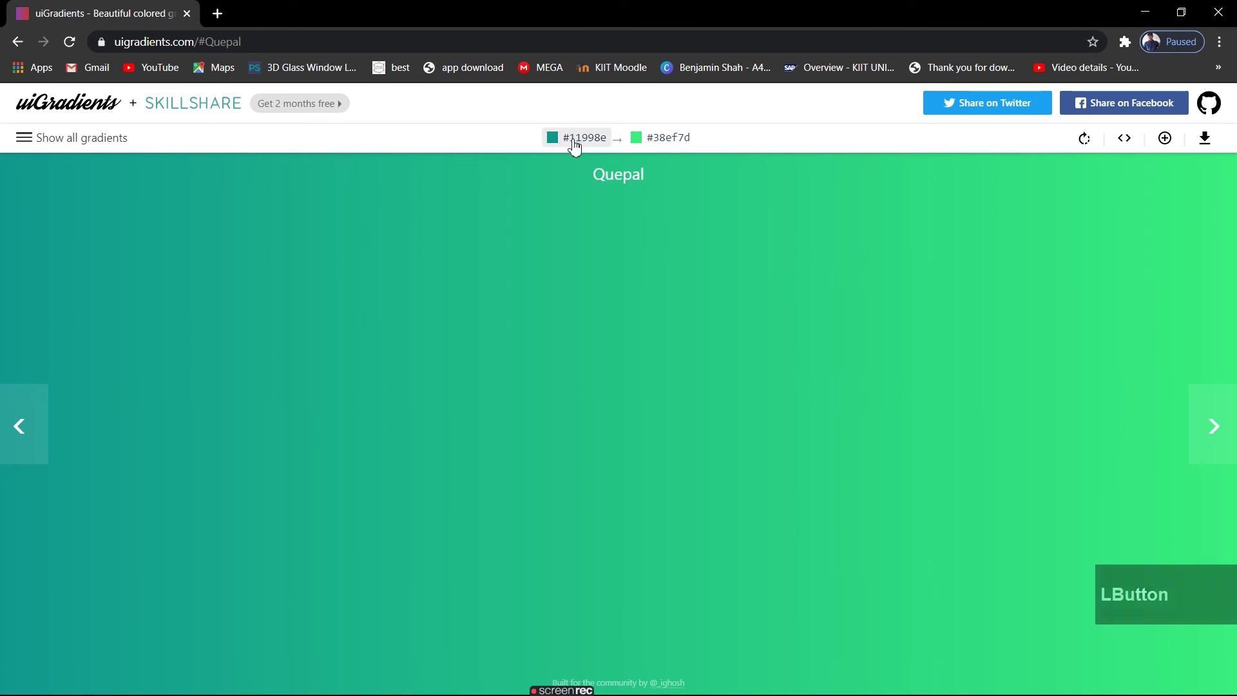
Copy Quepal's first colour code #11998e
{"action": "left_click", "coordinate": [579, 146]}
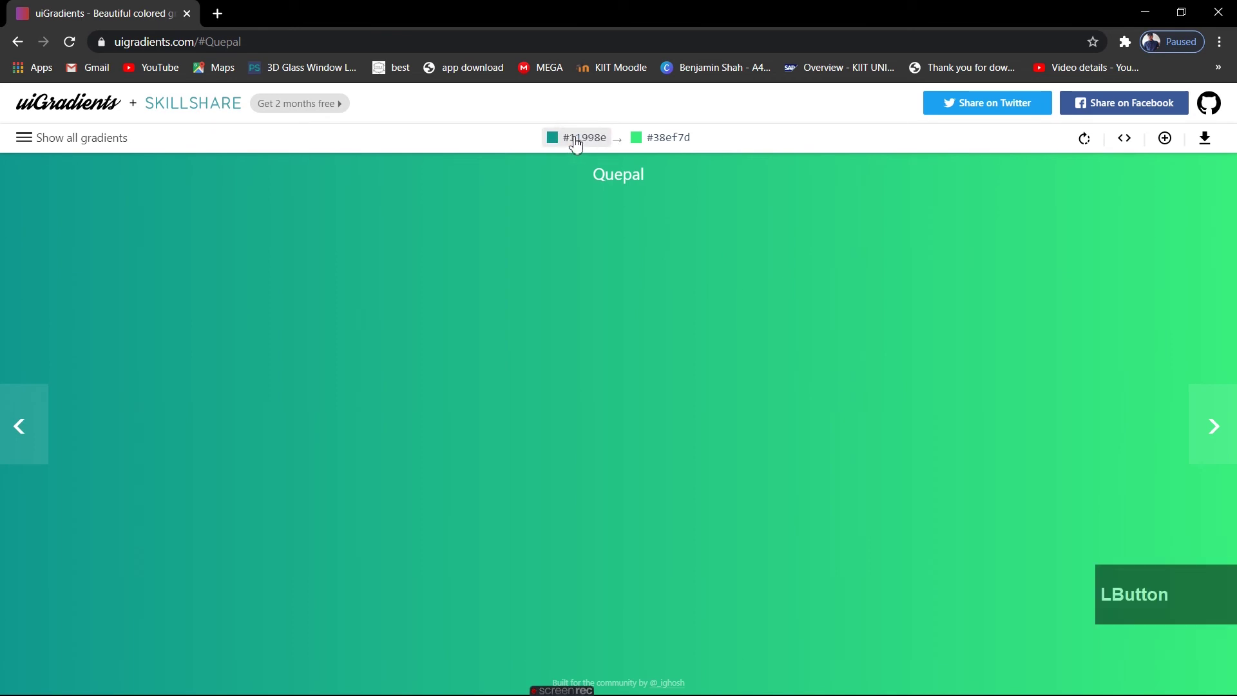
{"action": "right_click", "coordinate": [580, 148]}
{"action": "left_click", "coordinate": [572, 152]}
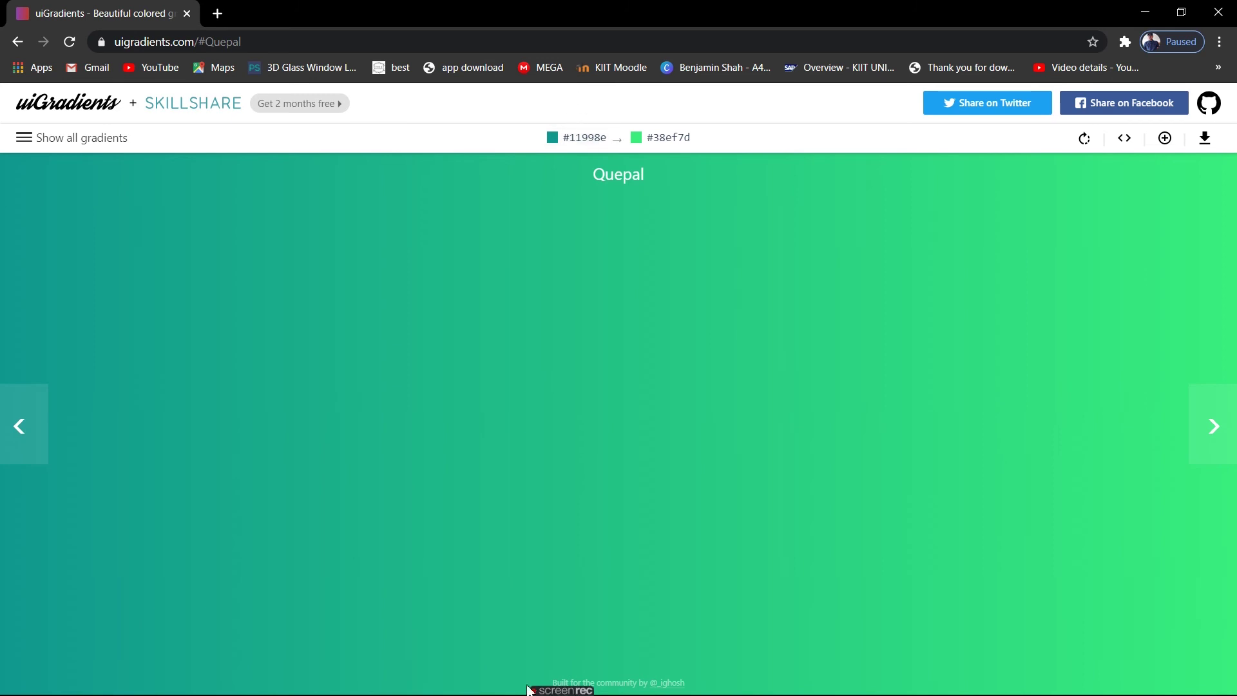
Set the lower-left piece's start stop to RGB teal #11998e
{"action": "left_click", "coordinate": [1155, 14]}
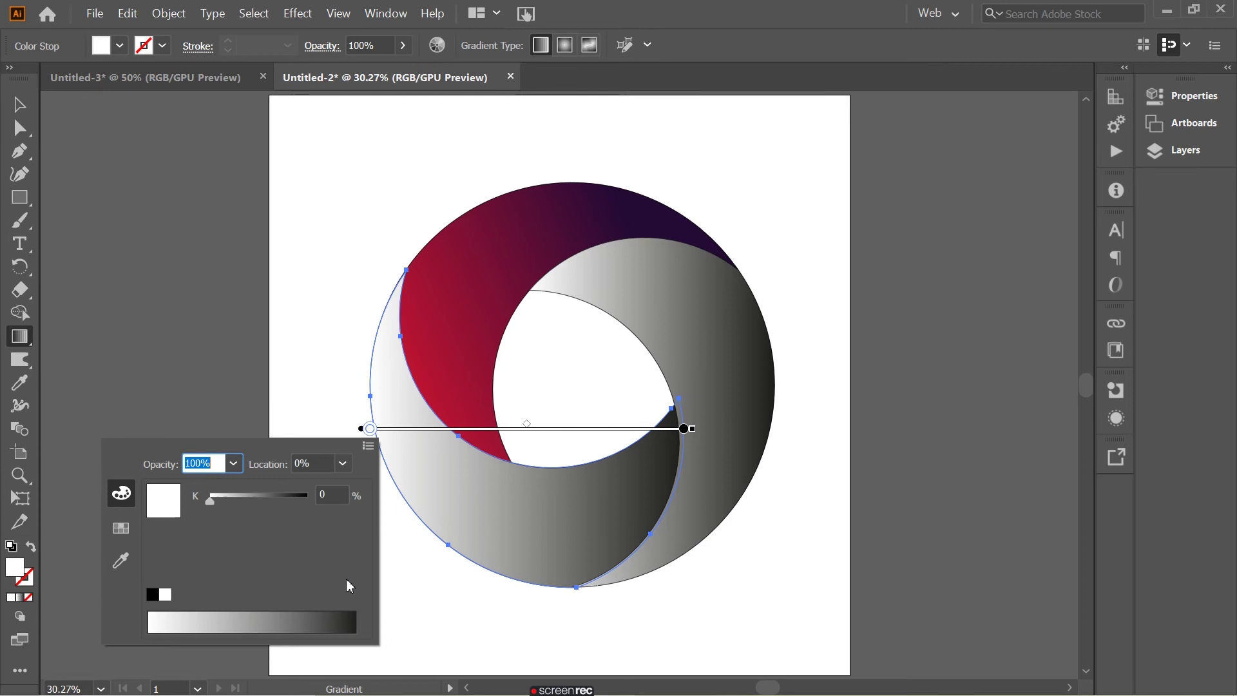
{"action": "left_click", "coordinate": [374, 455]}
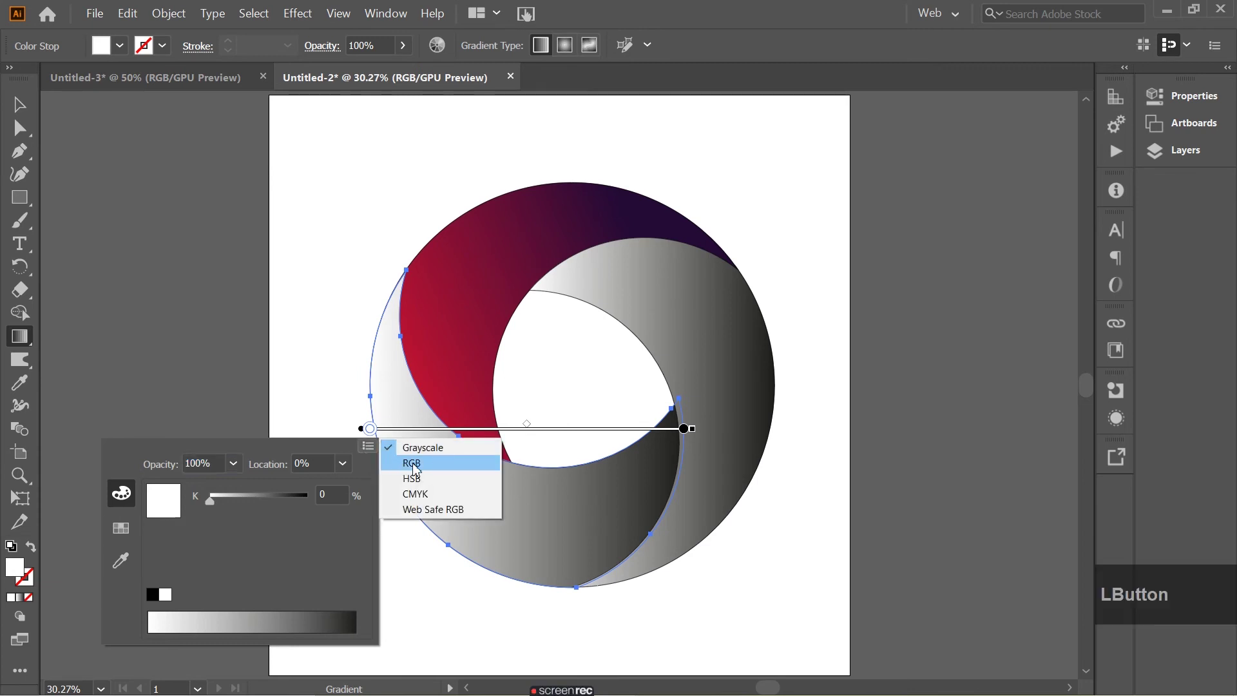
{"action": "left_click", "coordinate": [429, 471]}
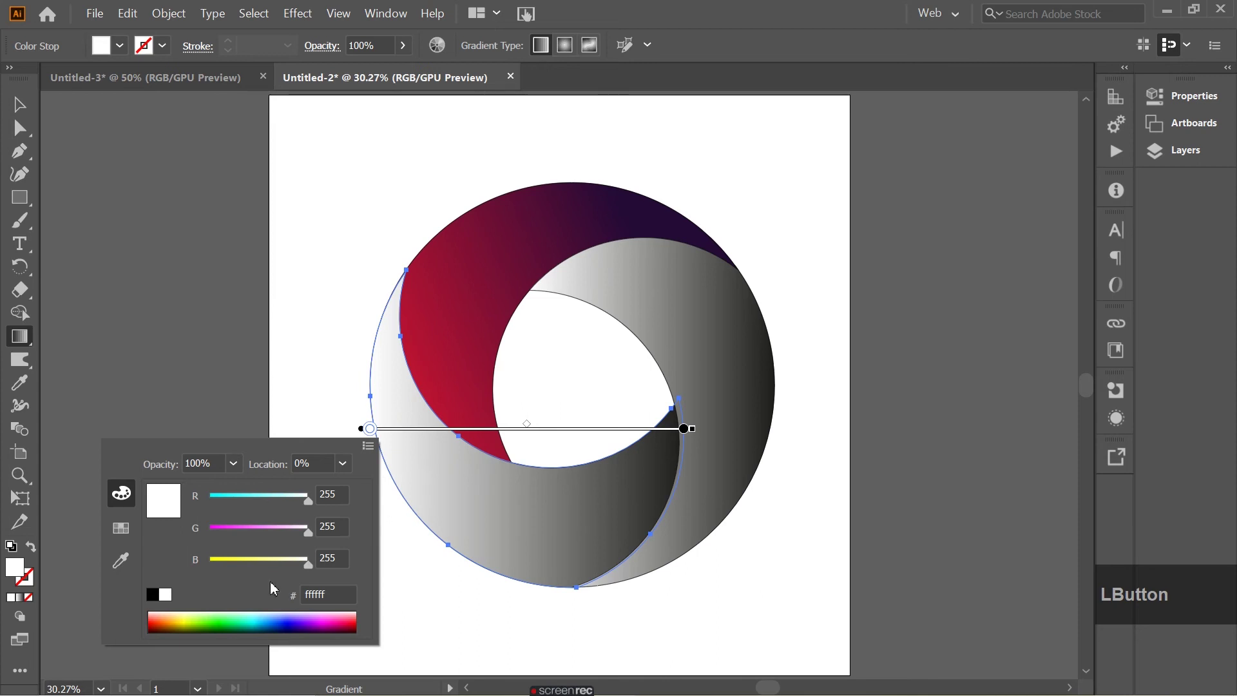
{"action": "key", "text": "BackSpace"}
{"action": "key", "text": "ctrl+v"}
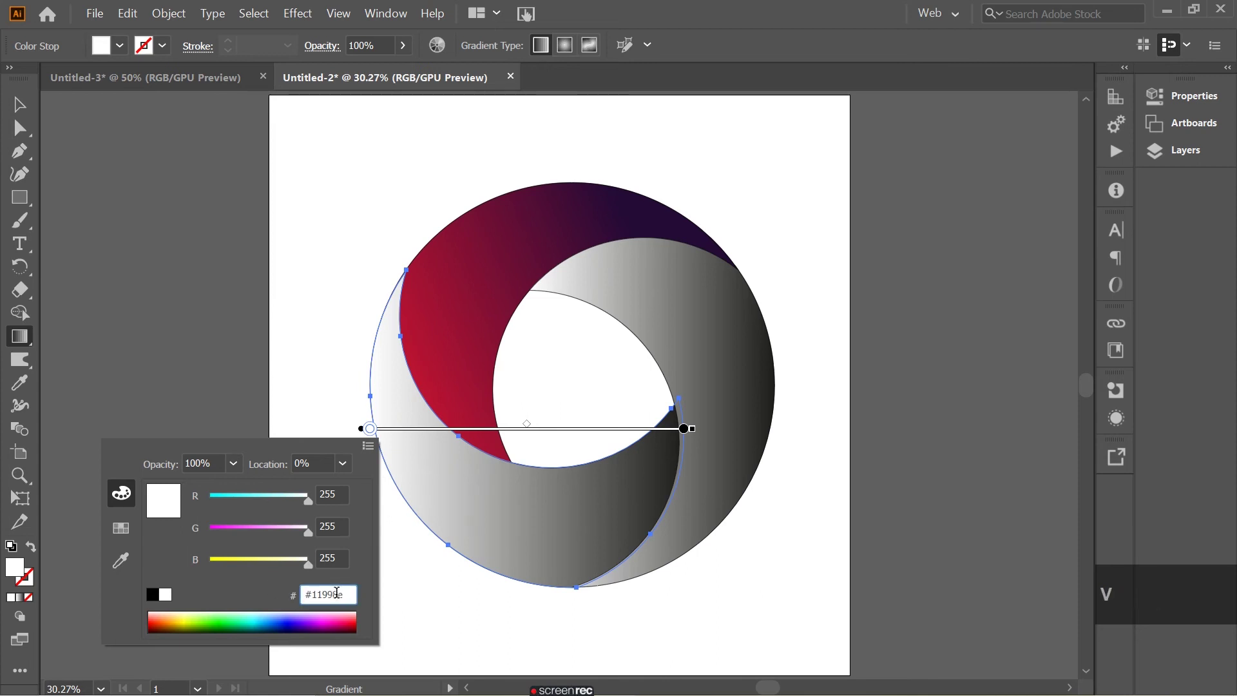
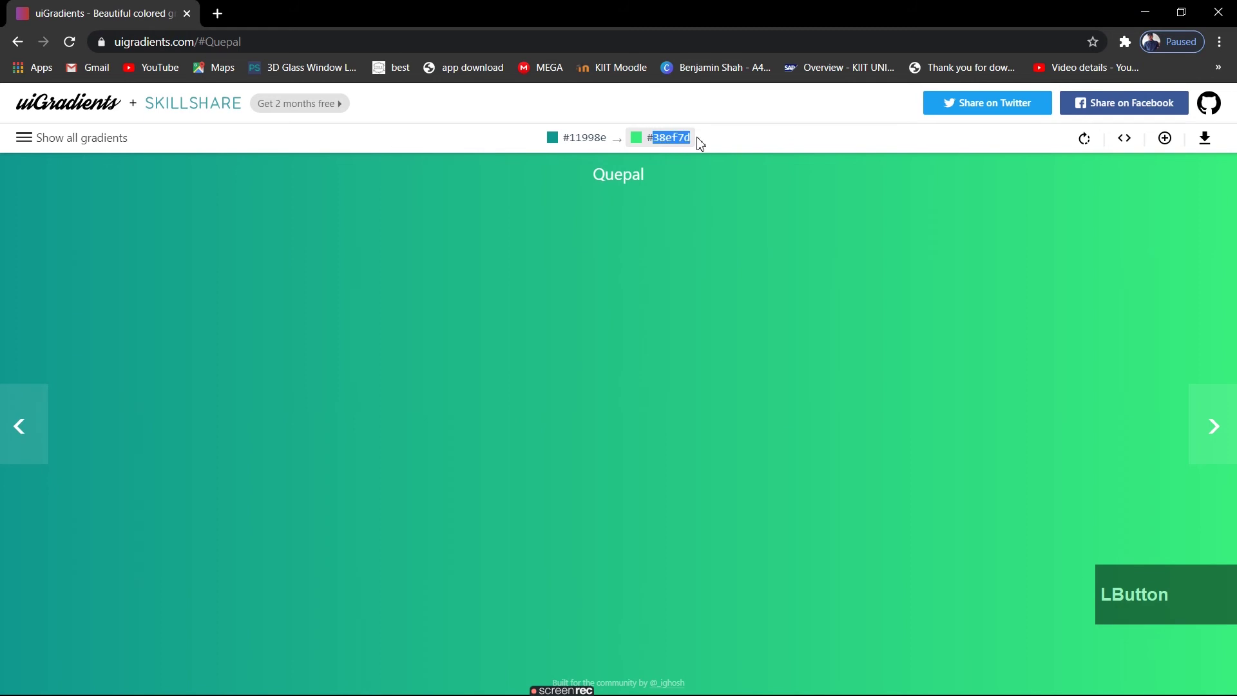
Copy Quepal's second colour code #38ef7d and head back to Illustrator
{"action": "right_click", "coordinate": [679, 147]}
{"action": "left_click", "coordinate": [702, 164]}
{"action": "left_click", "coordinate": [1150, 19]}
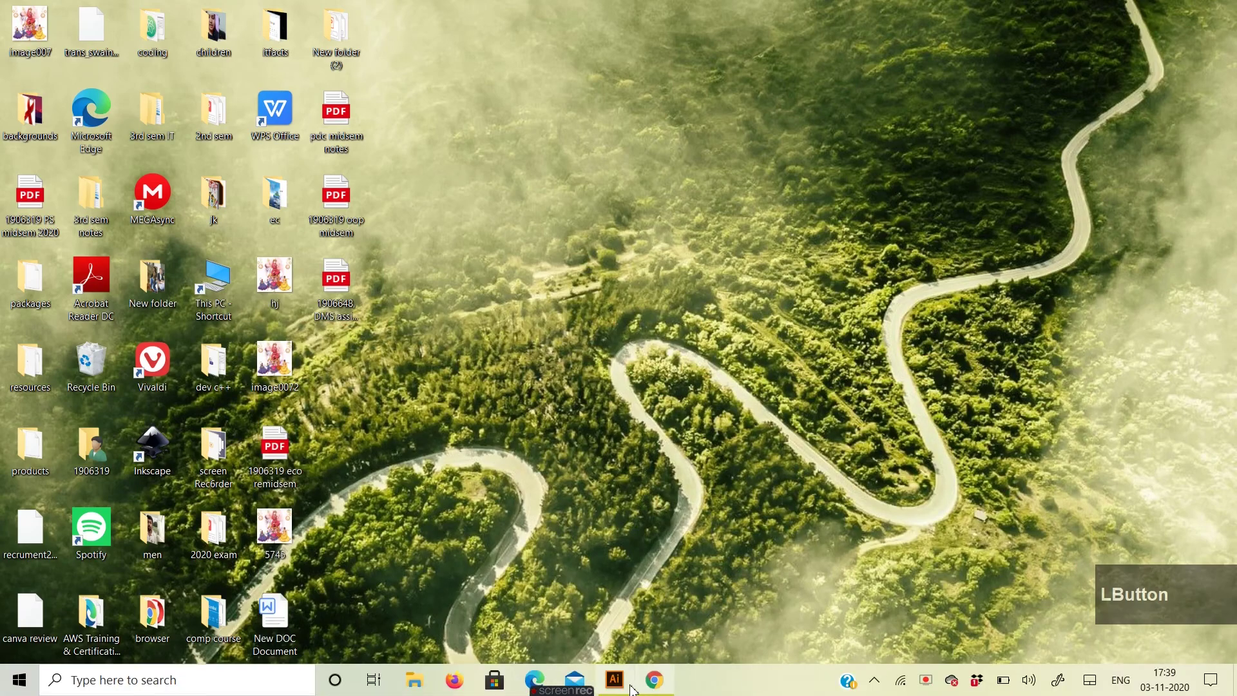
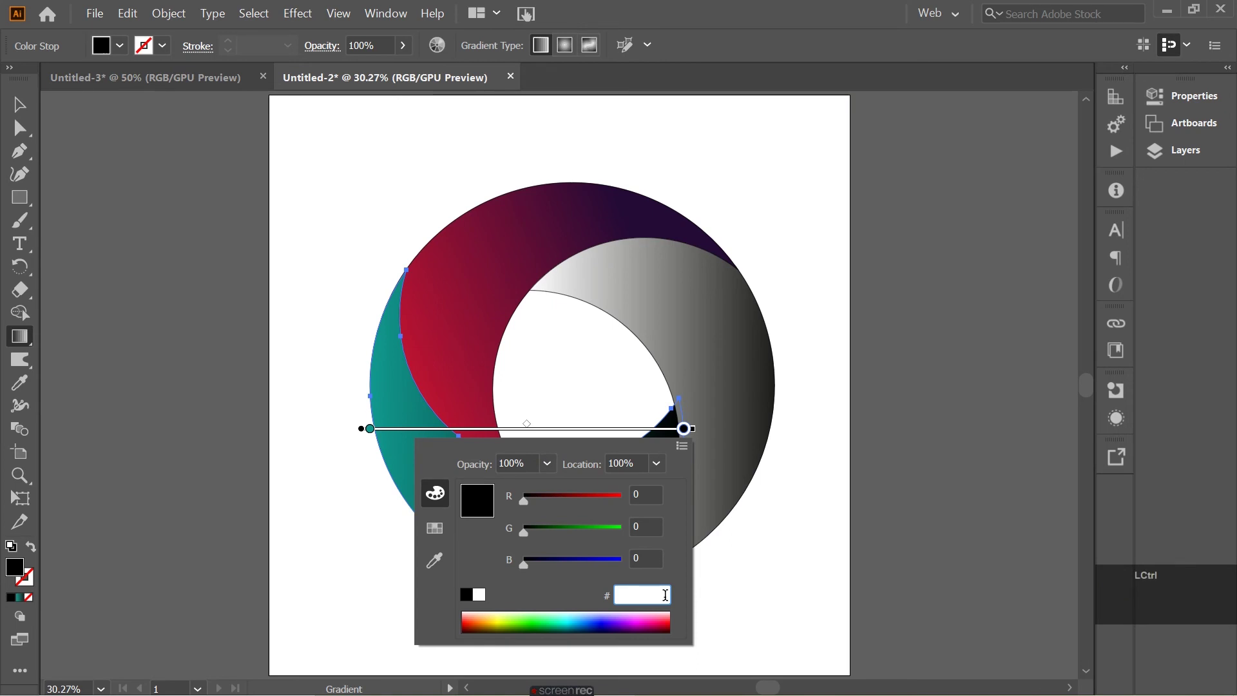
Set the lower-left piece's end stop to bright green #38ef7d
{"action": "key", "text": "ctrl+v"}
{"action": "left_click", "coordinate": [769, 541]}
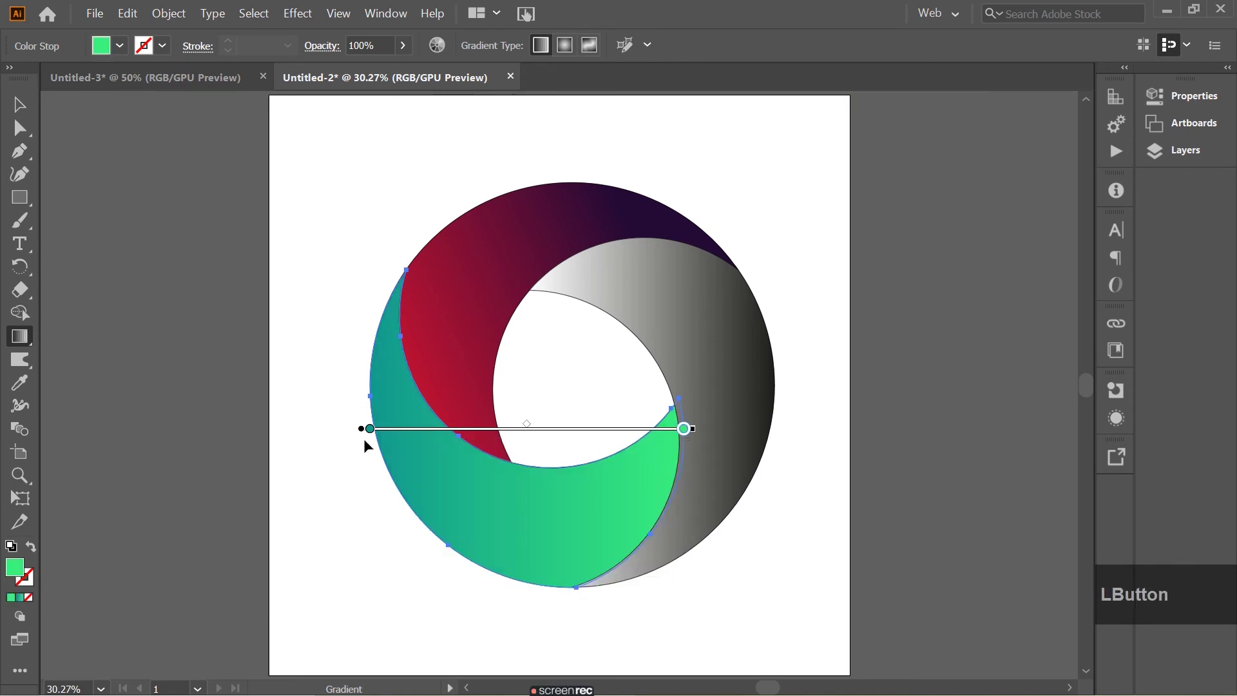
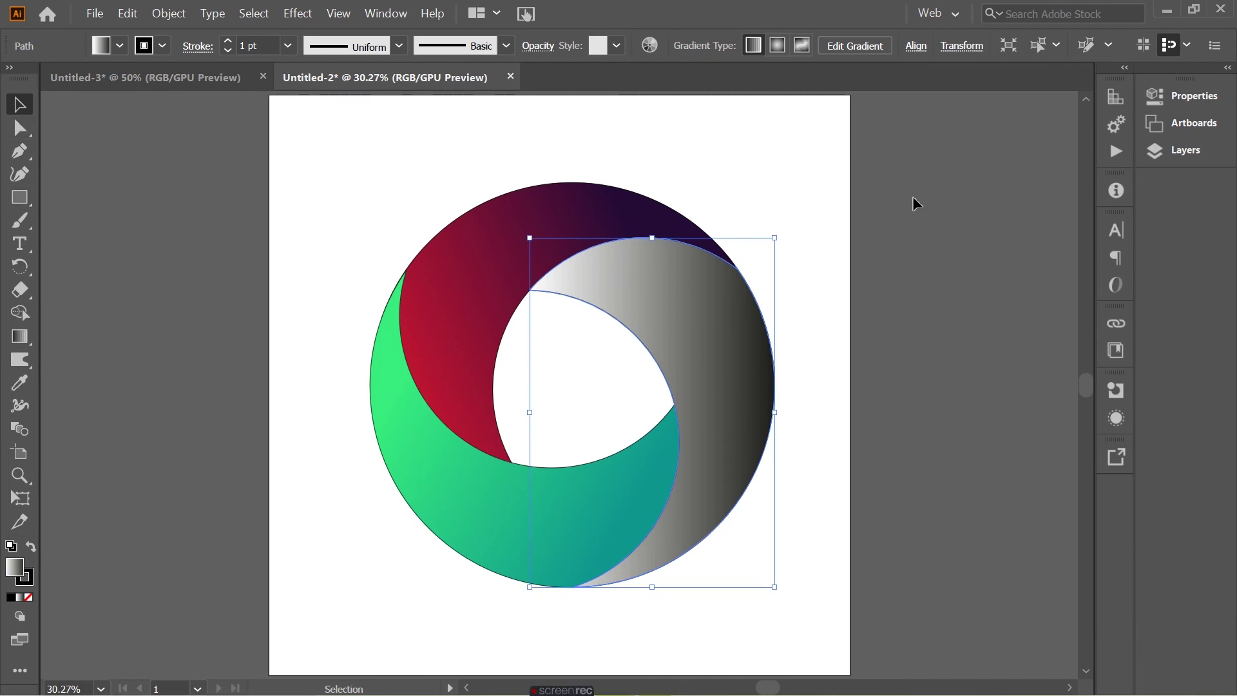
Restore the browser and scroll the gradient gallery toward King Yna
{"action": "left_click", "coordinate": [1173, 13]}
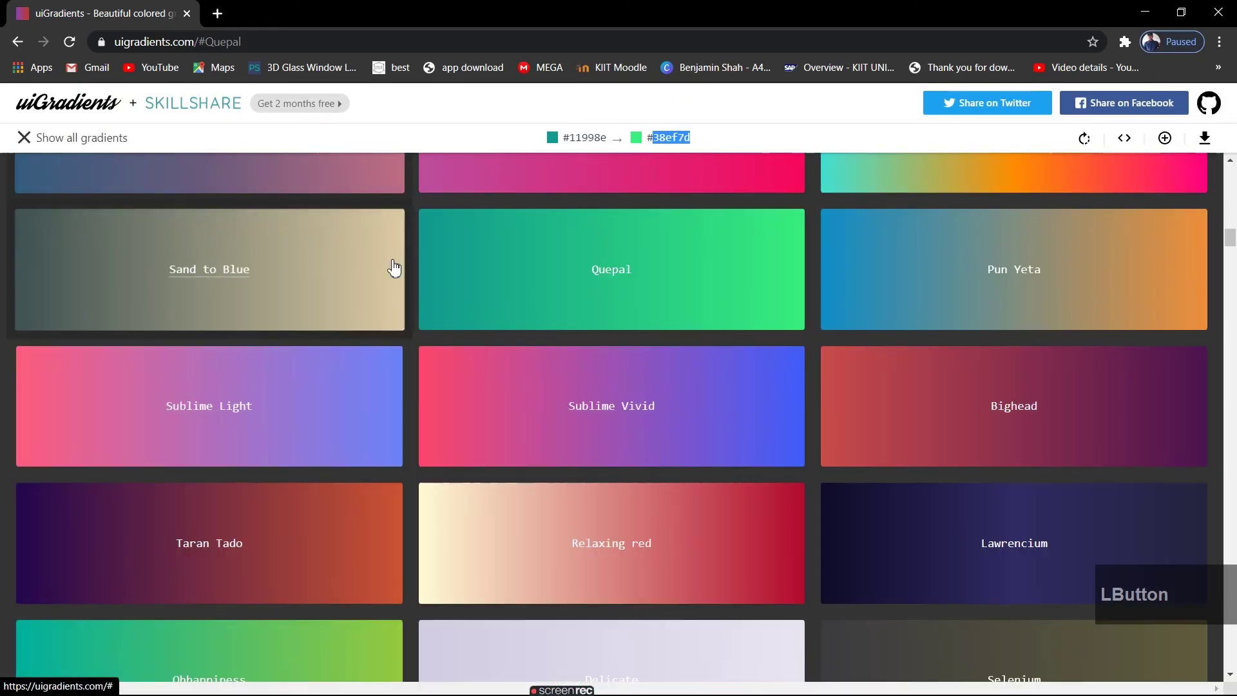
{"action": "scroll", "scroll_direction": "down", "scroll_amount": 3}
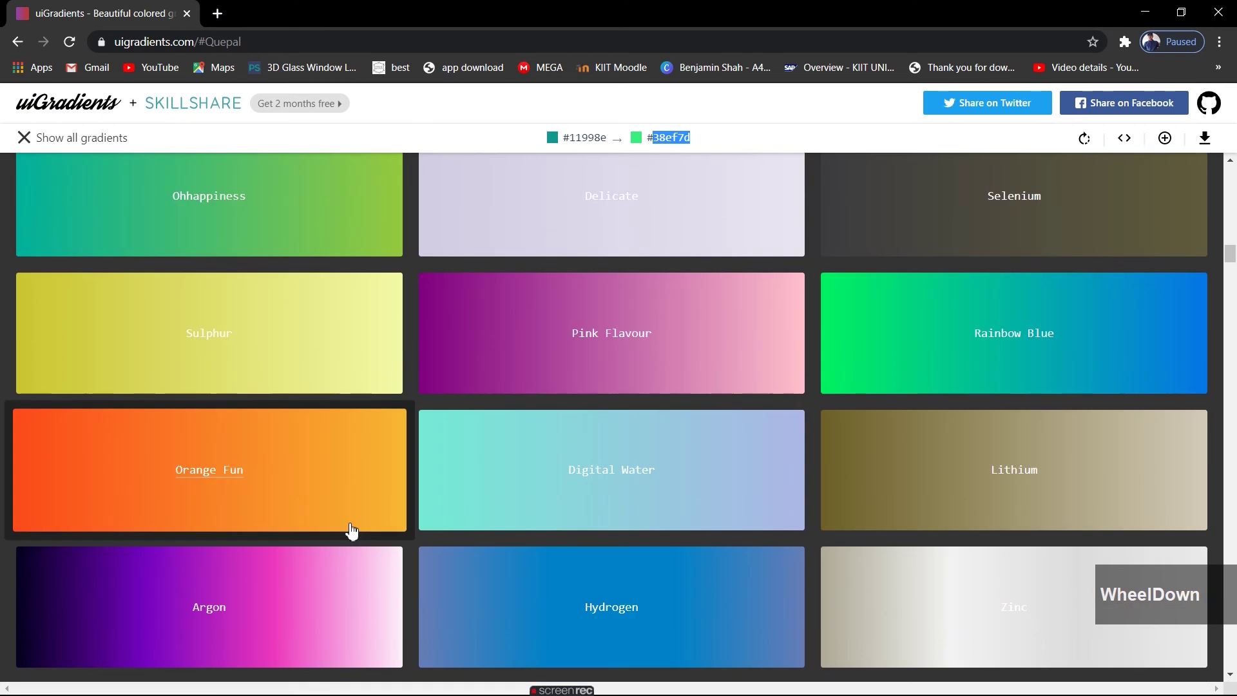
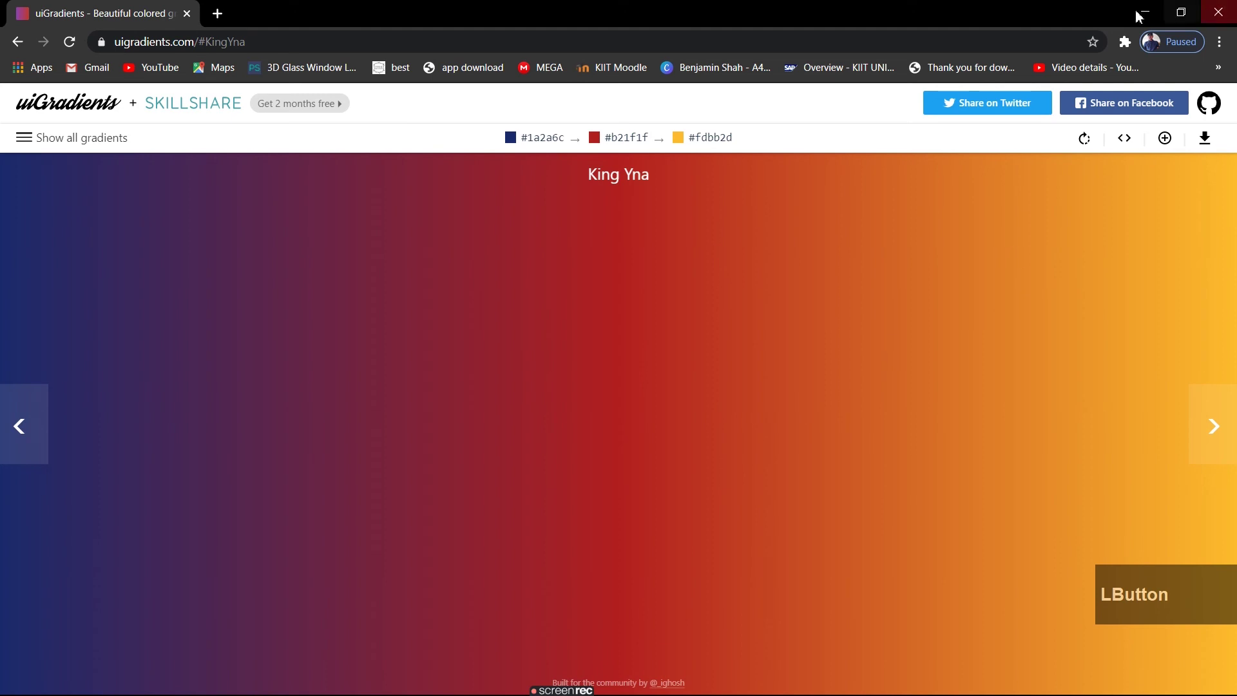
Set the right piece's stops to navy #1a2a6c and red #b21f1f in RGB
{"action": "left_click", "coordinate": [1159, 18]}
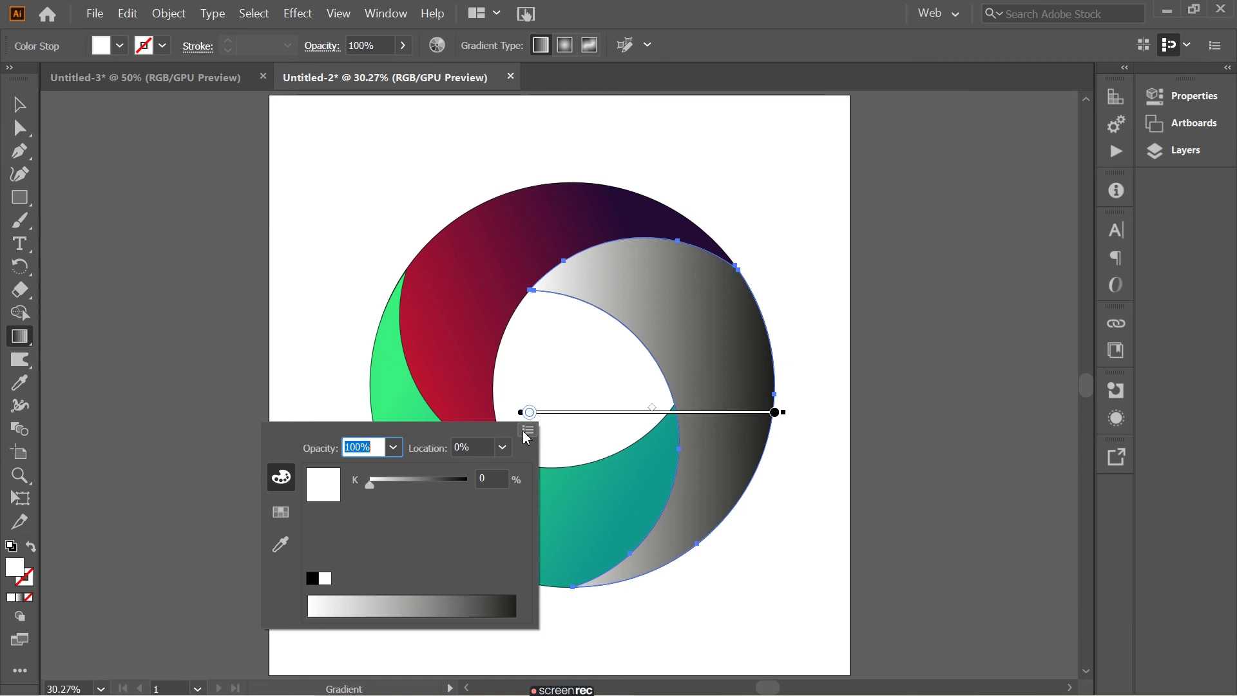
{"action": "left_click", "coordinate": [527, 439]}
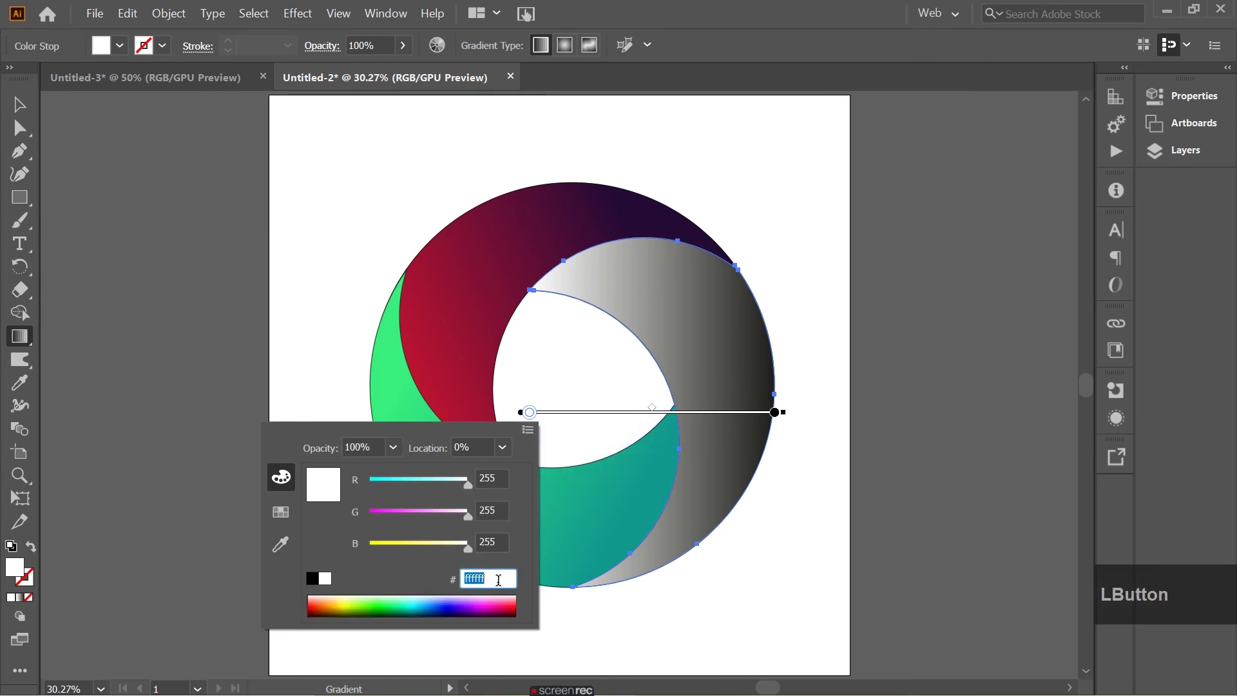
{"action": "key", "text": "BackSpace"}
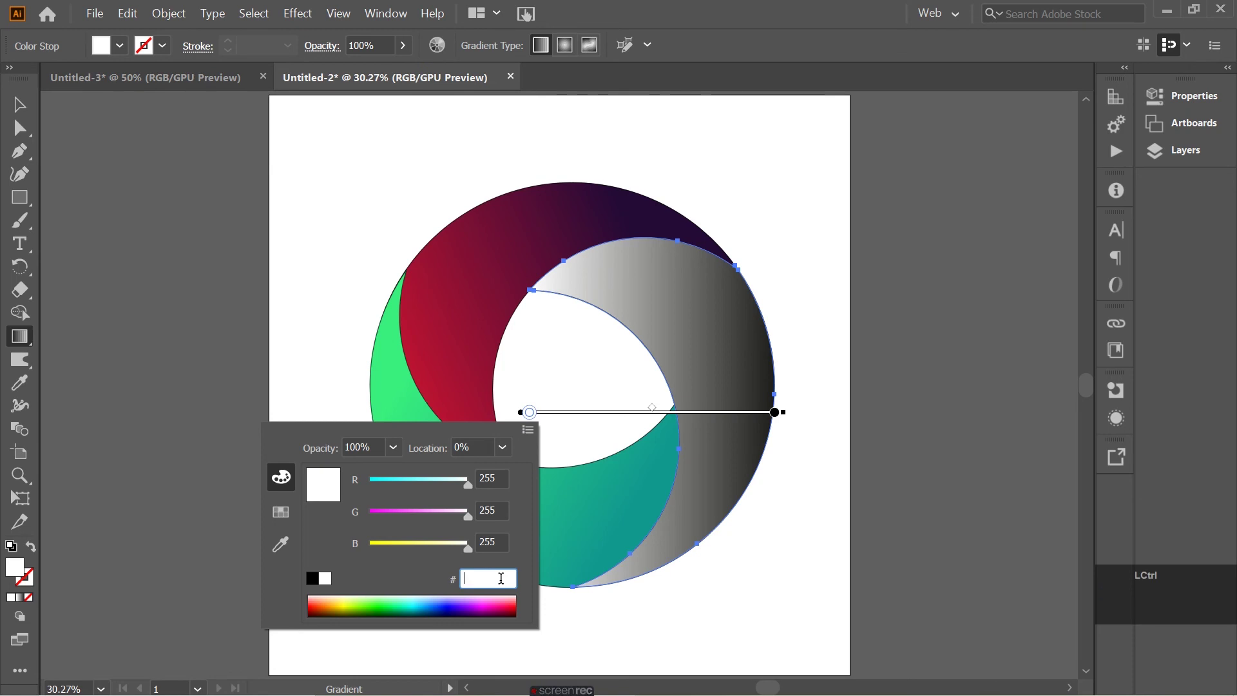
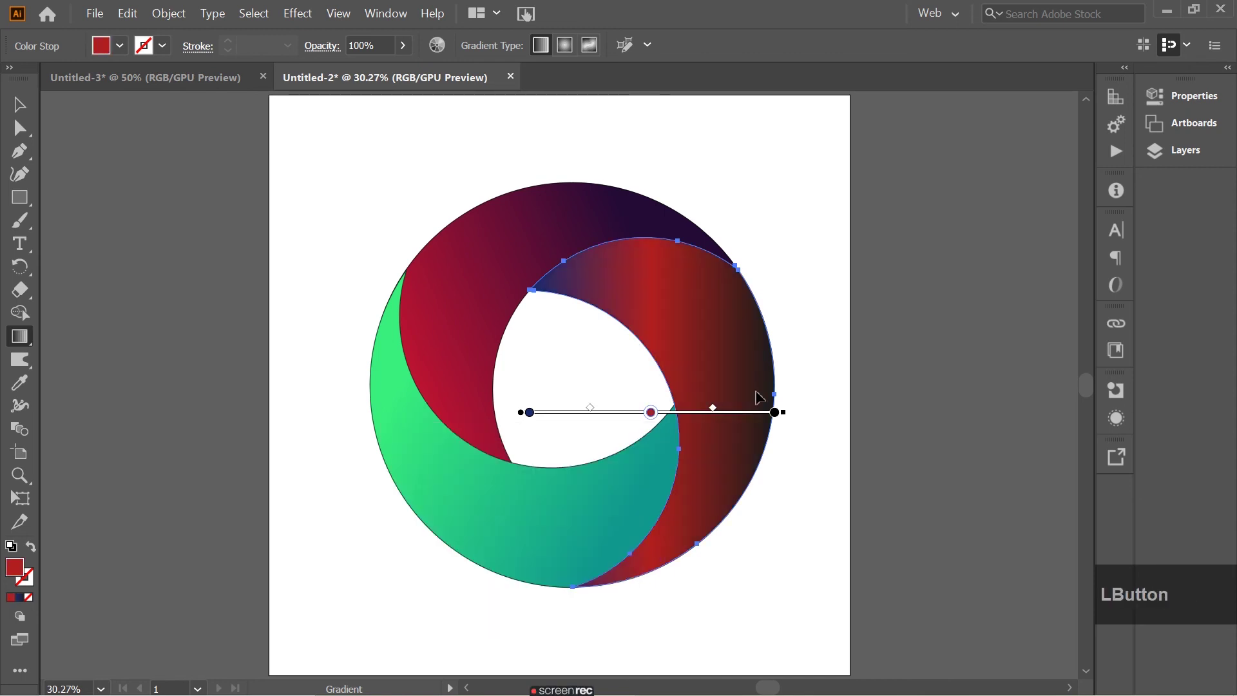
{"action": "left_click", "coordinate": [1179, 9]}
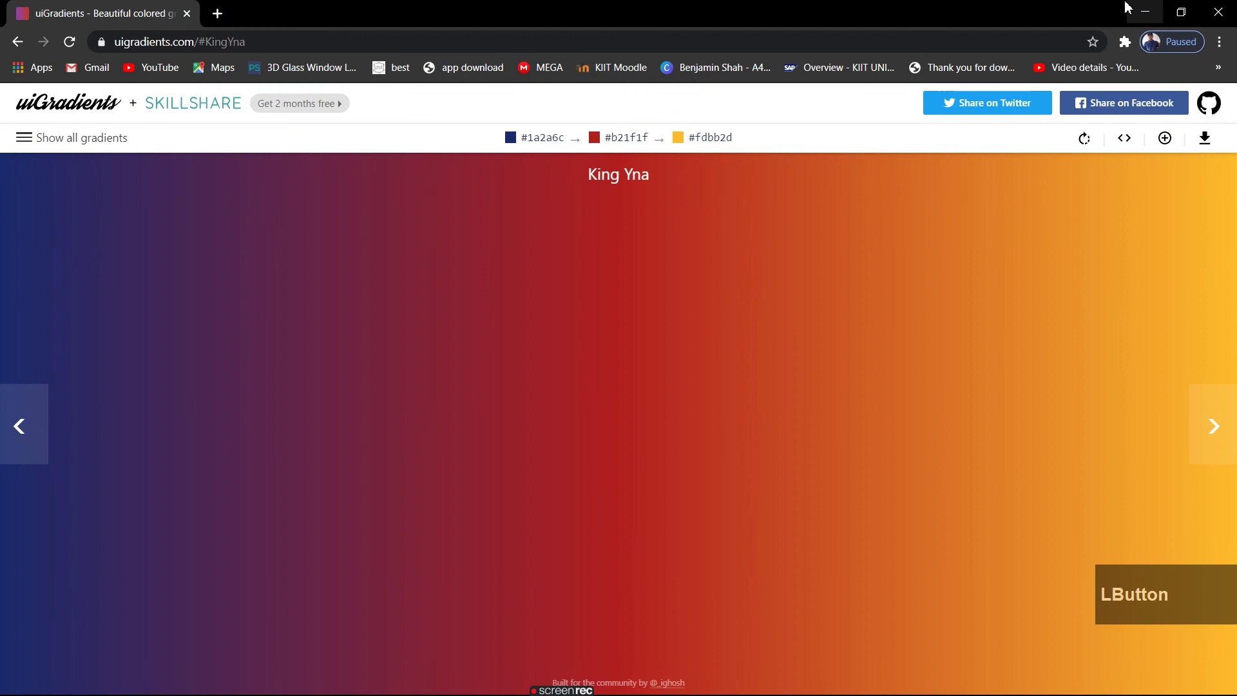
Copy the King Yna yellow code #fdbb2d
{"action": "left_click", "coordinate": [704, 145]}
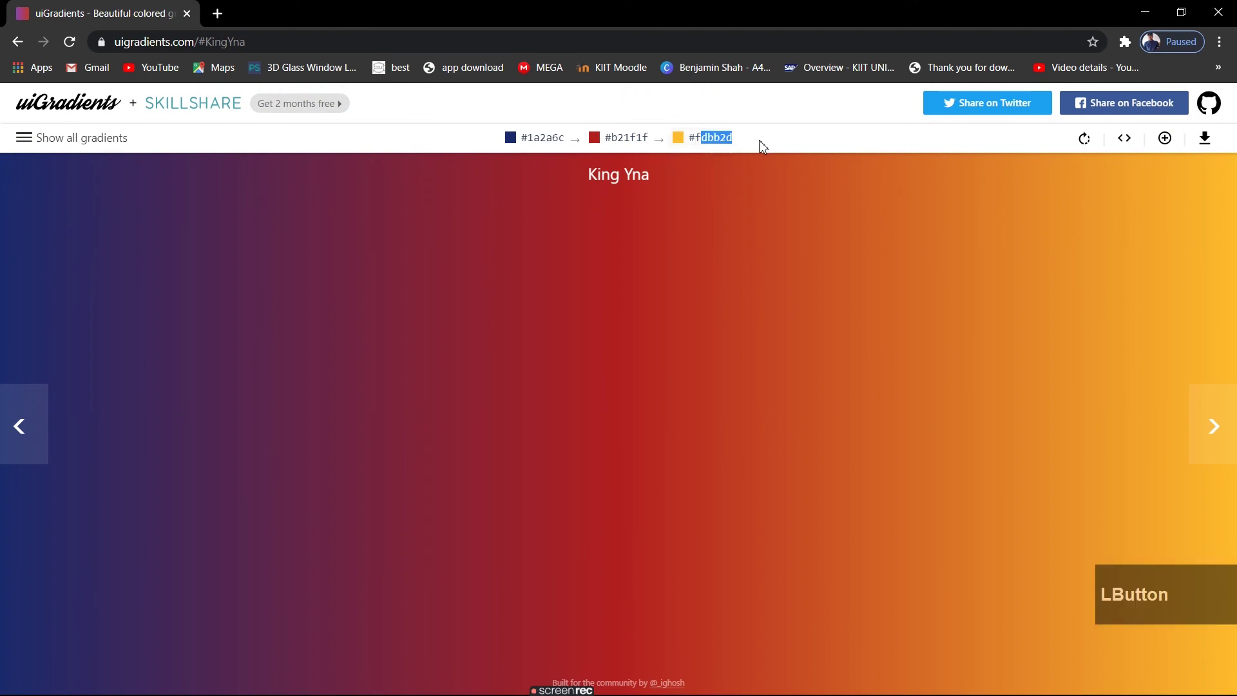
{"action": "right_click", "coordinate": [715, 148]}
Set the right piece's end stop to yellow #fdbb2d and angle the gradient top to bottom
{"action": "left_click", "coordinate": [743, 152]}
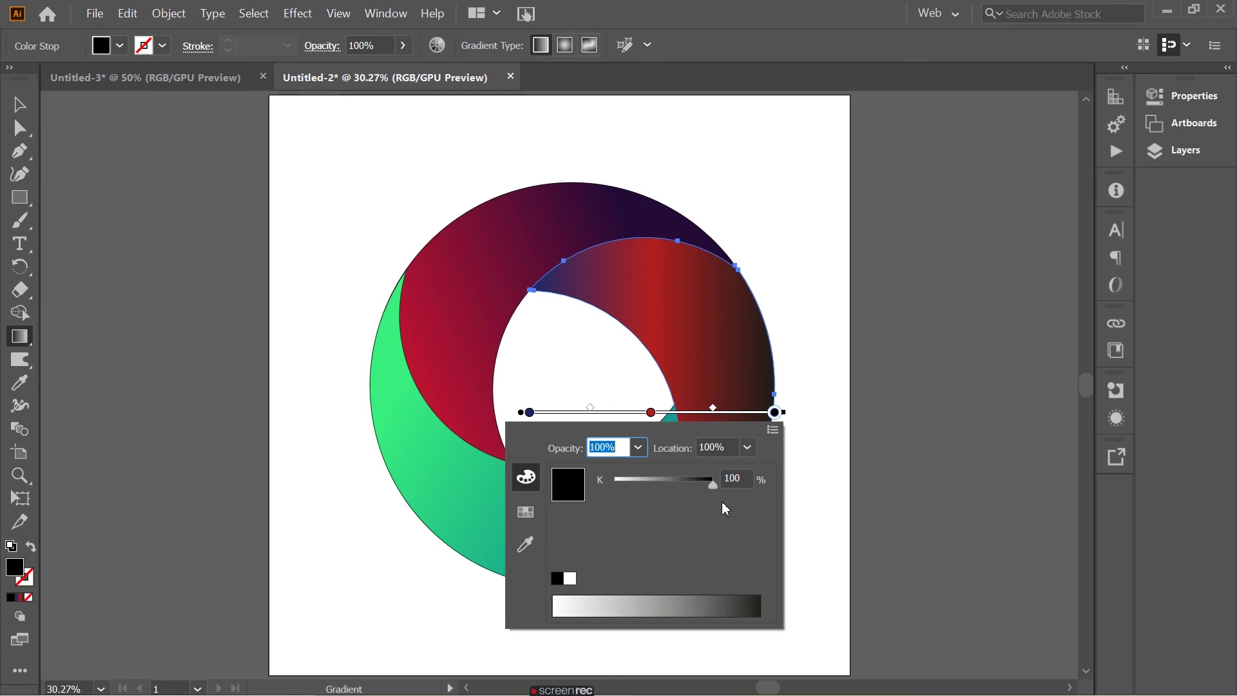
{"action": "left_click", "coordinate": [778, 439]}
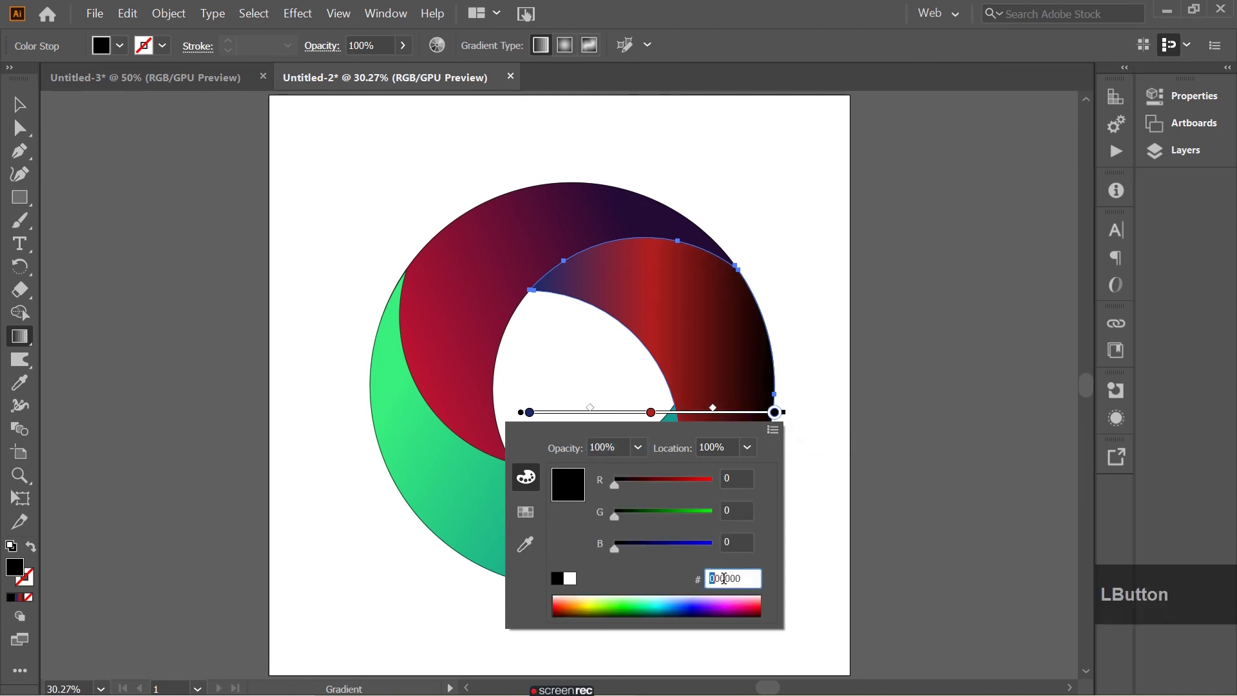
{"action": "key", "text": "BackSpace"}
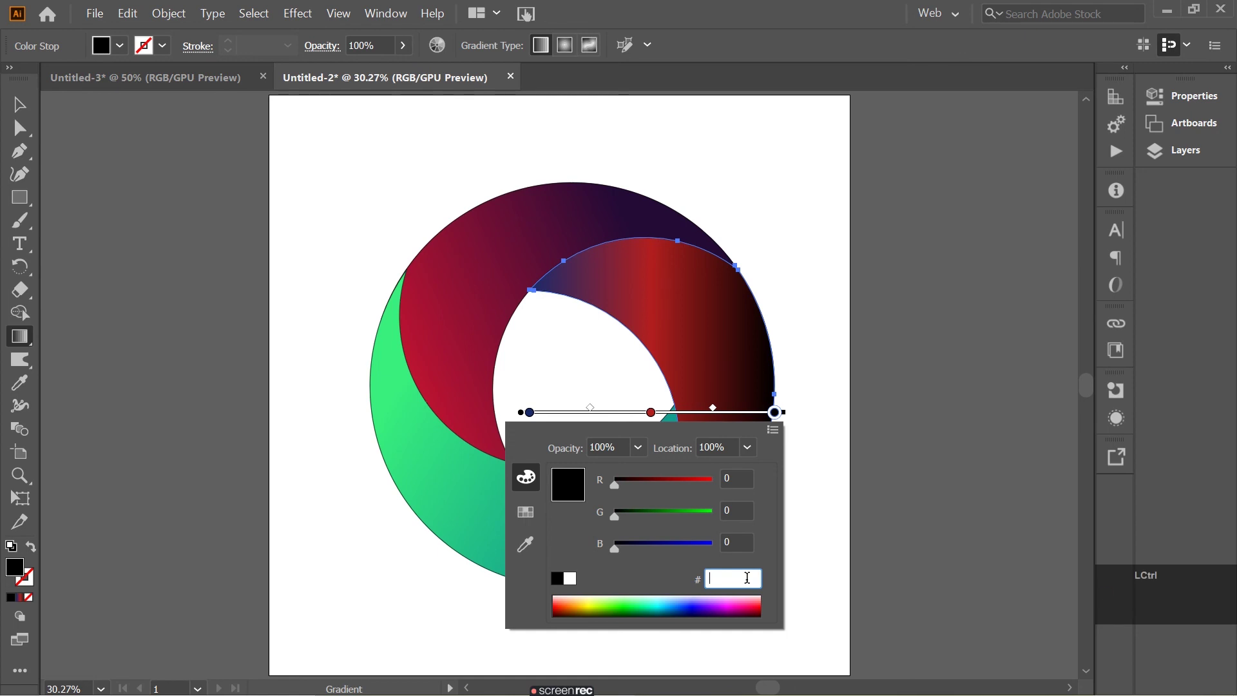
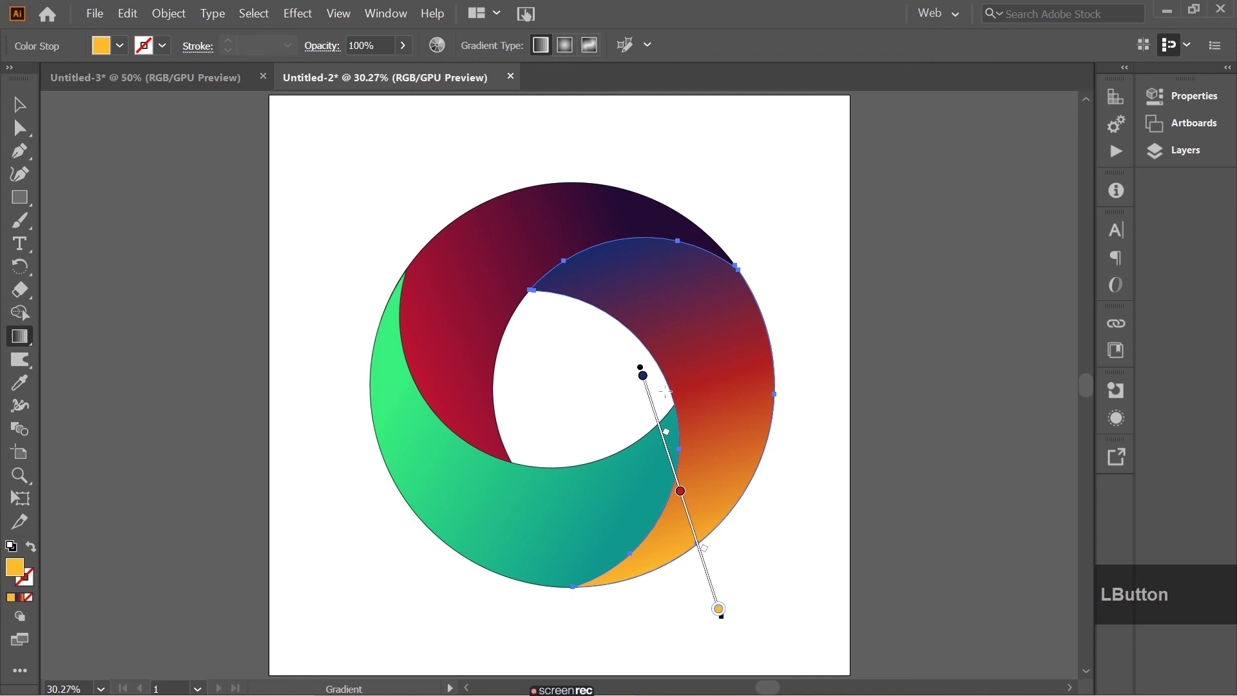
{"action": "left_click", "coordinate": [645, 368]}
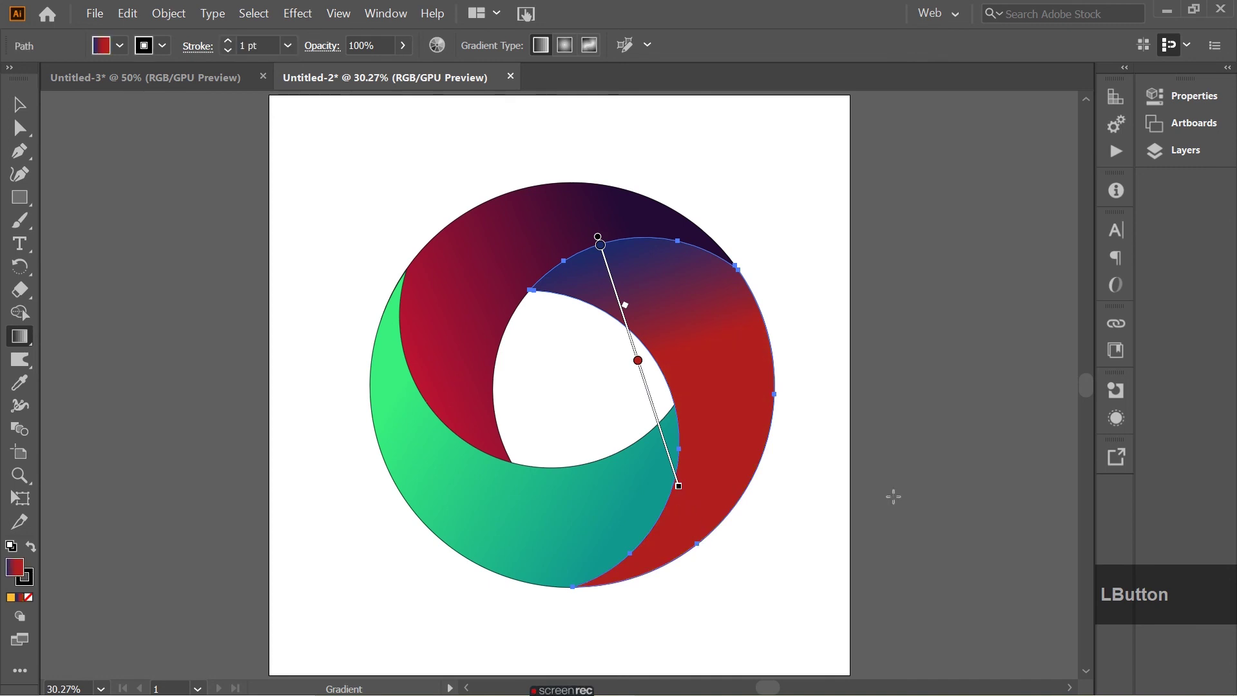
Restore the yellow stop, pull it to the lower tip, recover the red middle stop, and deselect
{"action": "key", "text": "ctrl+z"}
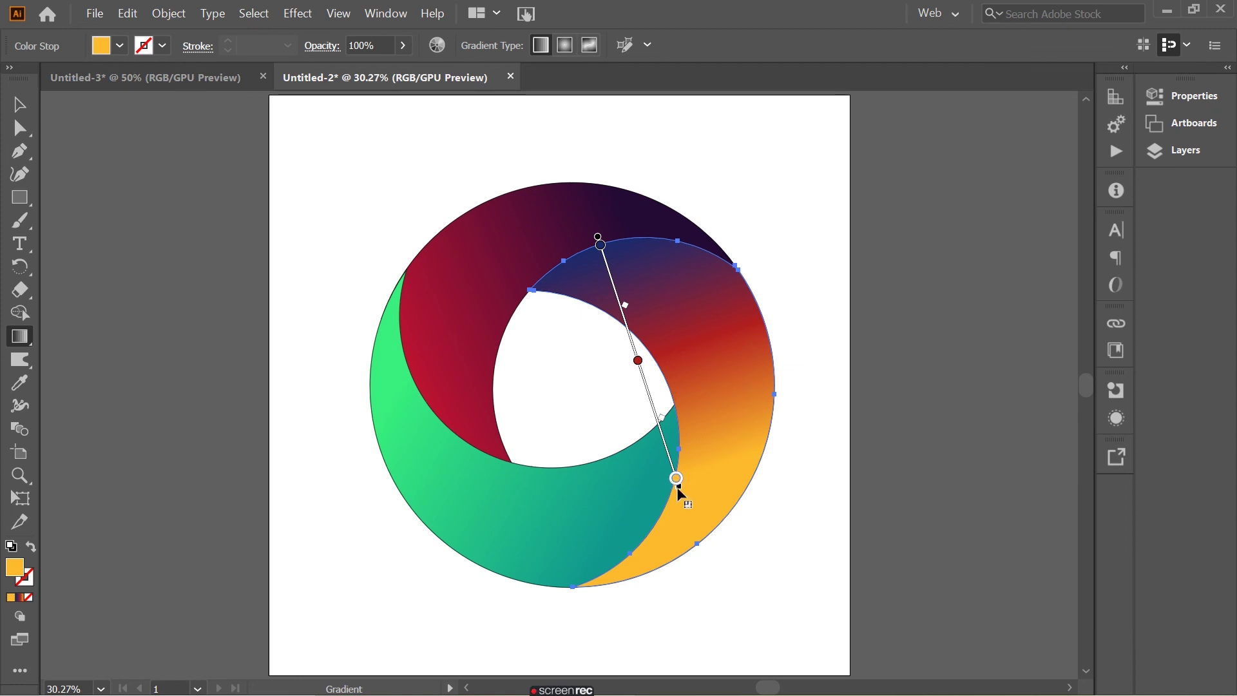
{"action": "left_click", "coordinate": [682, 493]}
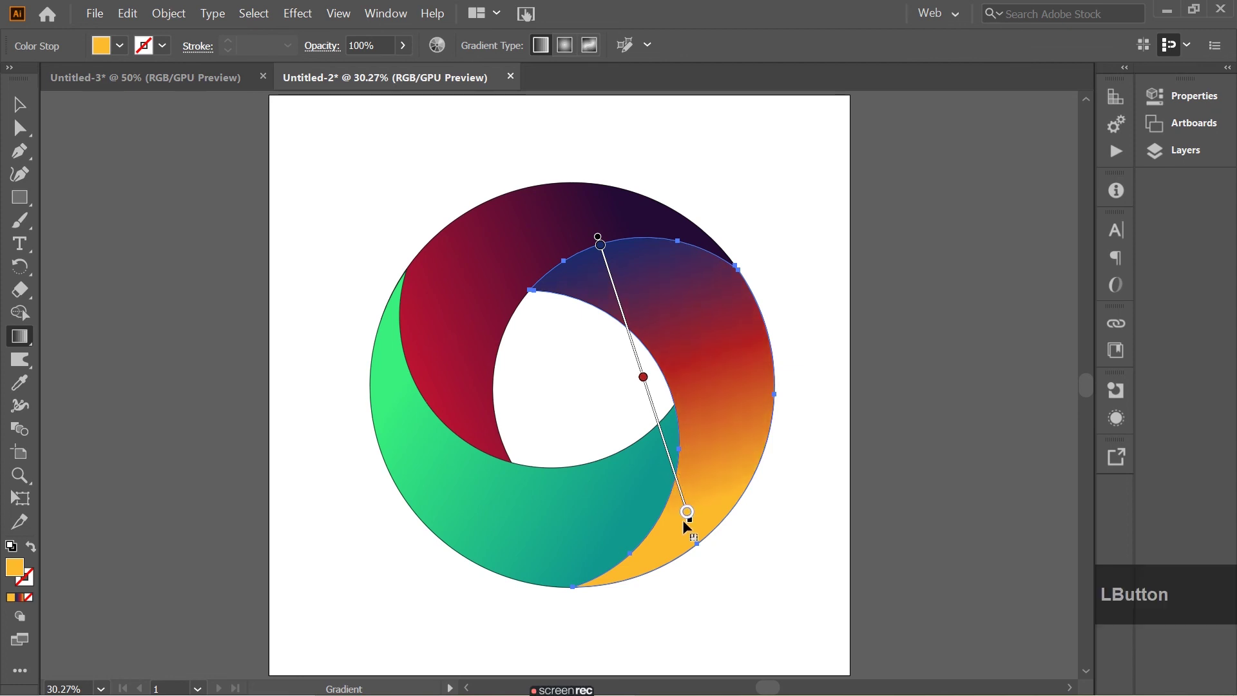
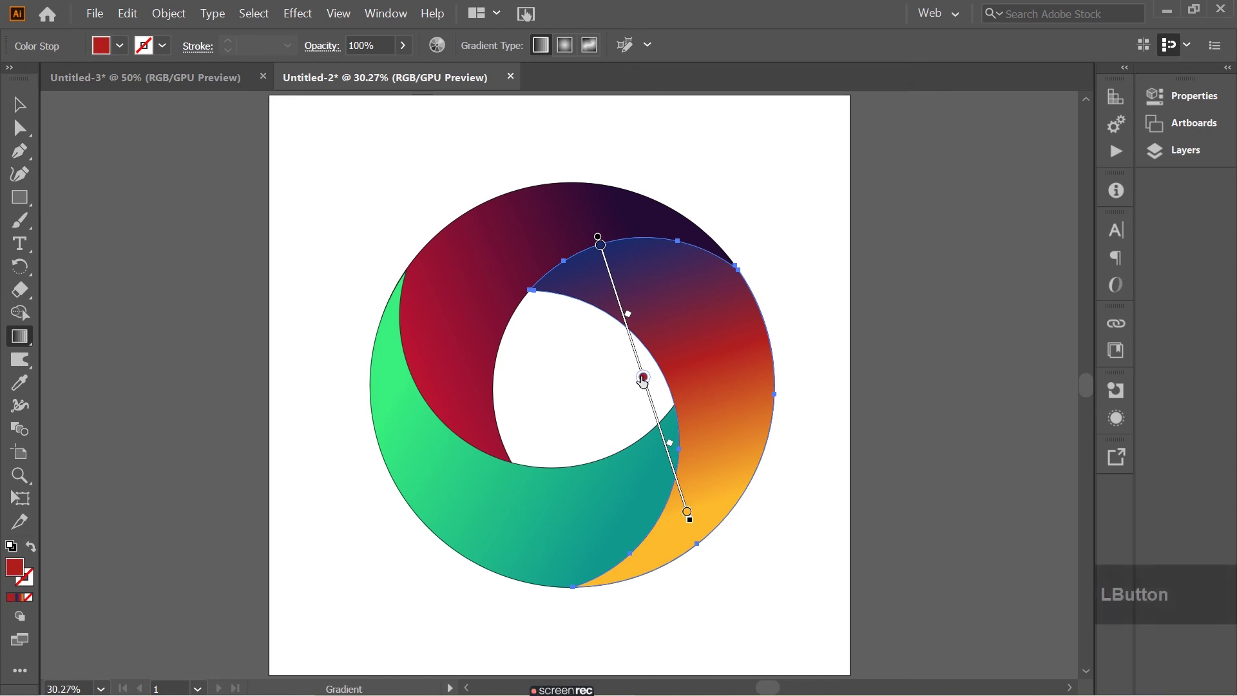
{"action": "key", "text": "Delete"}
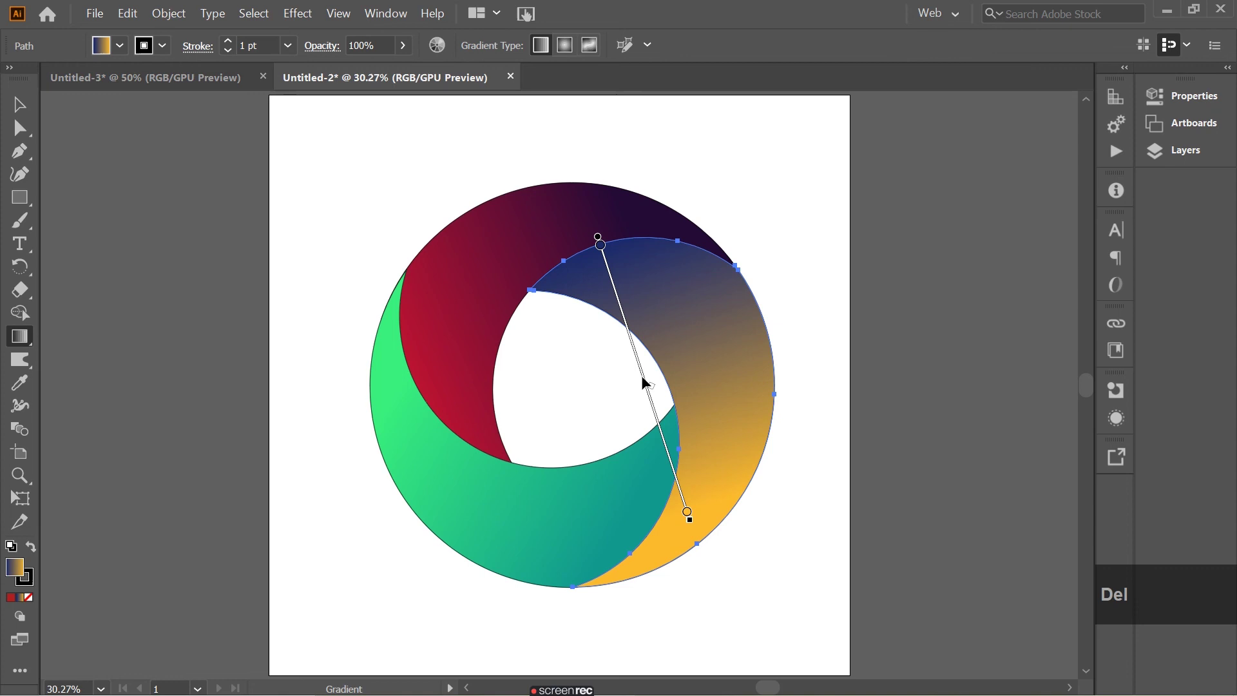
{"action": "key", "text": "ctrl+z"}
{"action": "left_click", "coordinate": [25, 111]}
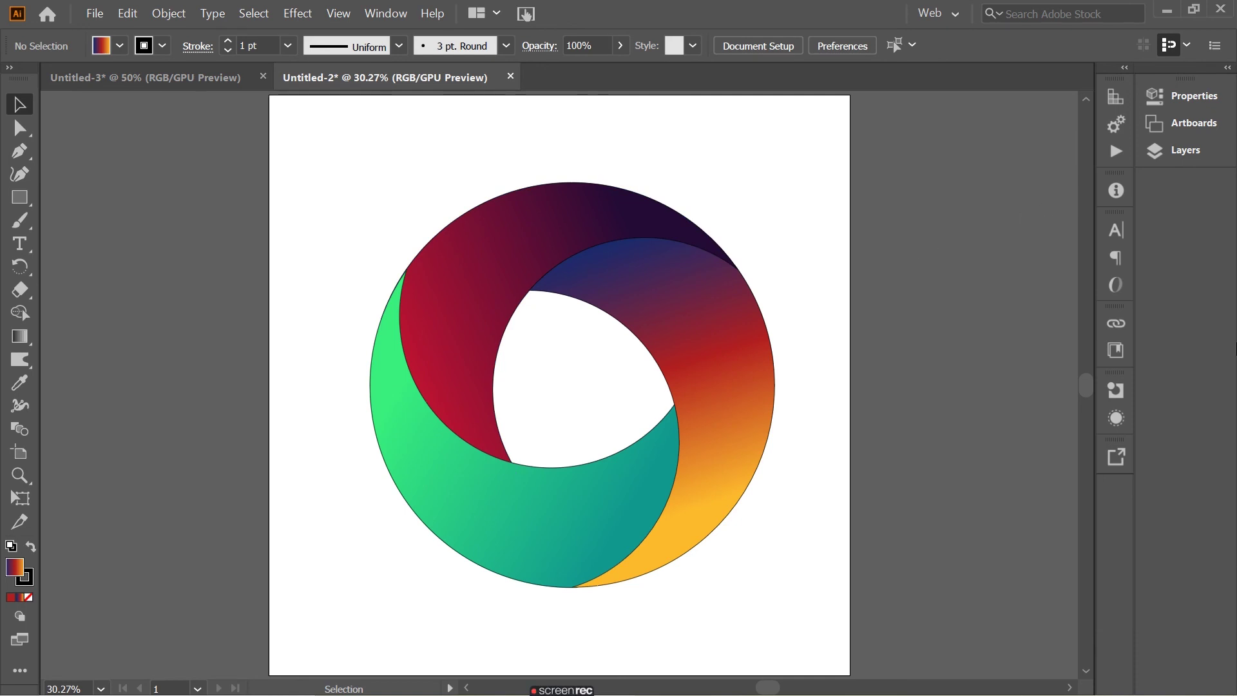
Draw a full-artboard background rectangle behind the ring and set its fill to None
{"action": "left_click", "coordinate": [25, 205]}
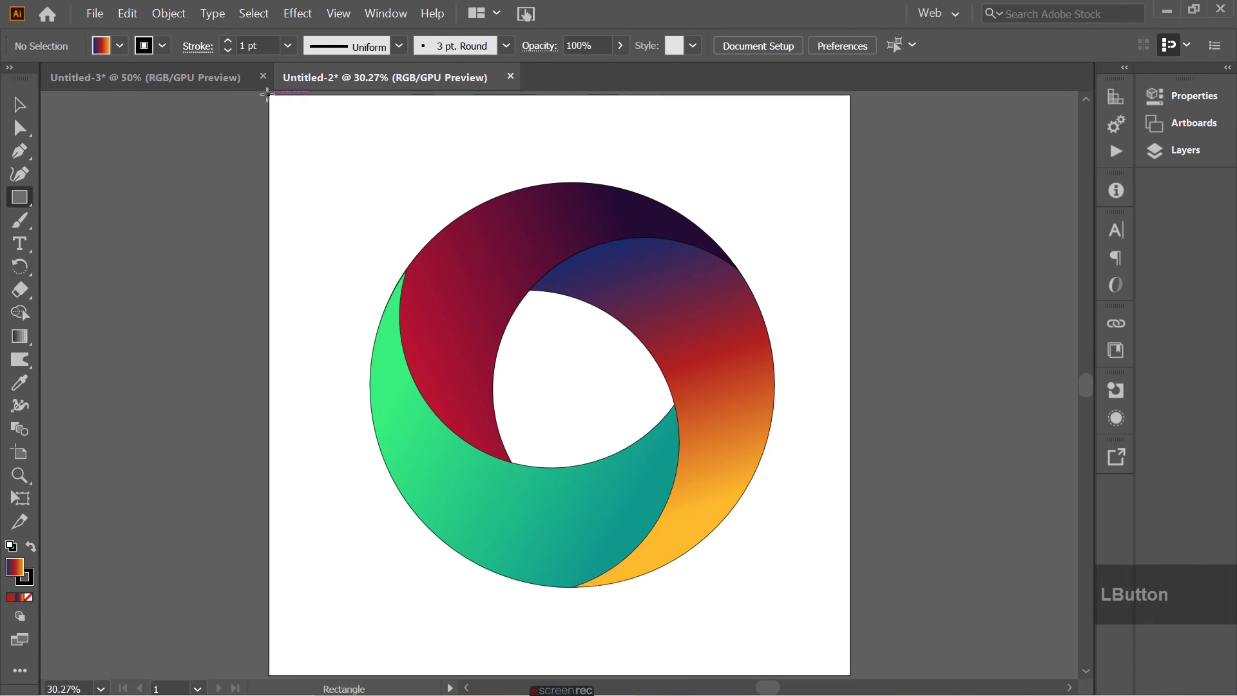
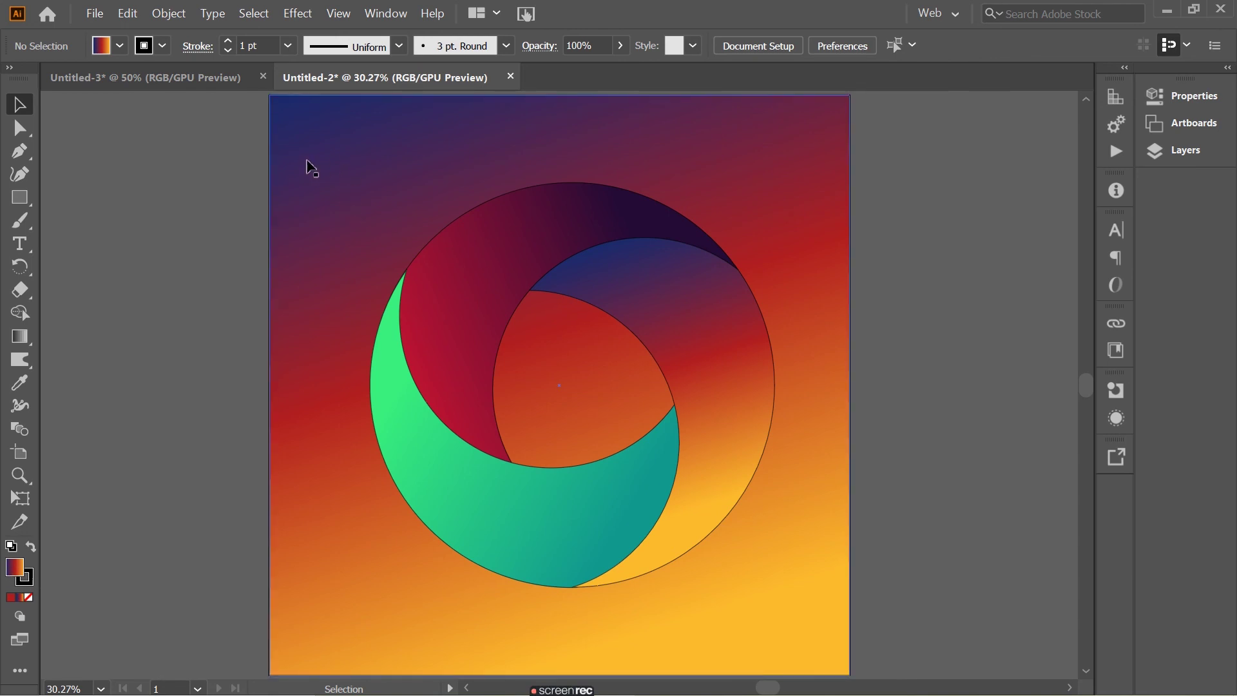
{"action": "left_click", "coordinate": [331, 441]}
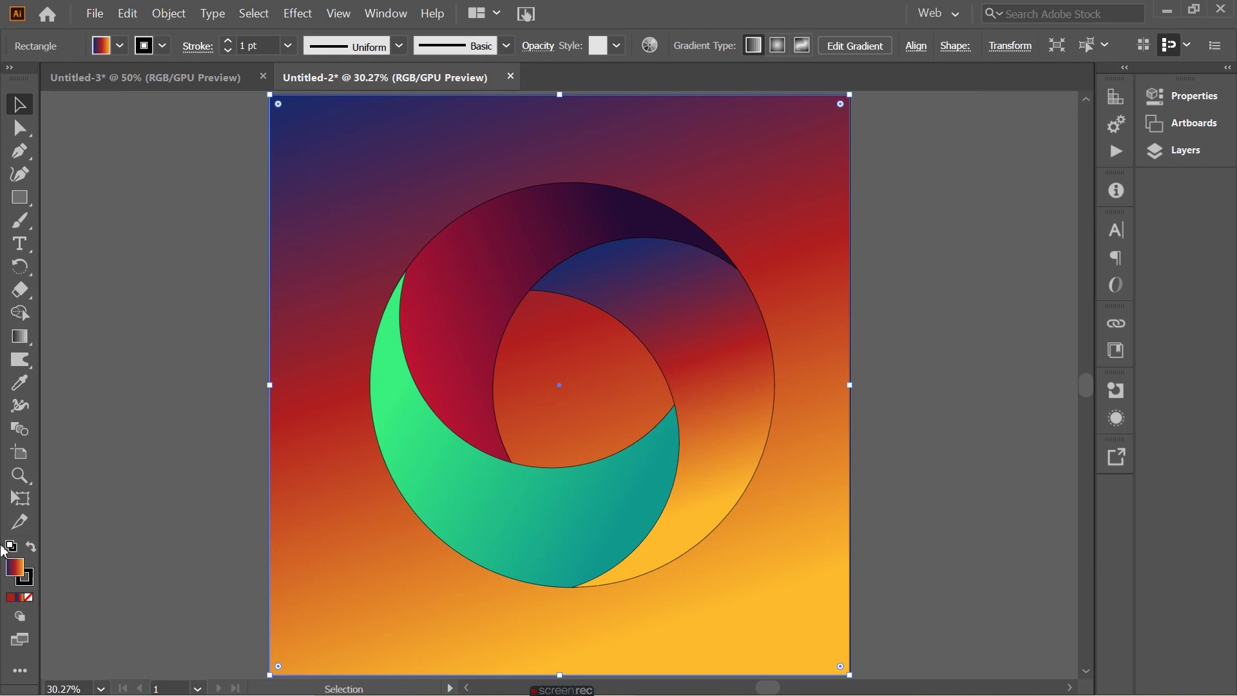
{"action": "left_click", "coordinate": [16, 573]}
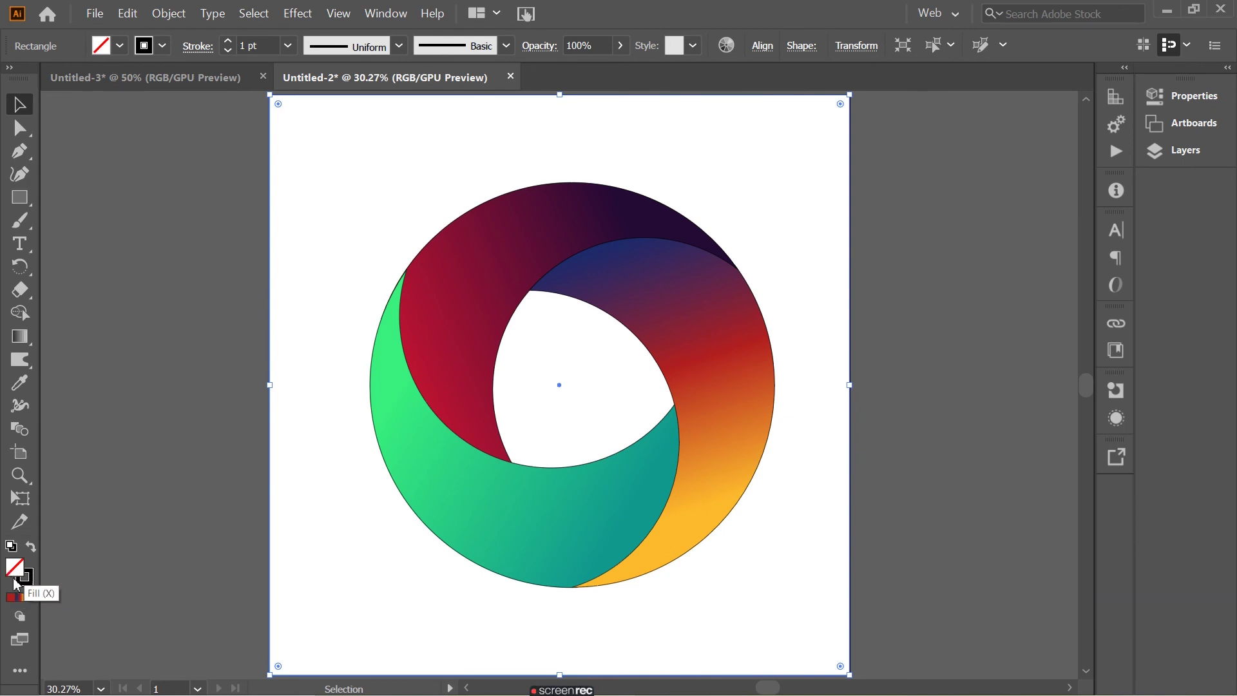
Remove the background rectangle's stroke and bring up the Swatches panel
{"action": "left_click", "coordinate": [33, 581]}
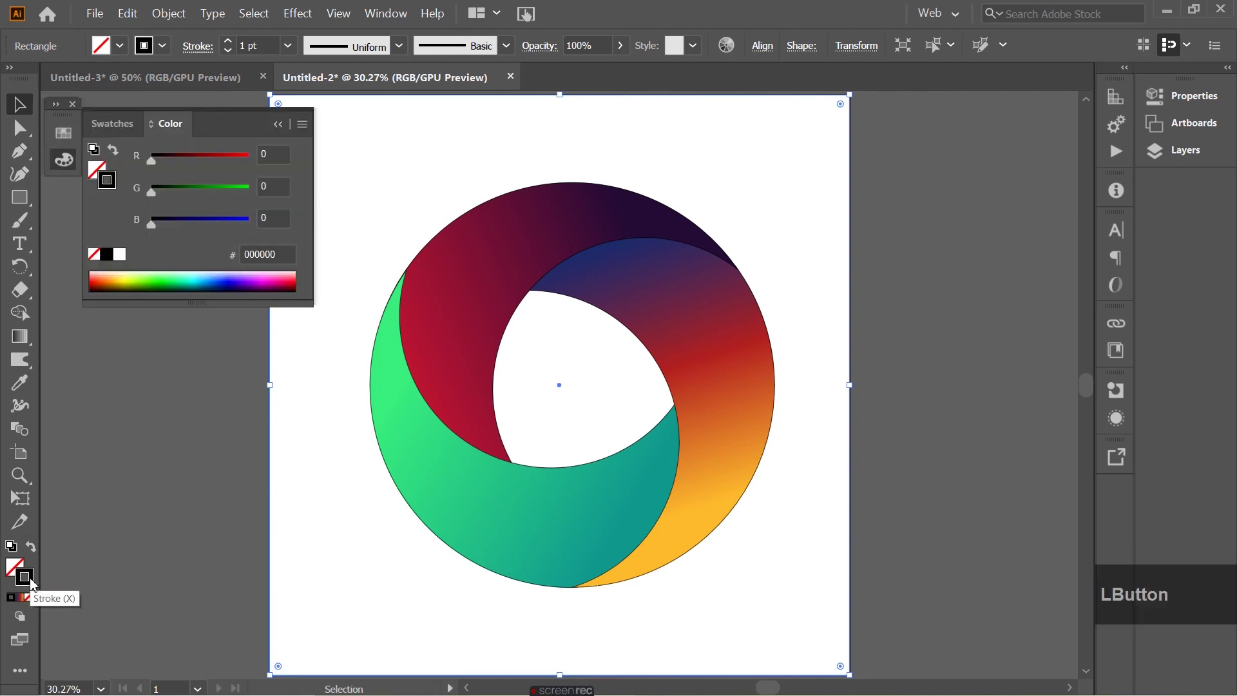
{"action": "left_click", "coordinate": [29, 602]}
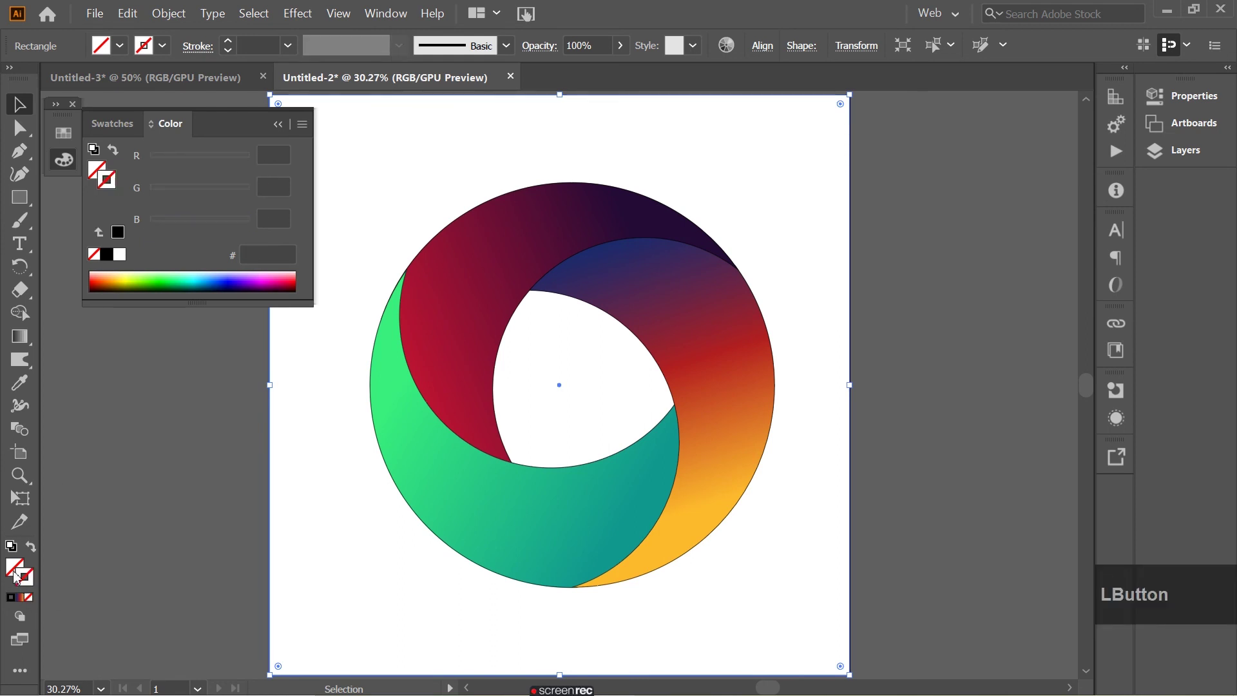
{"action": "left_click", "coordinate": [15, 568]}
Fill the background rectangle green, switch it to the teal swatch, then deselect
{"action": "left_click", "coordinate": [115, 126]}
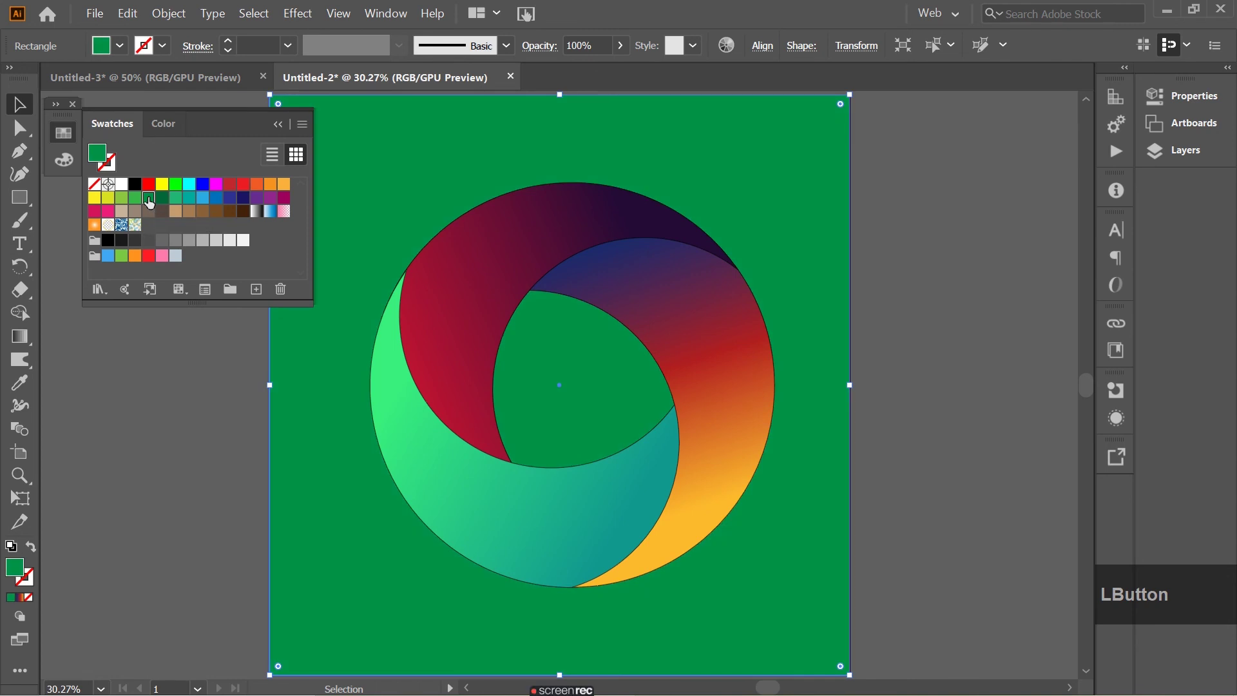
{"action": "left_click", "coordinate": [195, 205]}
{"action": "left_click", "coordinate": [180, 204]}
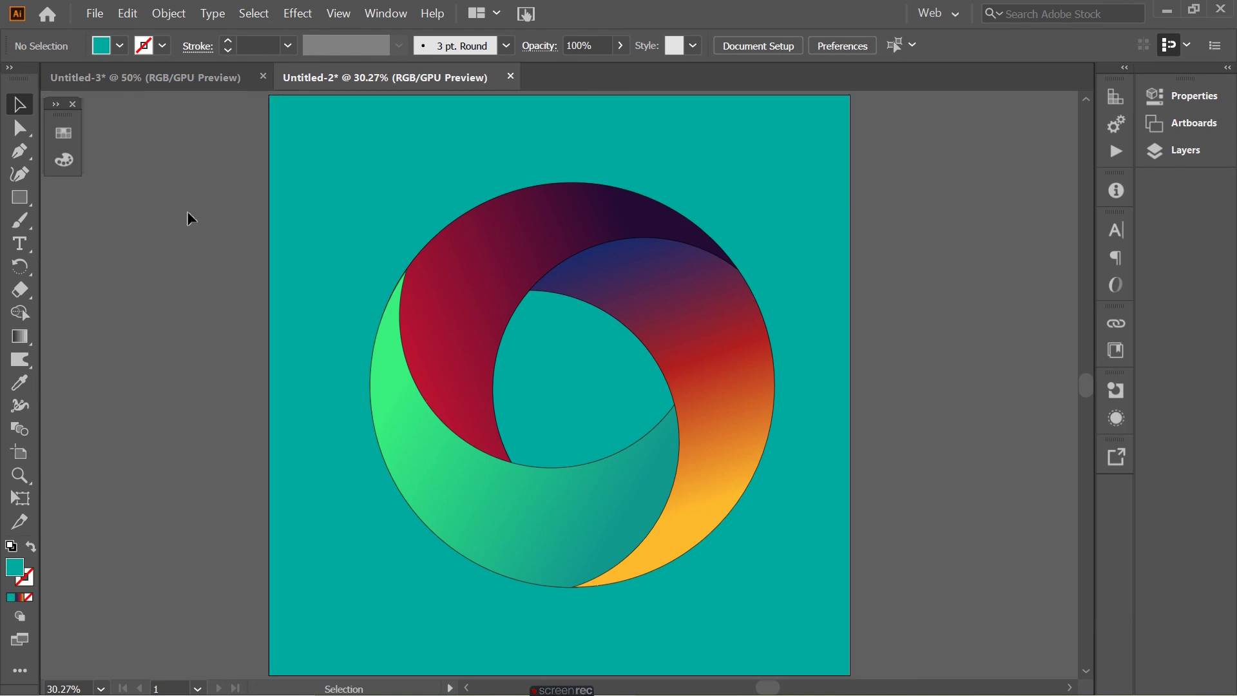
{"action": "left_click", "coordinate": [1168, 18]}
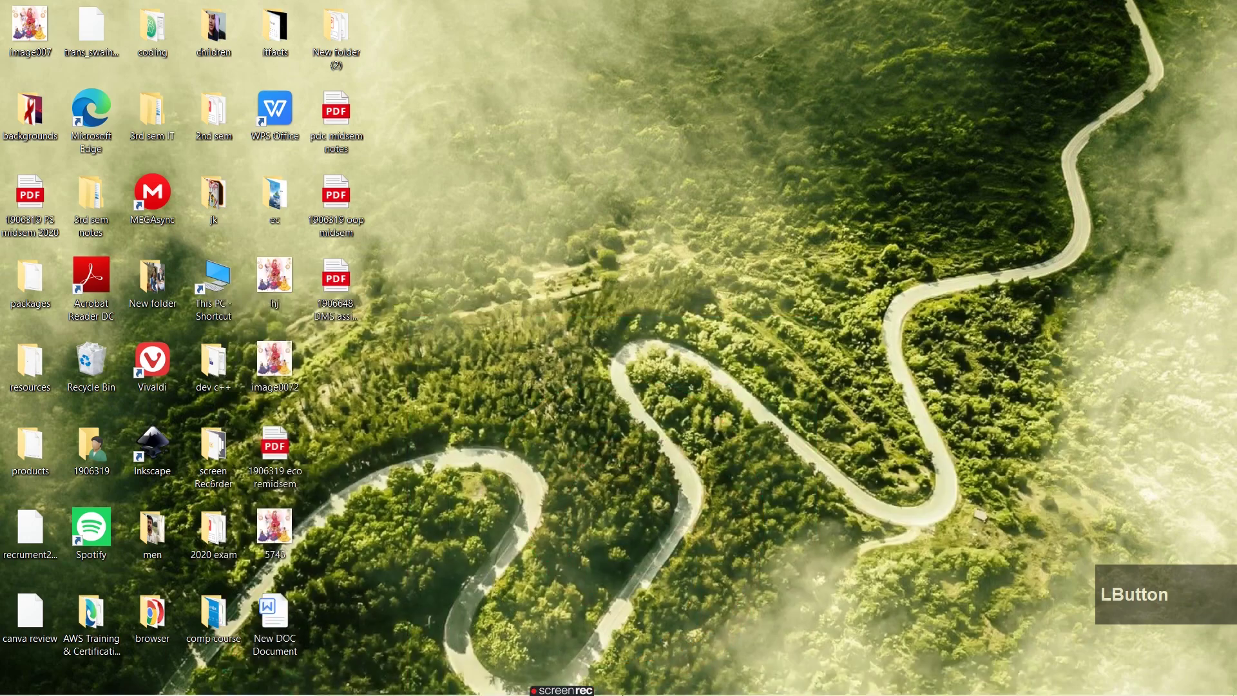
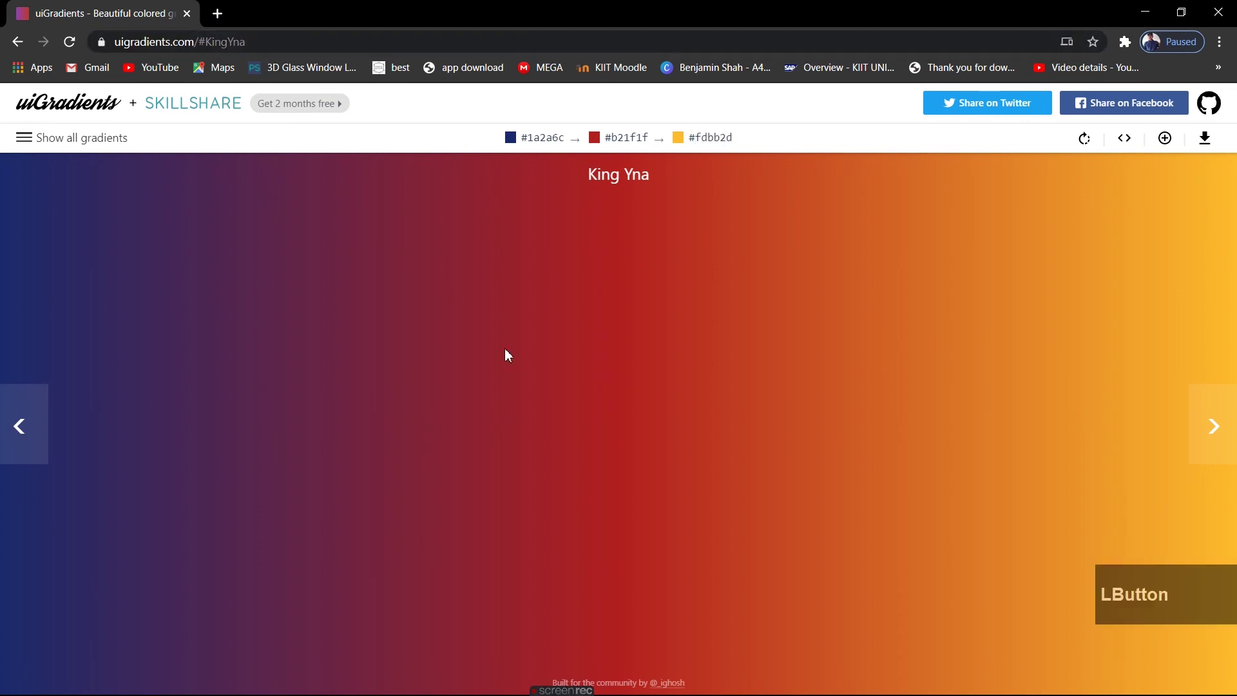
{"action": "scroll", "scroll_direction": "up", "scroll_amount": 3}
{"action": "scroll", "scroll_direction": "down", "scroll_amount": 3}
{"action": "scroll", "scroll_direction": "up", "scroll_amount": 3}
{"action": "scroll", "scroll_direction": "down", "scroll_amount": 3}
{"action": "scroll", "scroll_direction": "up", "scroll_amount": 3}
{"action": "left_click", "coordinate": [680, 188]}
{"action": "left_click", "coordinate": [779, 187]}
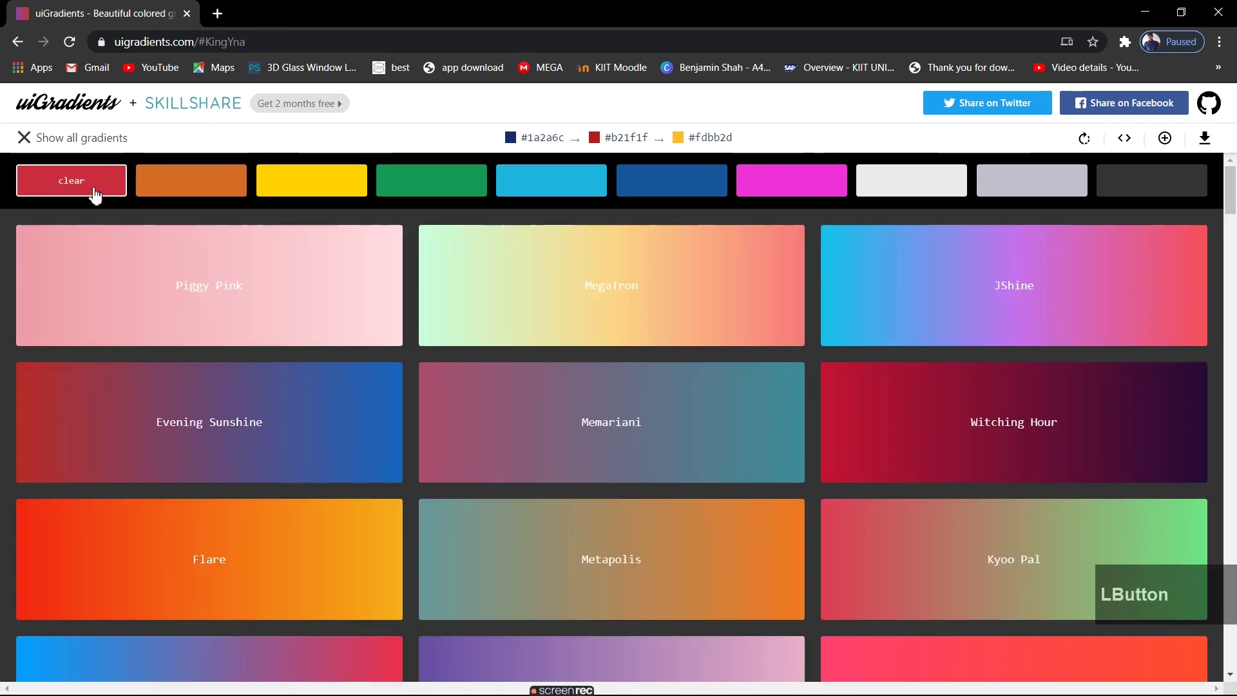
{"action": "scroll", "scroll_direction": "down", "scroll_amount": 3}
{"action": "scroll", "scroll_direction": "down", "scroll_amount": 3}
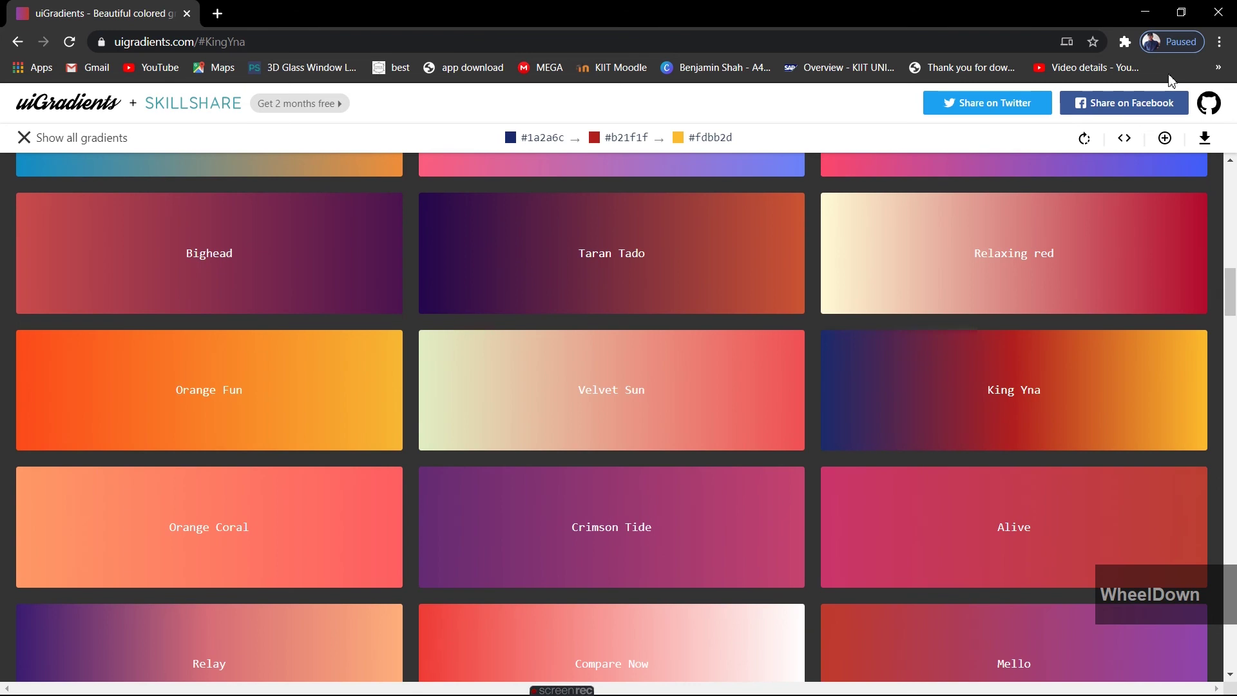
{"action": "left_click", "coordinate": [1155, 13]}
{"action": "left_click", "coordinate": [628, 688]}
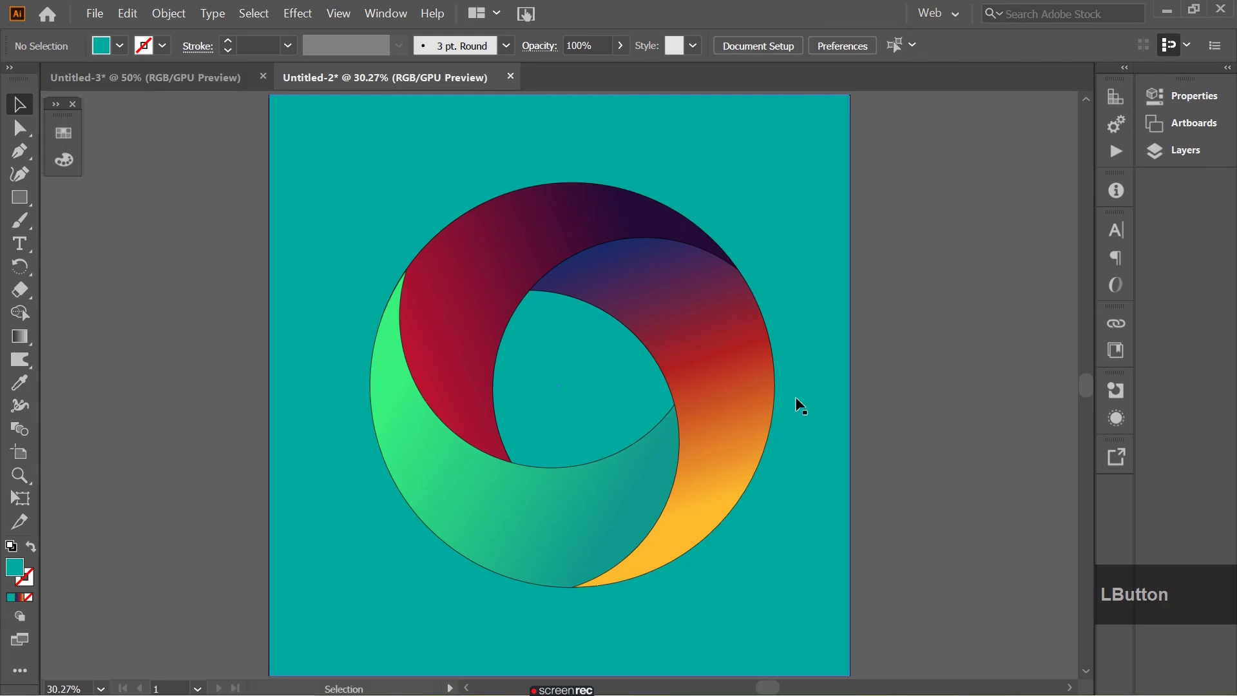